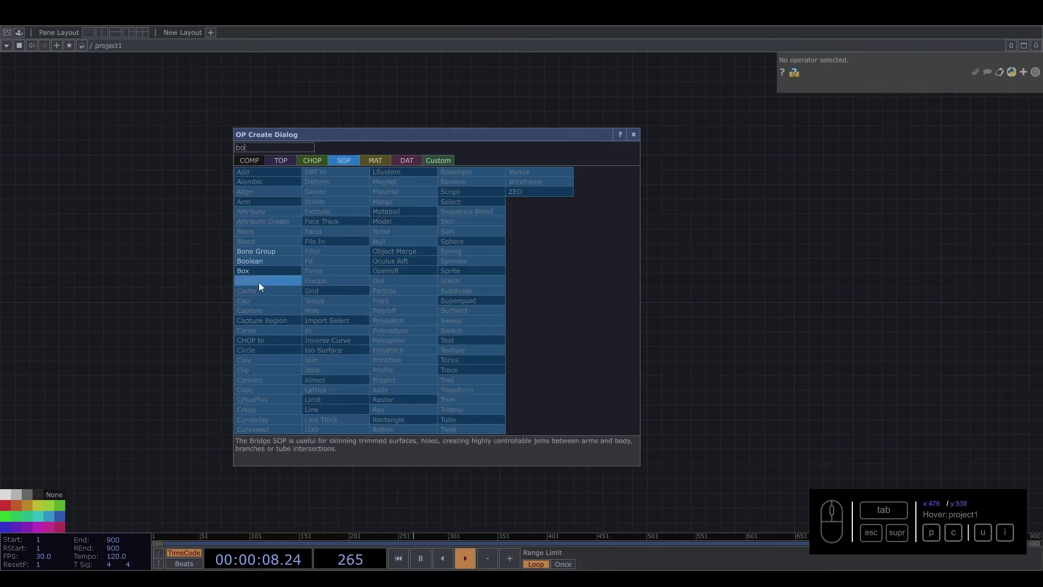
Add a Box SOP (box1) and place it in the network
left_click(261, 274)
middle_click(466, 282)
left_click(466, 282)
left_click_drag(553, 204, 519, 228)
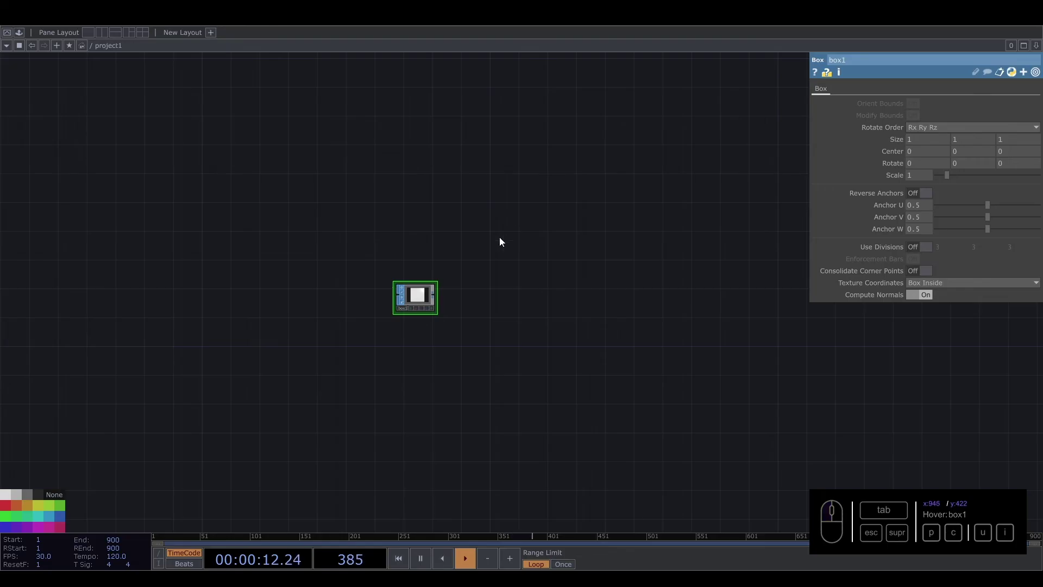
Set box1's Scale to 0.1 and move it left in the network
middle_click(419, 296)
scroll("up", 3)
left_click(425, 294)
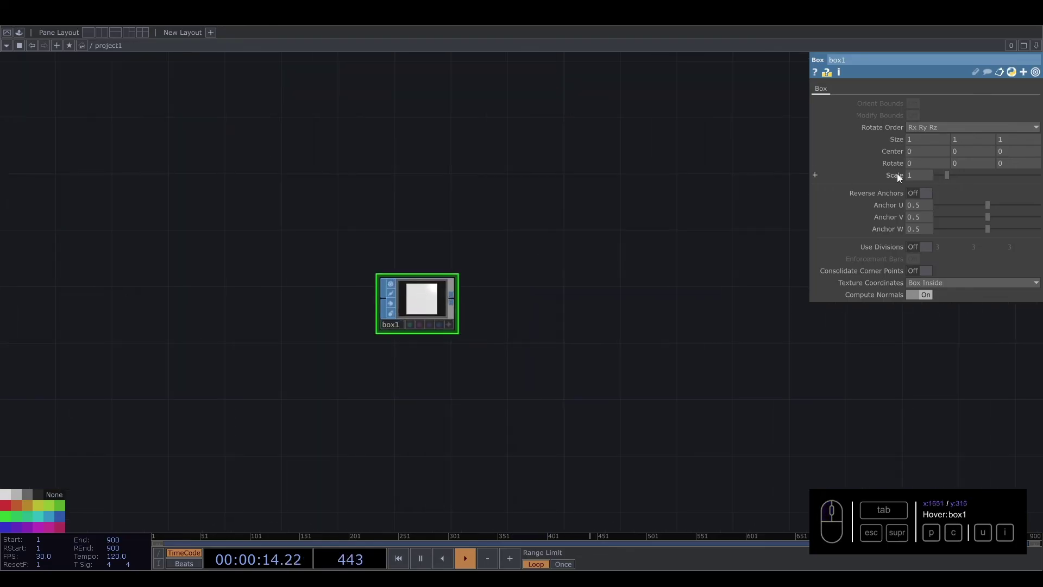
left_click_drag(909, 175, 922, 191)
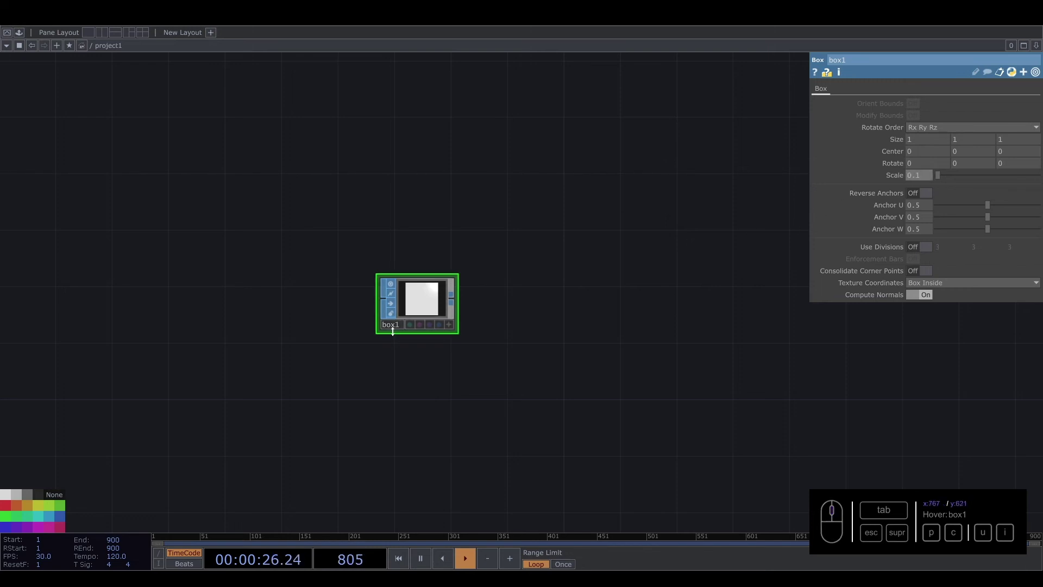
left_click_drag(486, 317, 387, 339)
left_click_drag(267, 331, 352, 322)
Create a Geometry COMP geo1 from the box wire and add a camera cam1 above it
left_click(170, 182)
left_click(165, 278)
key("Tab")
key("c")
left_click(356, 208)
left_click(234, 130)
left_click(352, 256)
Add a Line MAT line1 below the geometry
key("Tab")
left_click(433, 163)
key("i")
left_click(304, 220)
left_click(353, 391)
left_click(436, 330)
Add a Render TOP render1 after the geometry, followed by a Transform TOP transform1
left_click(272, 191)
left_click(527, 393)
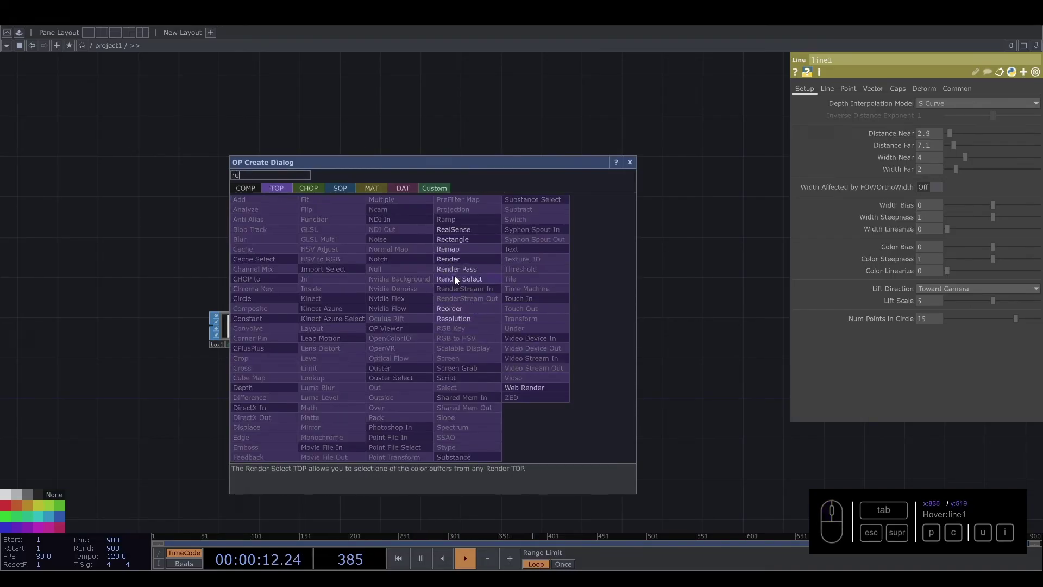
left_click(465, 259)
left_click_drag(473, 317, 566, 323)
key("Tab")
left_click_drag(665, 321, 872, 244)
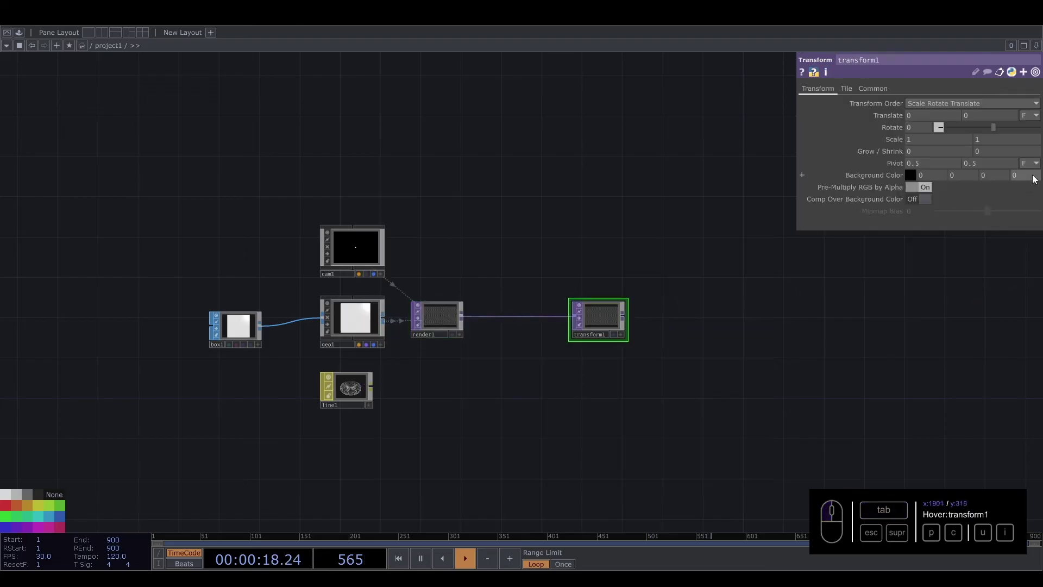
left_click_drag(1018, 178, 972, 187)
left_click(740, 308)
End the chain with a Null TOP renamed out1
left_click_drag(630, 317, 700, 316)
key("u")
left_click(651, 260)
left_click(687, 318)
left_click(671, 341)
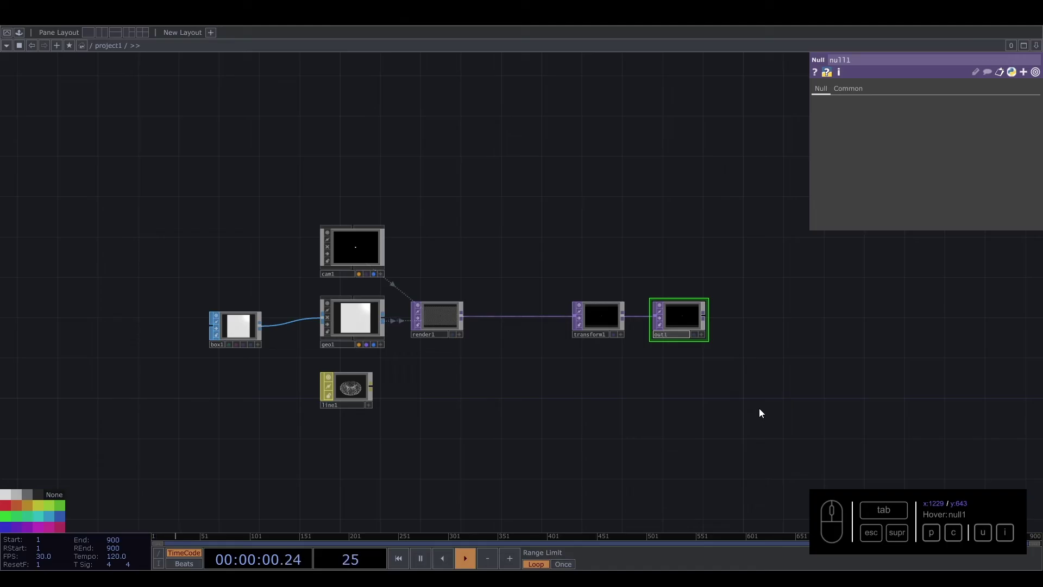
Assign line1 as geo1's material
left_click(695, 336)
left_click_drag(562, 394, 608, 407)
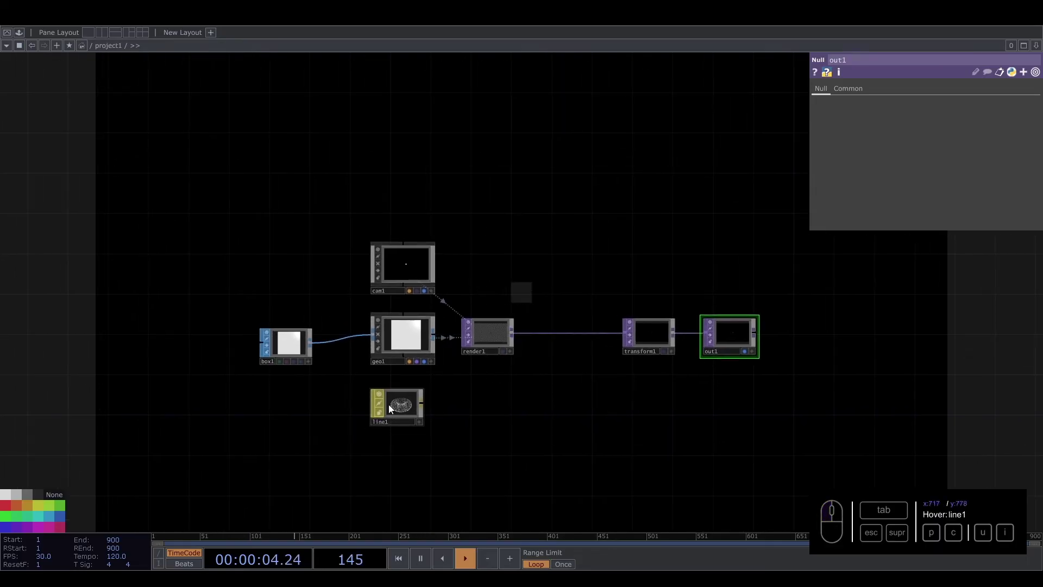
left_click_drag(395, 409, 403, 333)
left_click(416, 317)
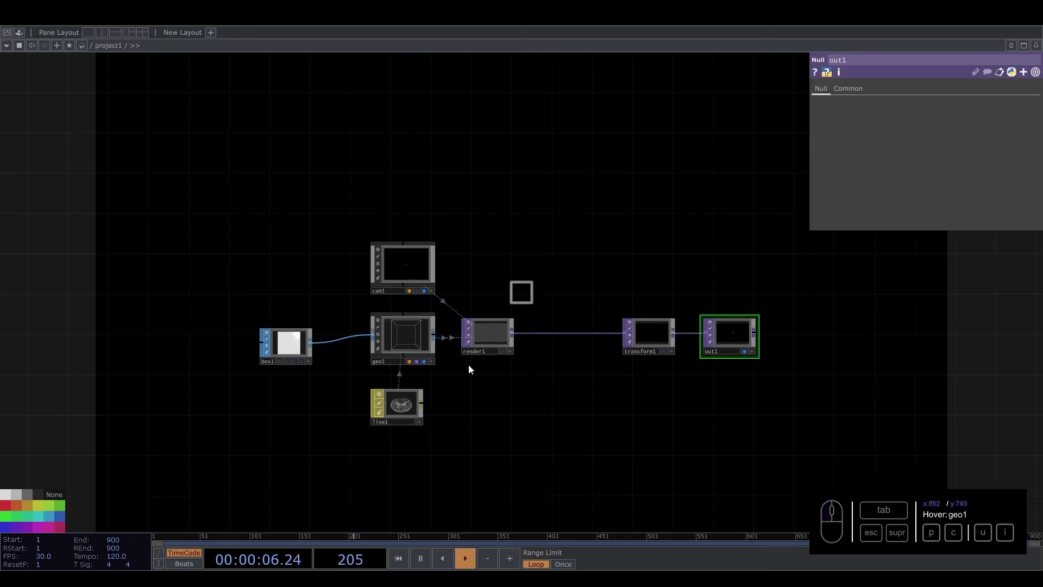
left_click(573, 293)
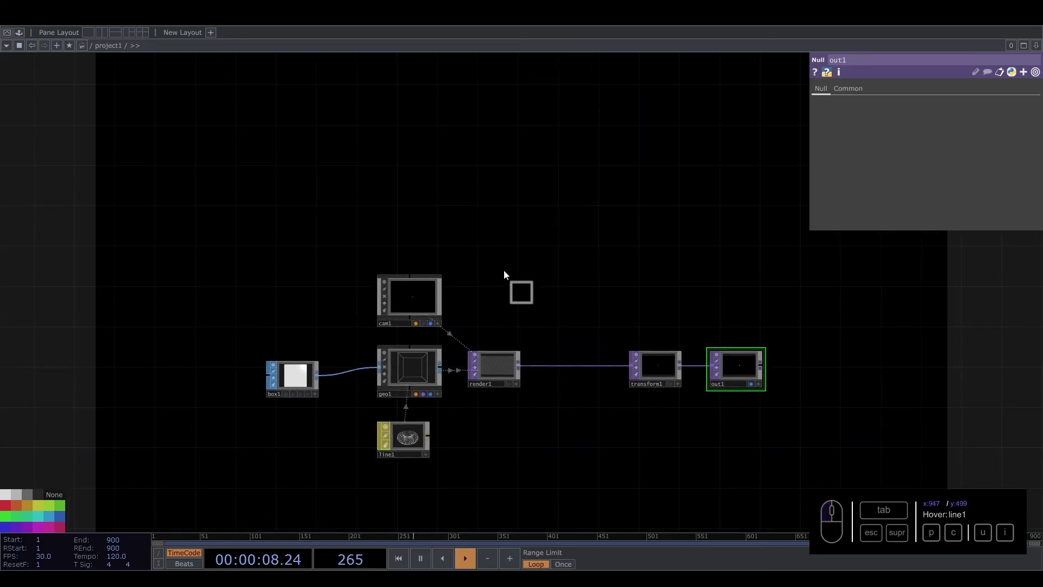
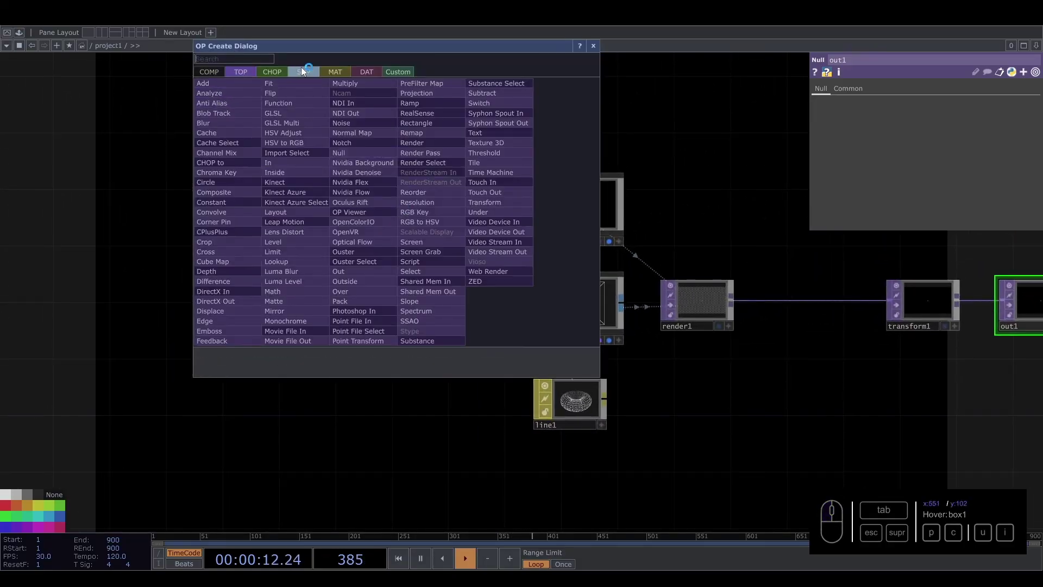
Add a Line SOP line2 and wire it into the geometry
left_click(306, 70)
key("i")
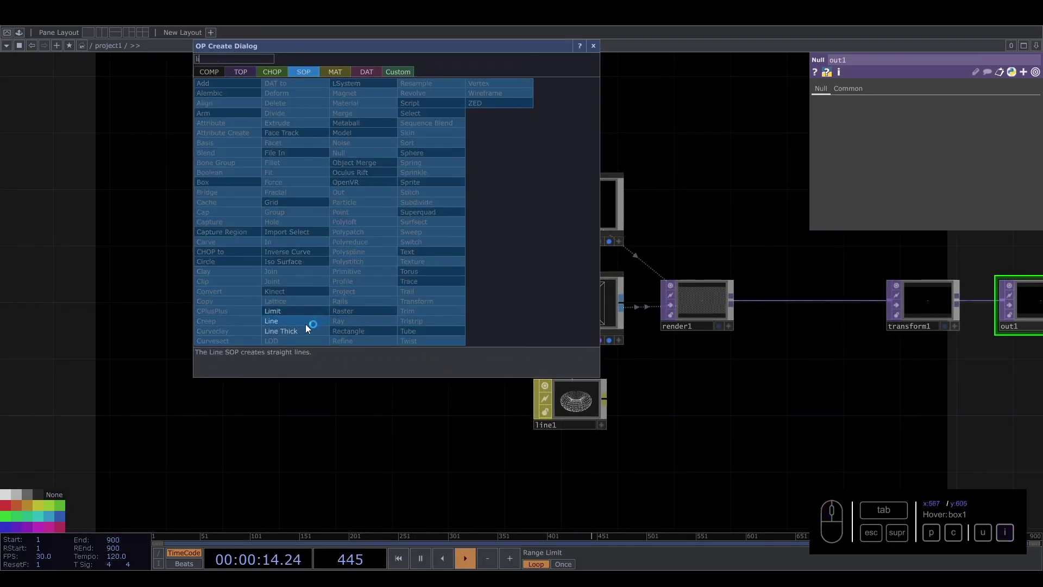
left_click_drag(309, 327, 460, 246)
left_click_drag(465, 256, 518, 307)
middle_click(518, 307)
left_click_drag(716, 221, 662, 325)
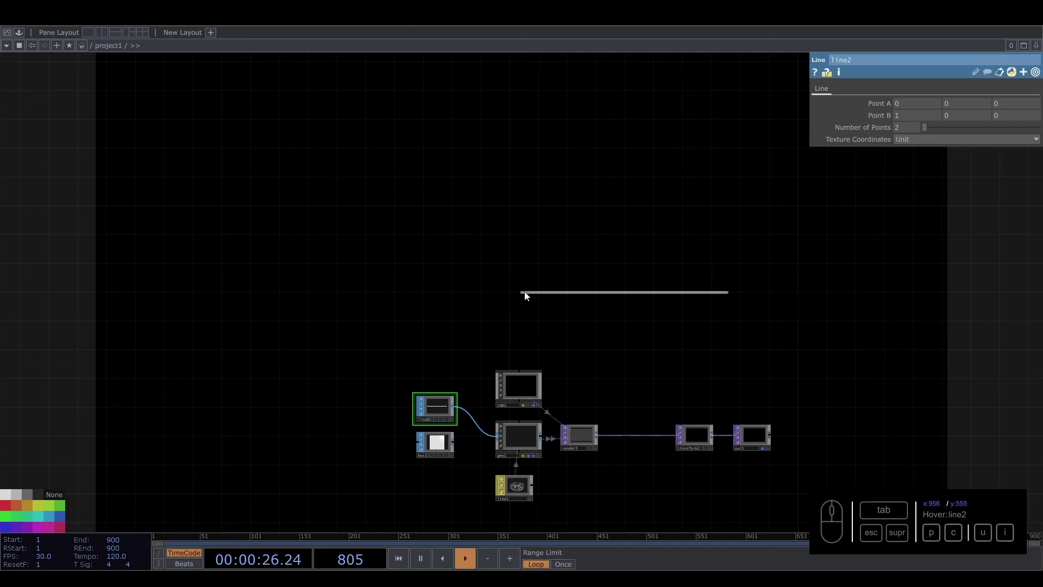
Set line2's Point B to 0 0 1 so it runs along the depth axis
left_click_drag(915, 122, 840, 116)
left_click_drag(949, 123, 689, 220)
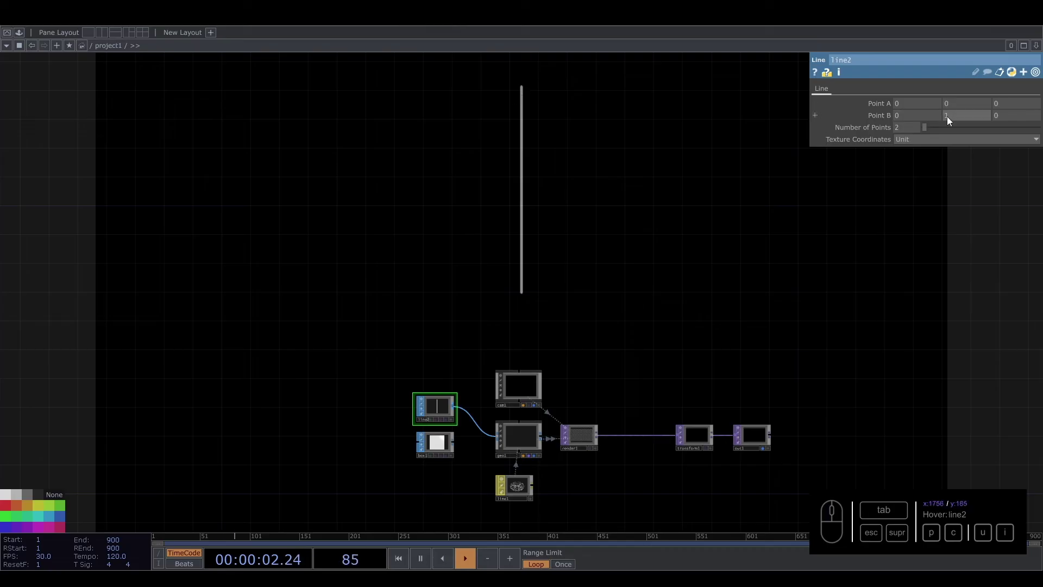
left_click_drag(950, 122, 908, 126)
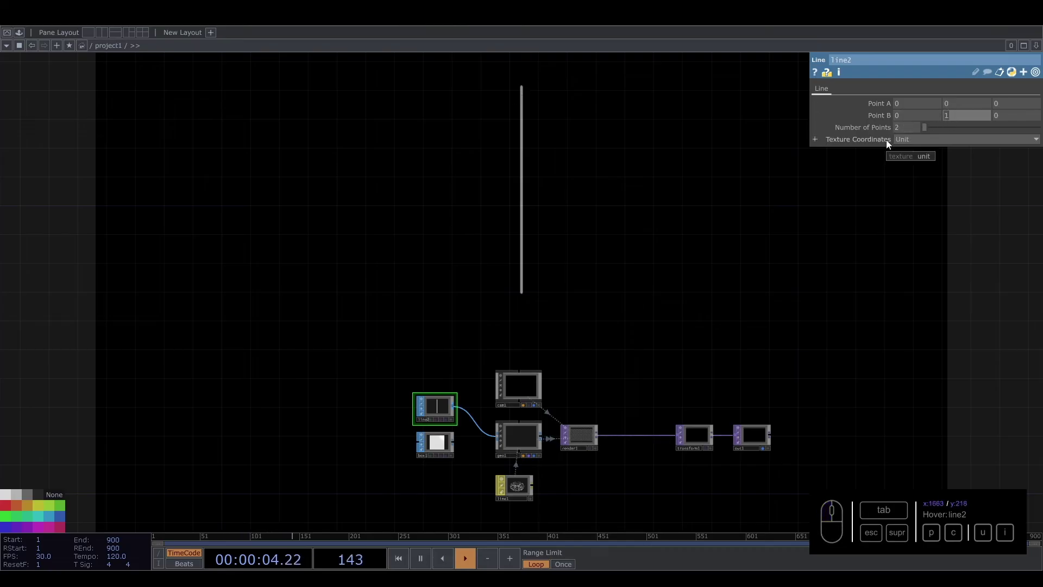
left_click(819, 214)
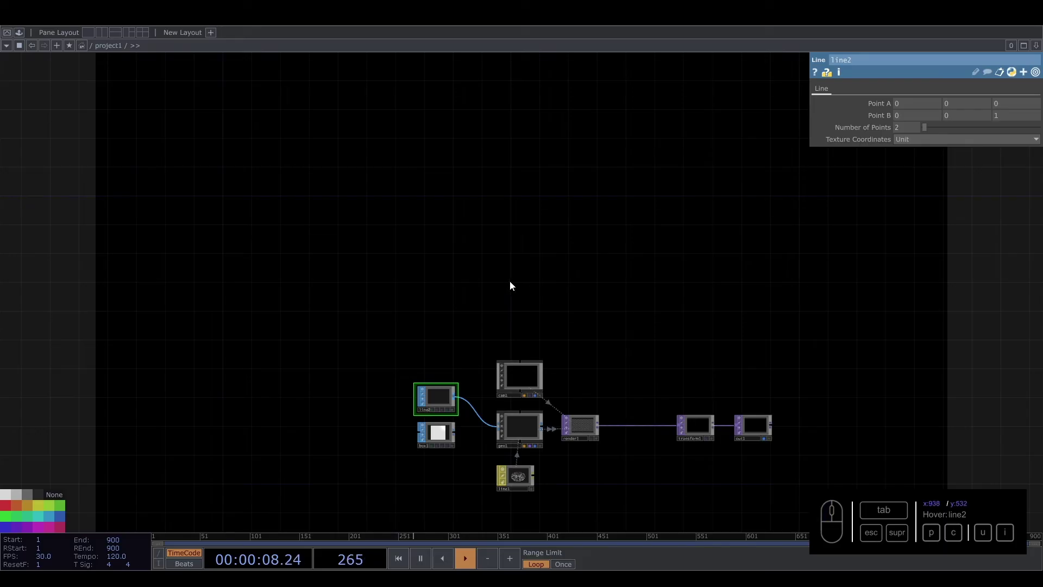
Check the project container's size at the parent level and return inside
left_click(536, 380)
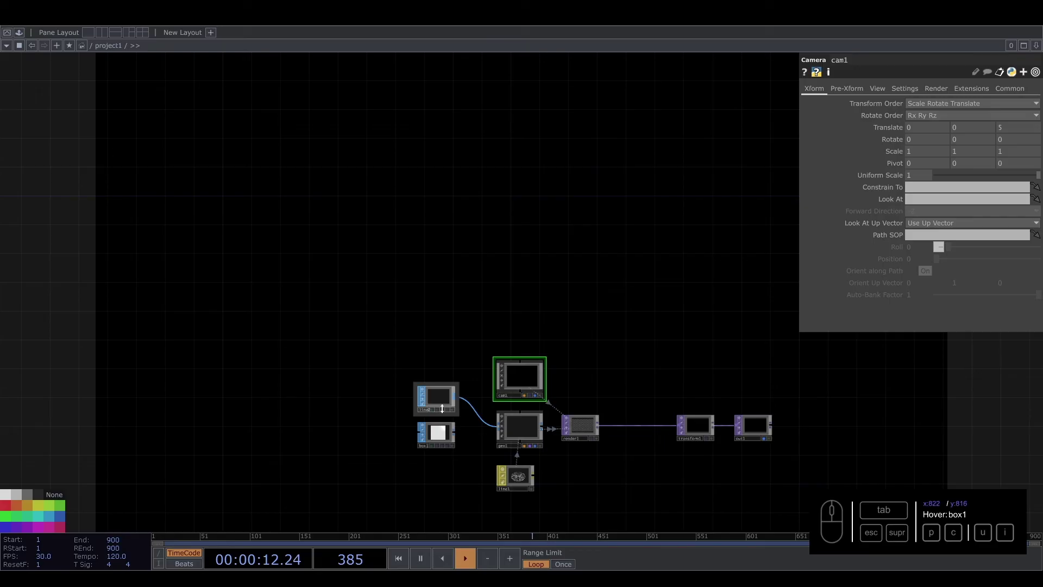
left_click_drag(463, 431, 488, 424)
middle_click(482, 380)
left_click(426, 298)
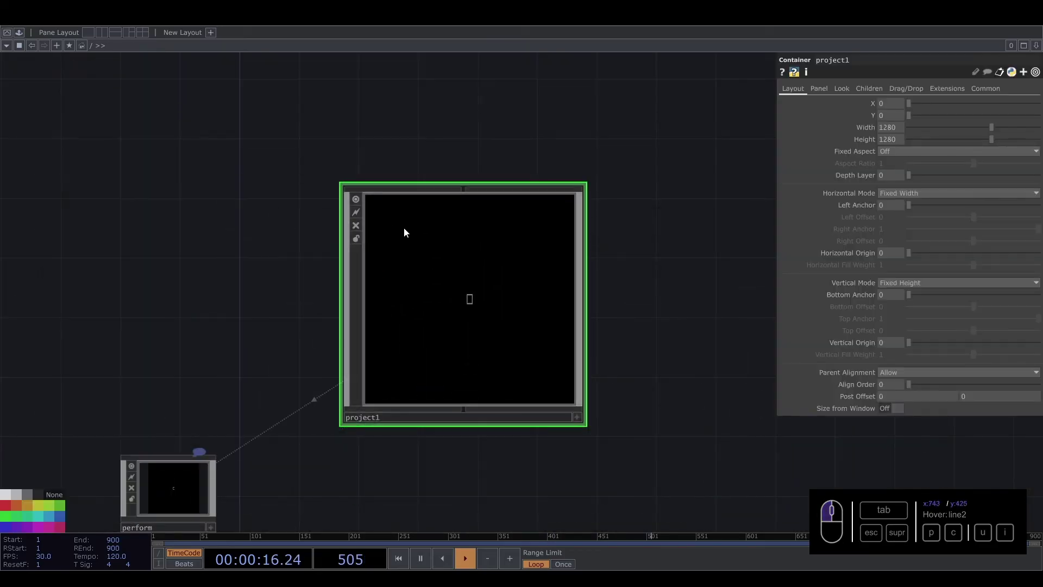
left_click(435, 247)
left_click(435, 246)
left_click(630, 347)
middle_click(529, 377)
left_click(561, 379)
Set render1's Resolution to parent().par.w by 1280
left_click(973, 93)
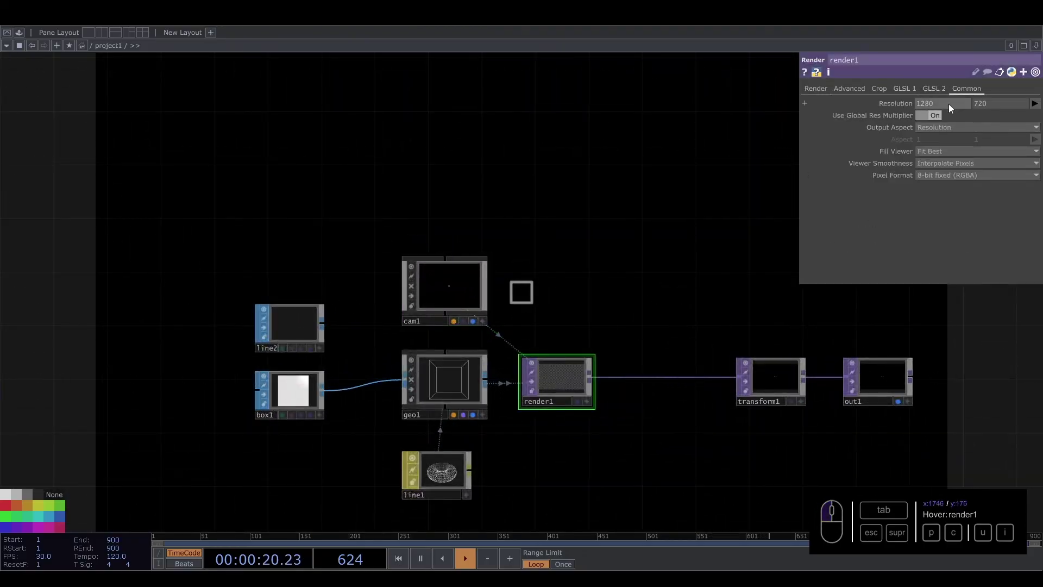
left_click(834, 91)
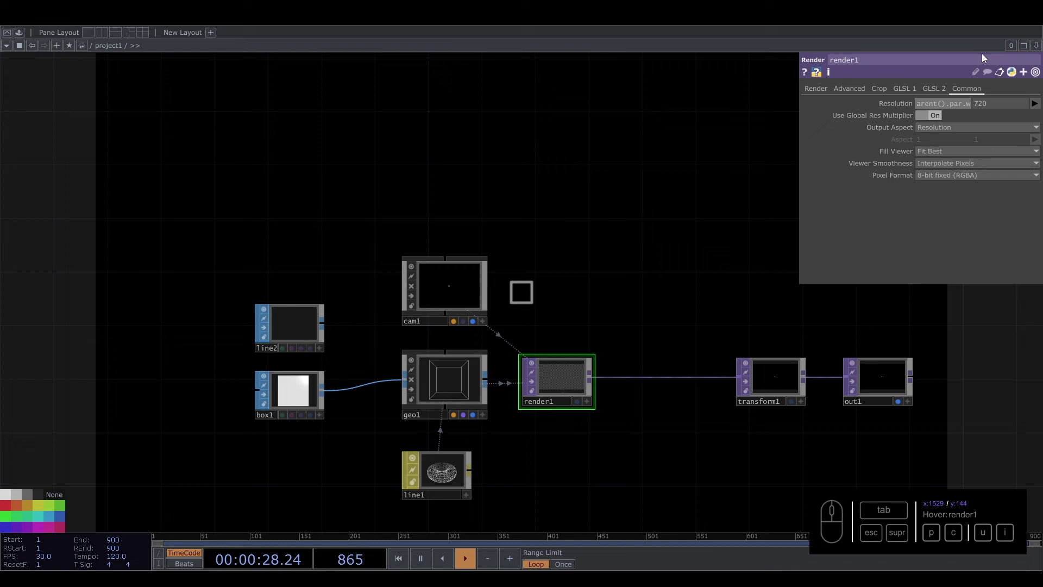
left_click(944, 112)
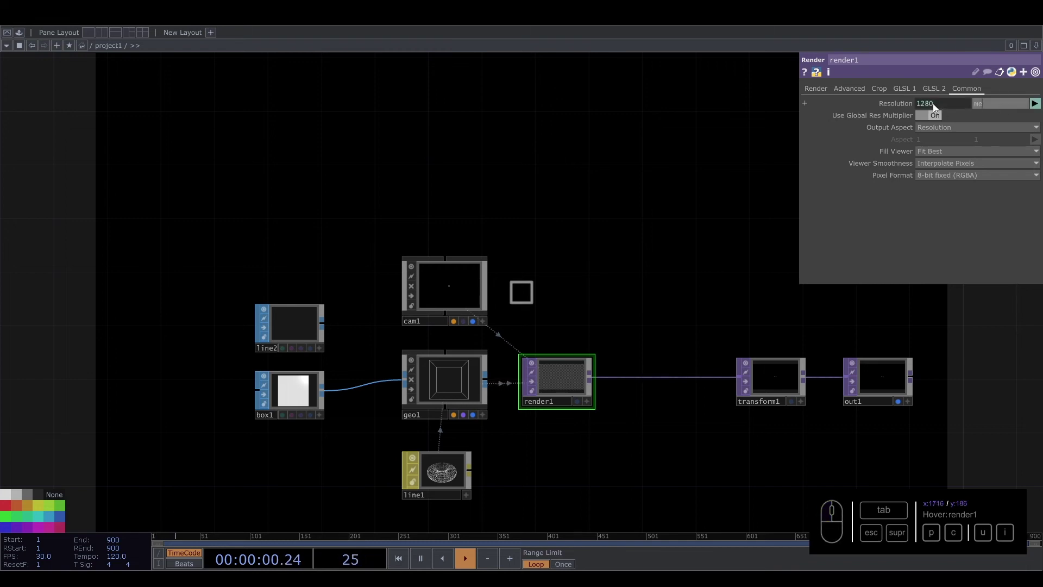
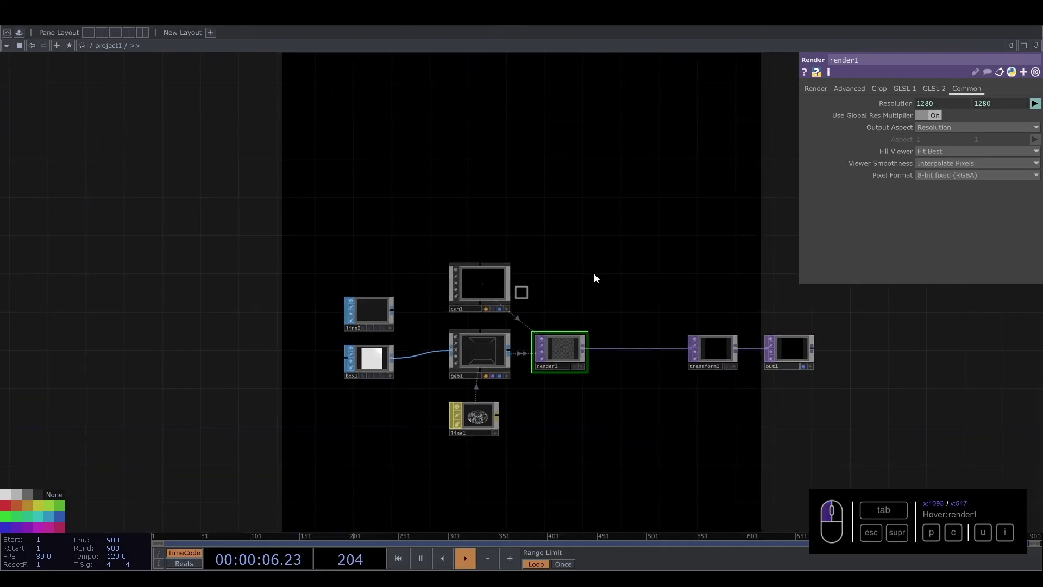
middle_click(576, 376)
left_click(663, 389)
left_click(538, 375)
middle_click(548, 313)
left_click_drag(543, 311, 590, 280)
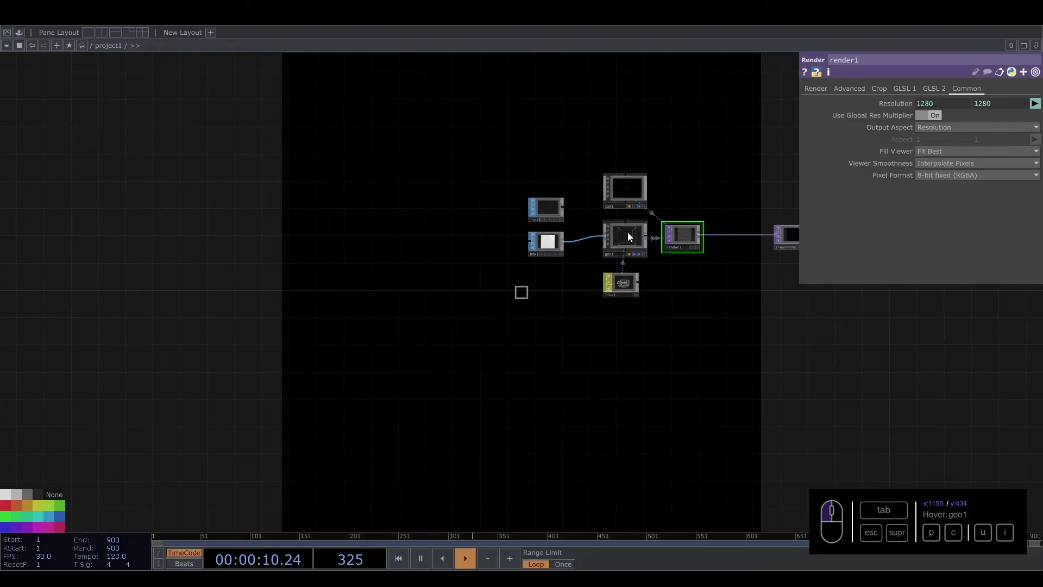
Review geo1's Instance parameter page
left_click(632, 235)
left_click(874, 92)
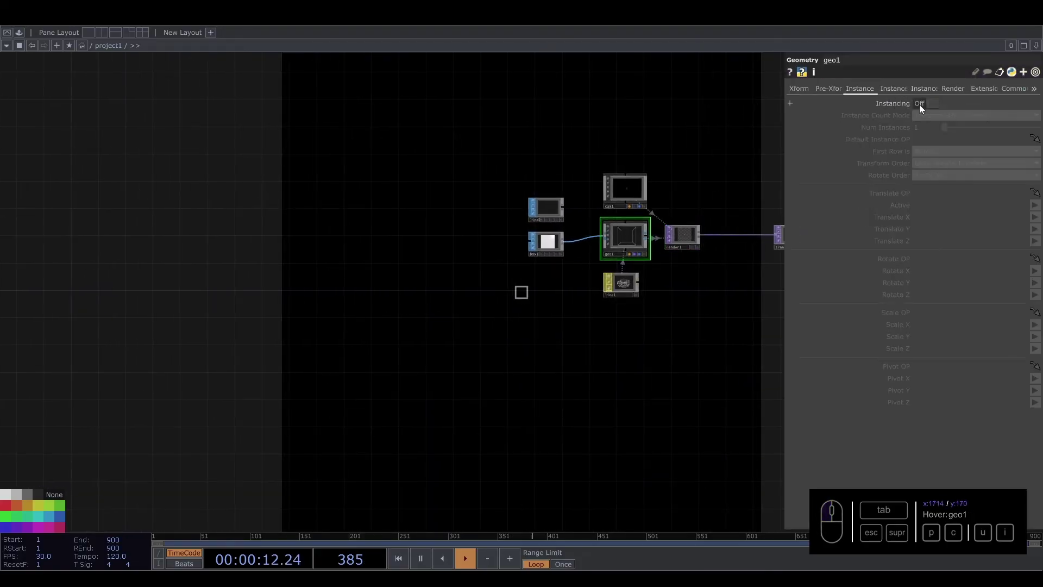
left_click(448, 325)
middle_click(377, 275)
left_click(373, 274)
Add a Grid SOP grid1 to the network
key("Tab")
middle_click(373, 273)
left_click(274, 151)
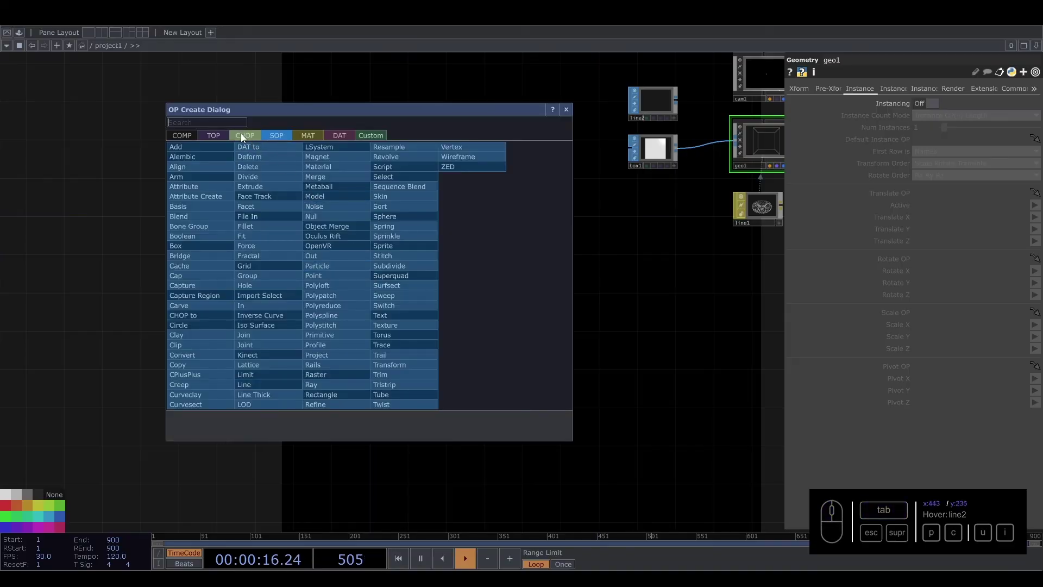
left_click(247, 268)
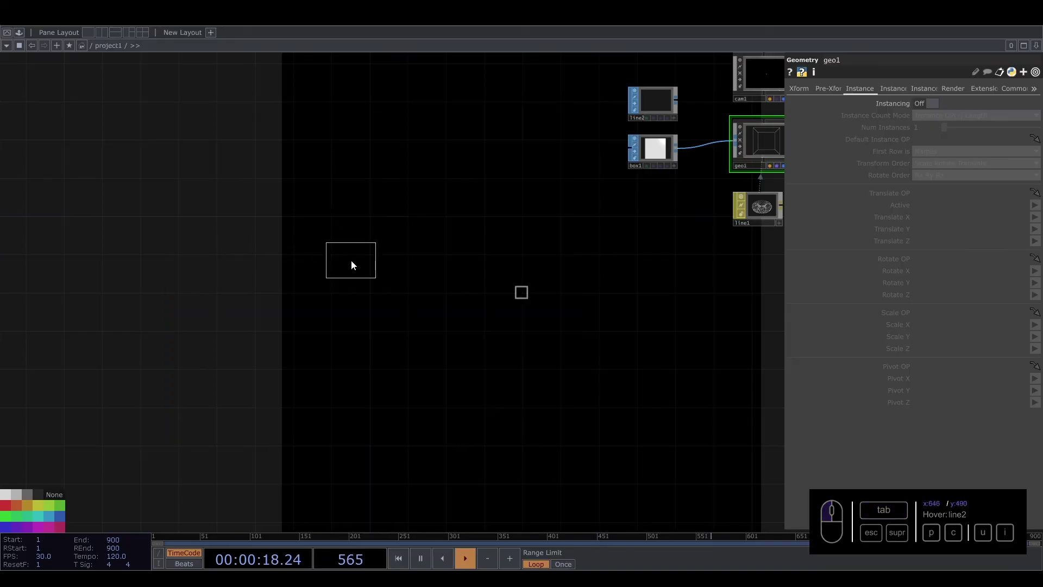
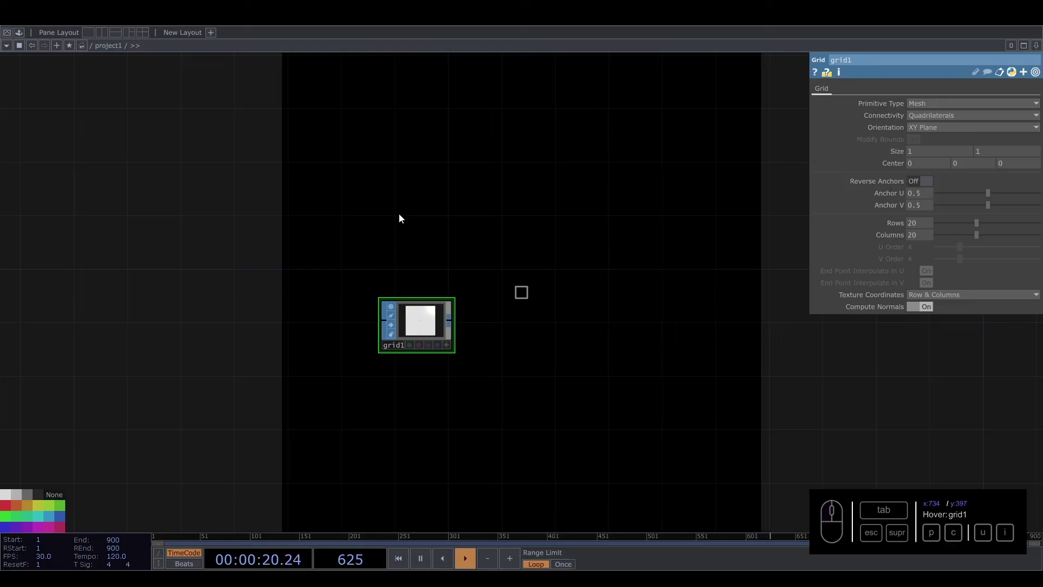
left_click(346, 251)
Bring up the CHOP operator list
key("Tab")
middle_click(218, 112)
left_click(217, 113)
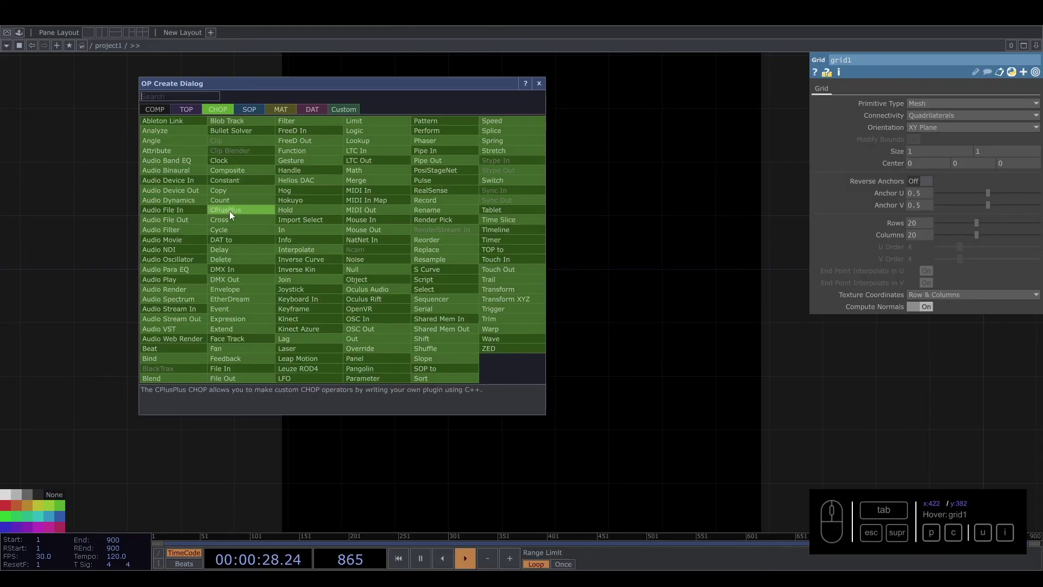
Add a Constant CHOP with r and c = 25 driving grid1's Rows/Columns, and append a Null SOP to grid1
left_click_drag(242, 186, 842, 137)
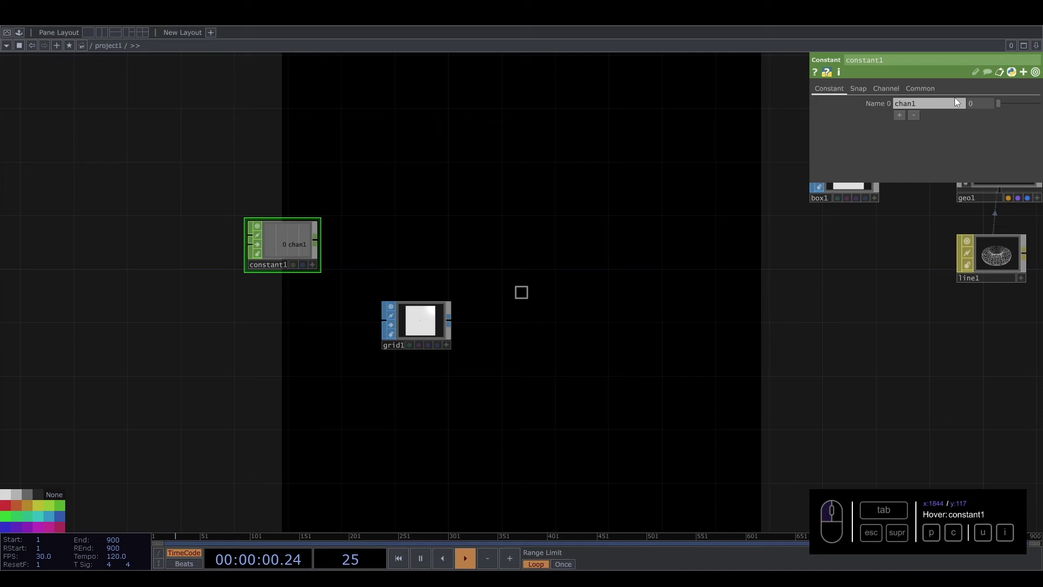
left_click_drag(924, 108, 831, 104)
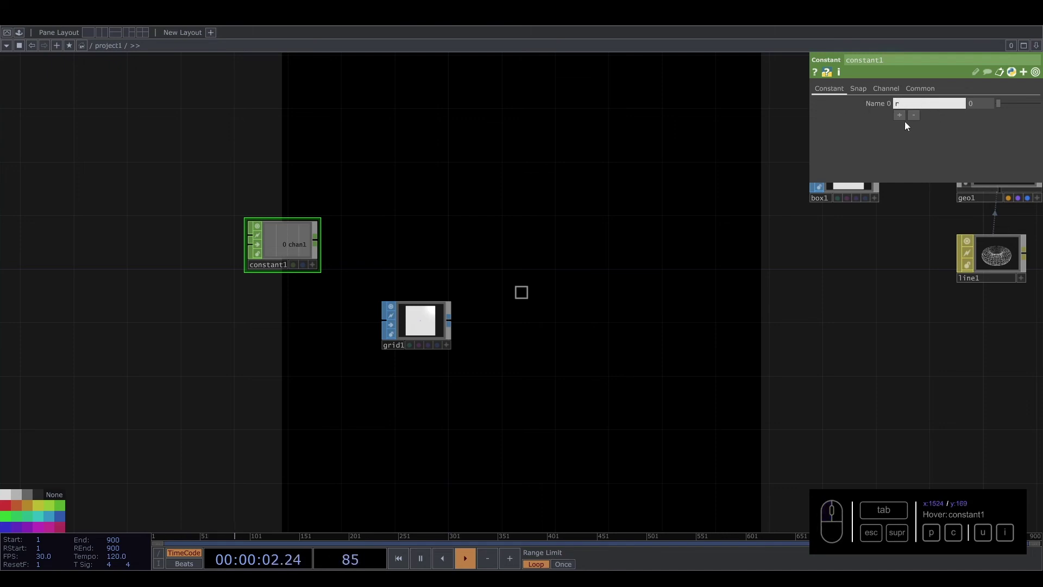
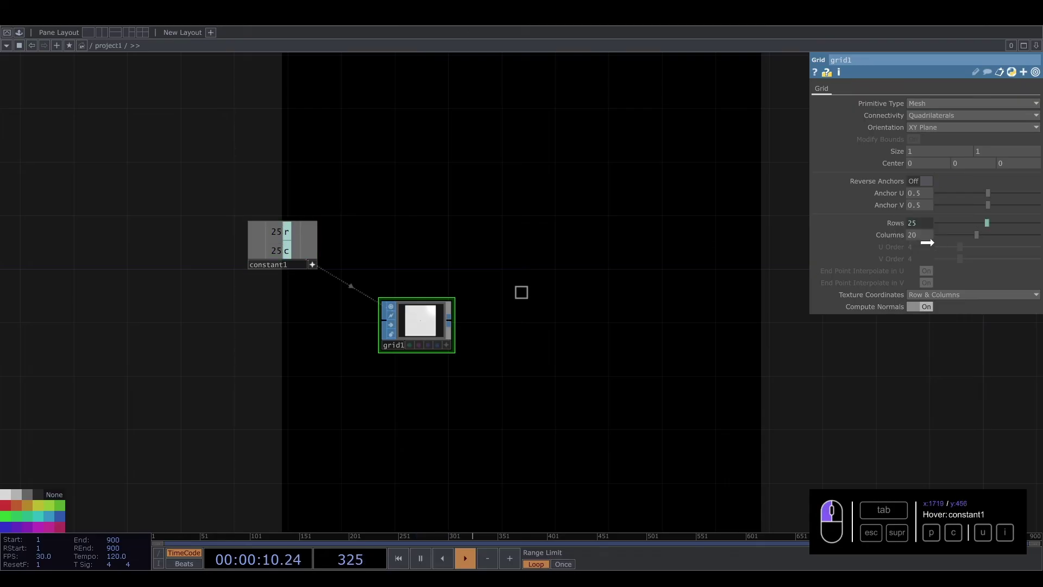
left_click(556, 328)
left_click(455, 321)
key("u")
left_click(616, 263)
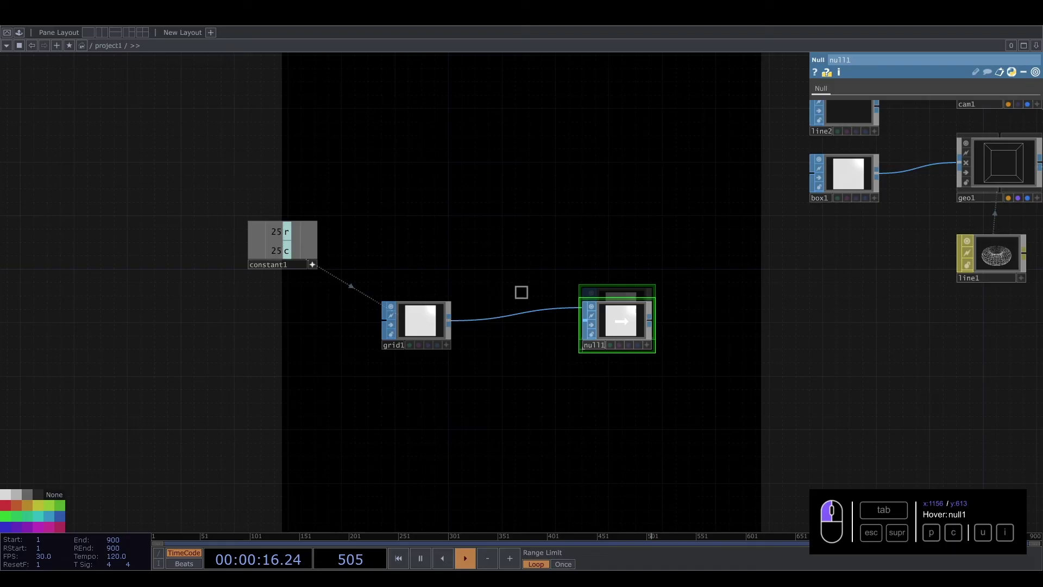
middle_click(728, 312)
left_click_drag(727, 306, 767, 279)
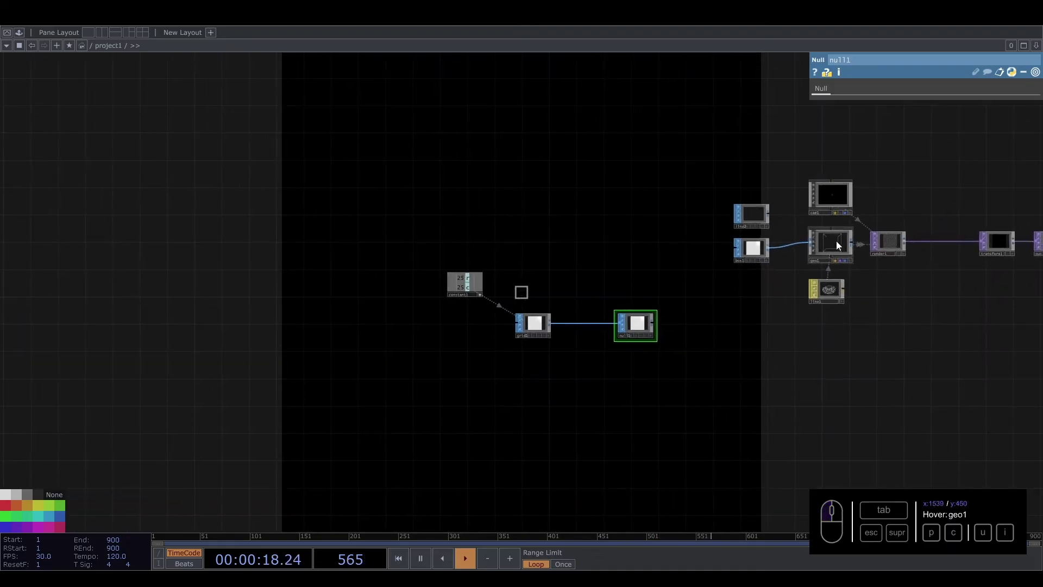
Show geo1's instancing settings and frame the grid branch
left_click(840, 243)
left_click(936, 108)
left_click_drag(603, 333, 607, 332)
left_click_drag(607, 332, 604, 334)
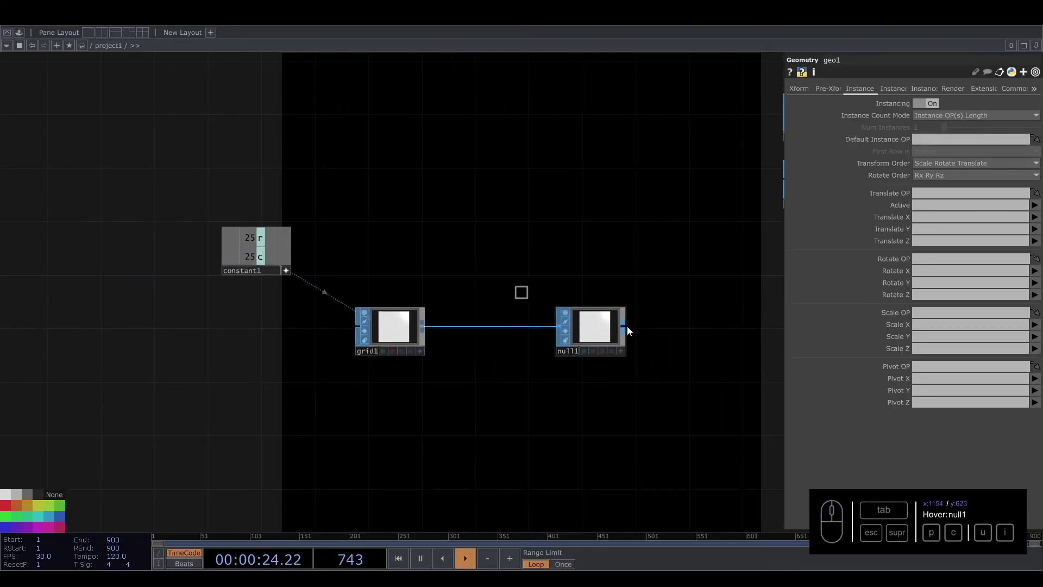
Add a SOP to CHOP after null1 followed by a Null CHOP renamed instancing
left_click(664, 395)
key("Tab")
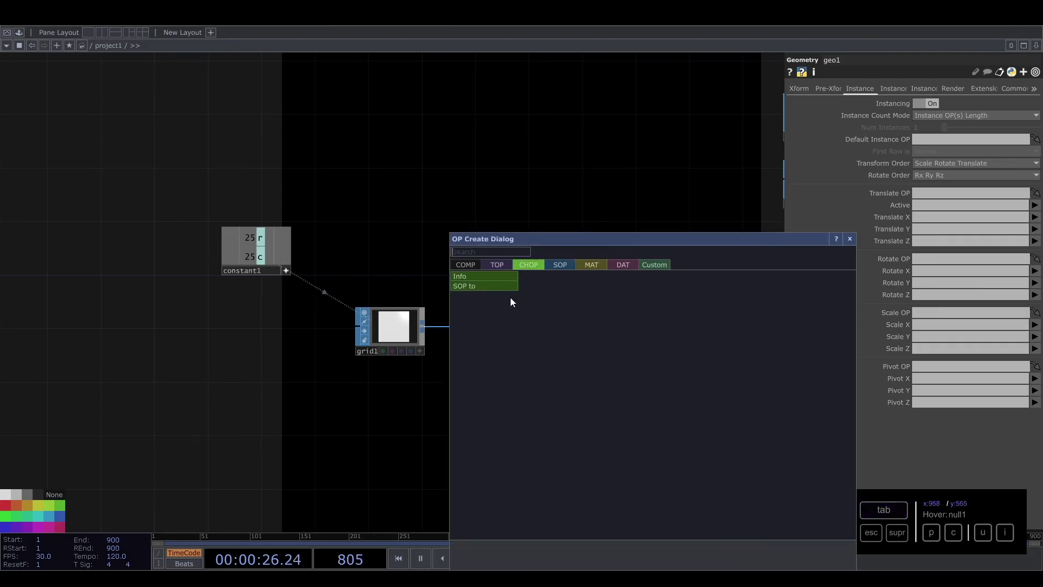
left_click(520, 304)
left_click_drag(589, 417, 432, 365)
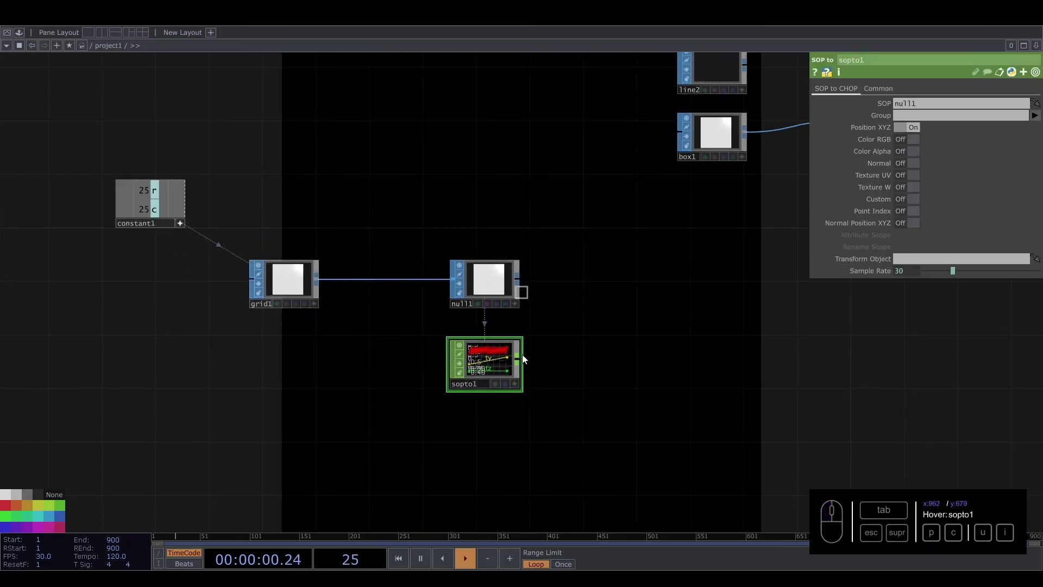
left_click_drag(525, 360, 672, 371)
key("u")
left_click_drag(669, 372, 653, 384)
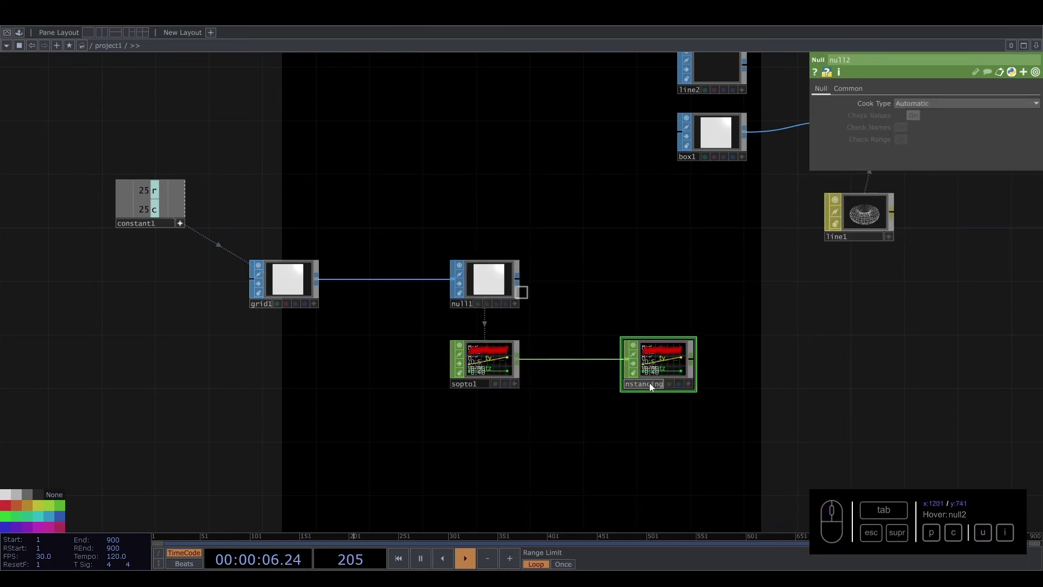
left_click(657, 279)
Set geo1's Translate OP to instancing using tx, ty, tz
left_click(775, 194)
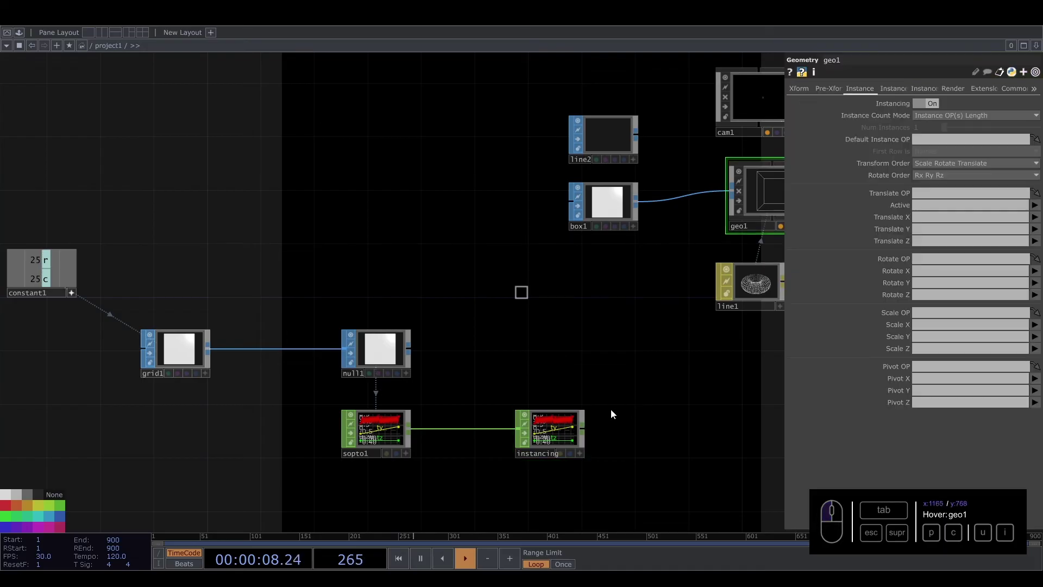
left_click_drag(571, 441, 977, 197)
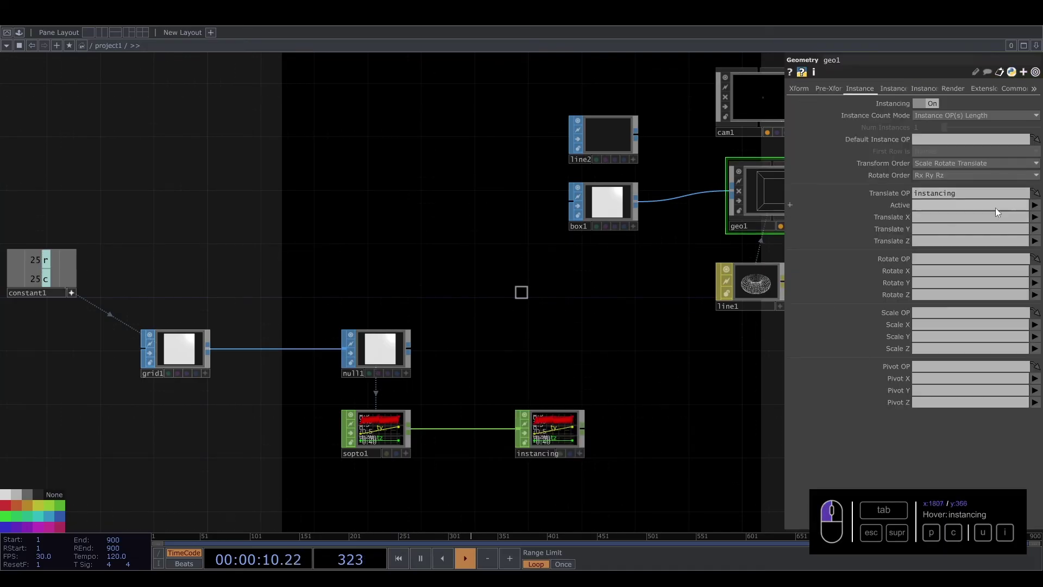
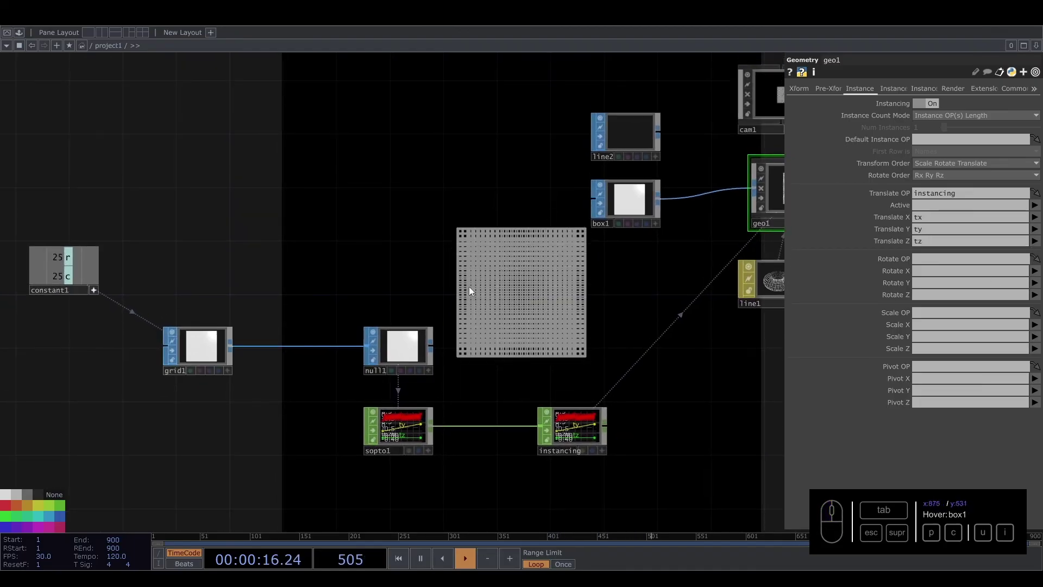
left_click(301, 226)
Set grid1 Size to 1.3 x 1.3 and box1 Scale to 0.023
left_click(892, 149)
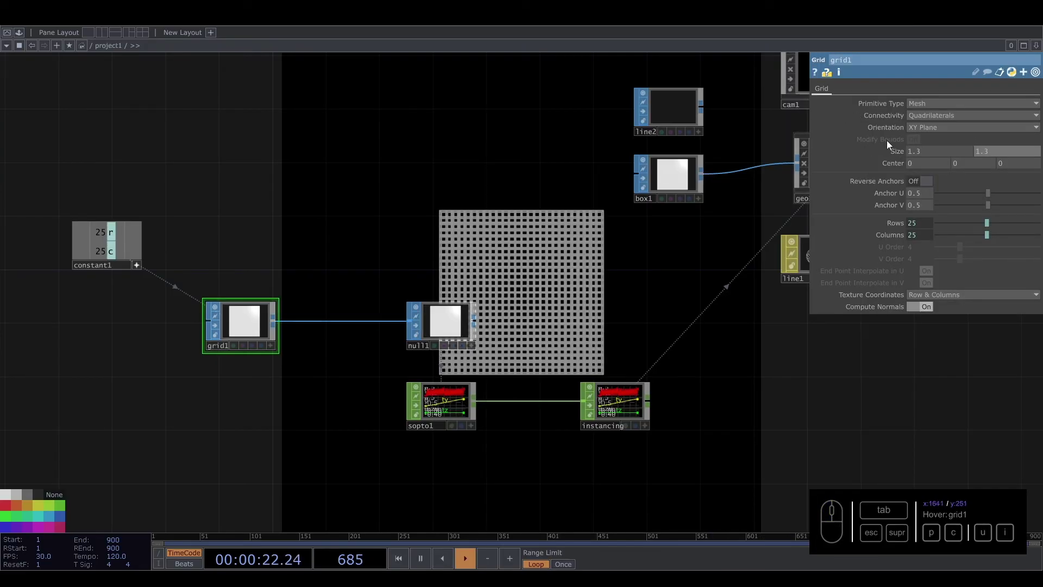
left_click(705, 185)
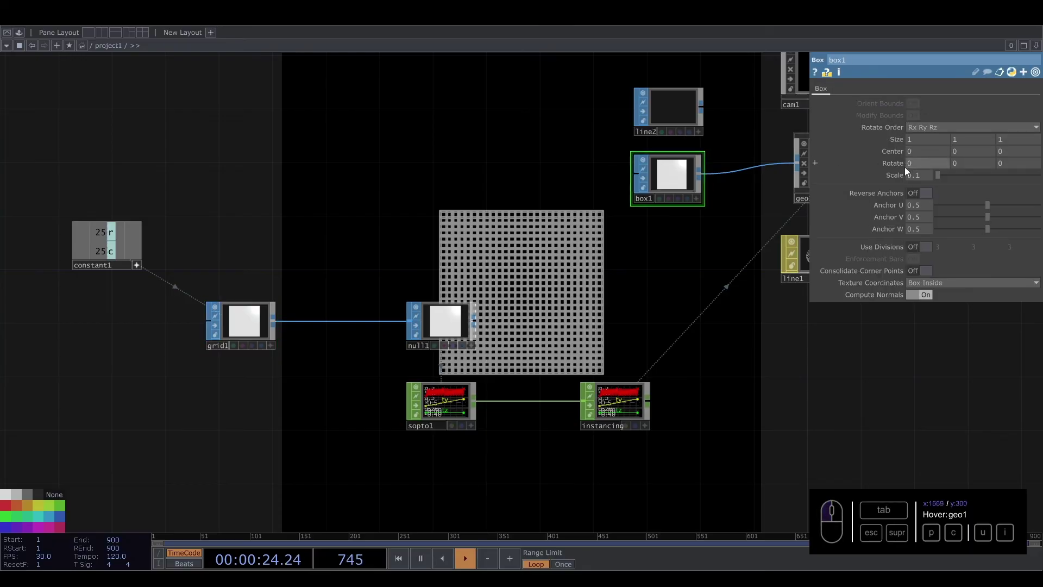
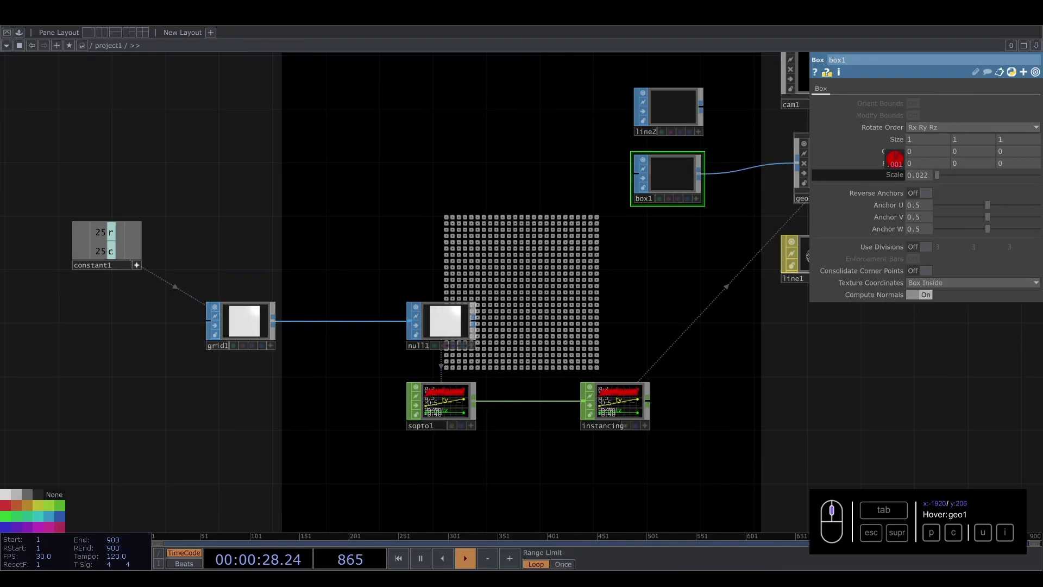
left_click(297, 259)
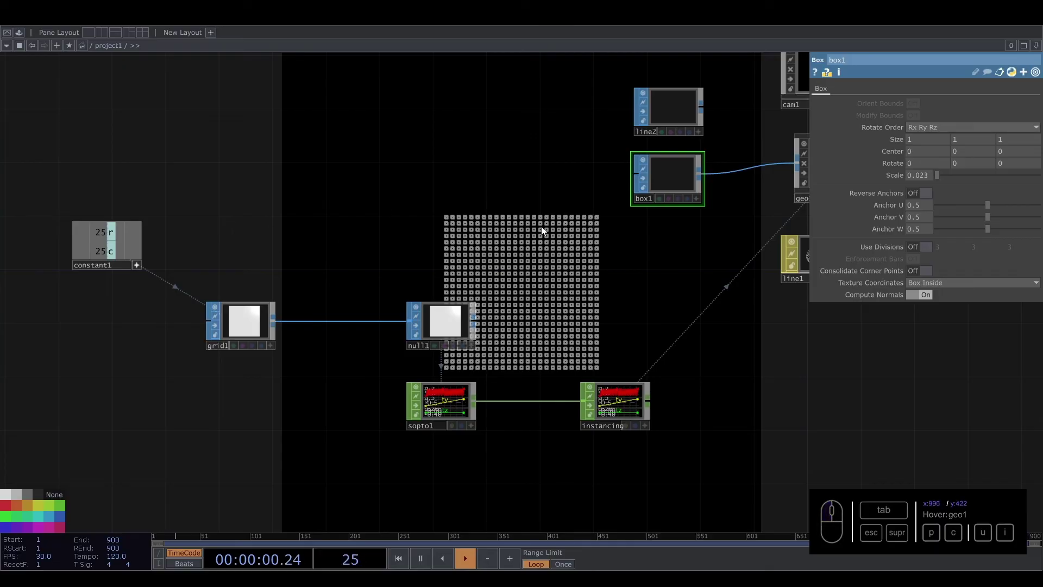
left_click(540, 225)
left_click(249, 329)
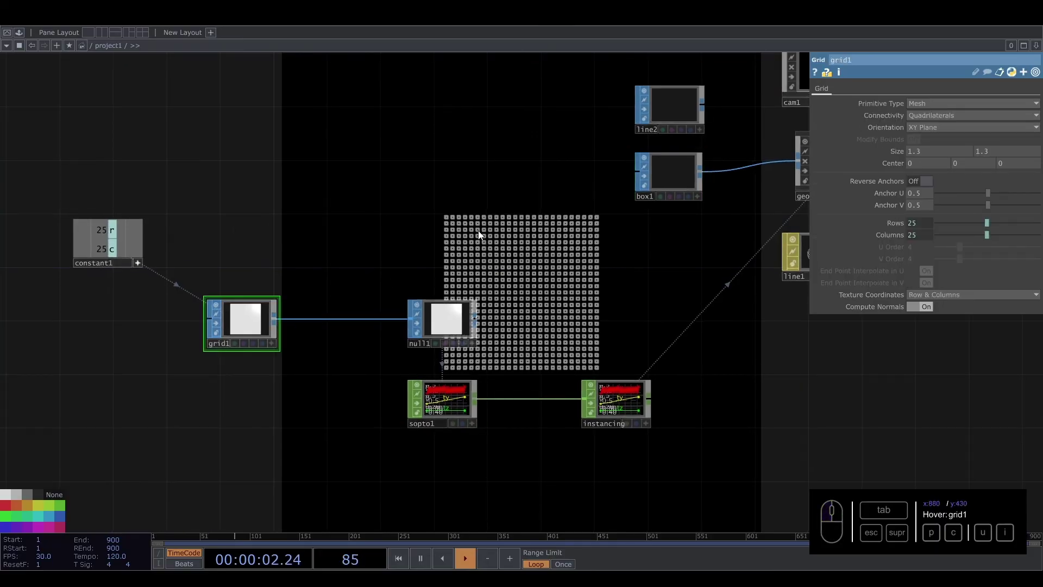
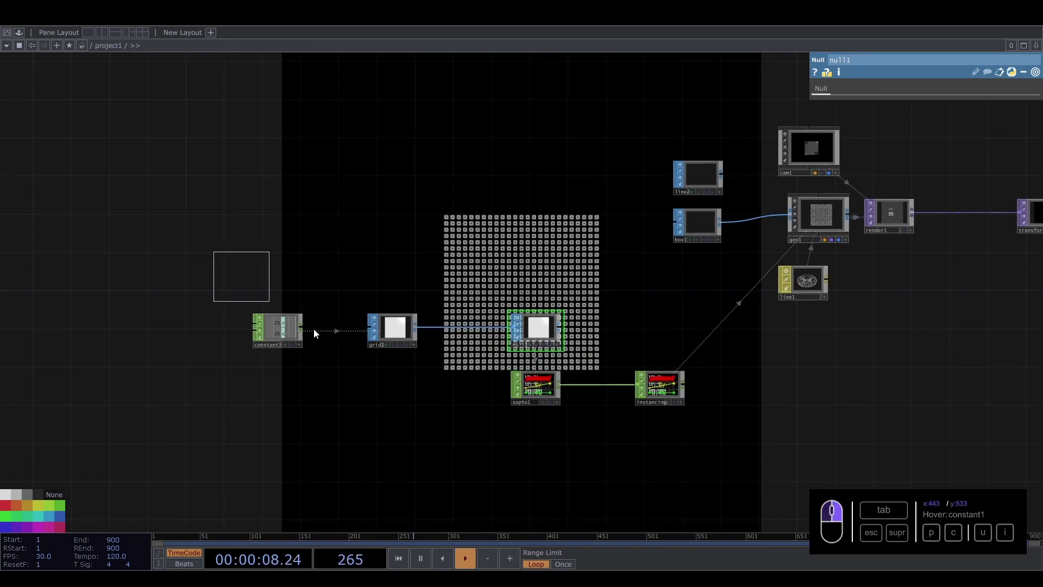
Set cam1's Translate Z to 2.9 so the instanced strands fill the render
left_click_drag(406, 318, 445, 319)
left_click(449, 316)
left_click_drag(534, 218, 574, 257)
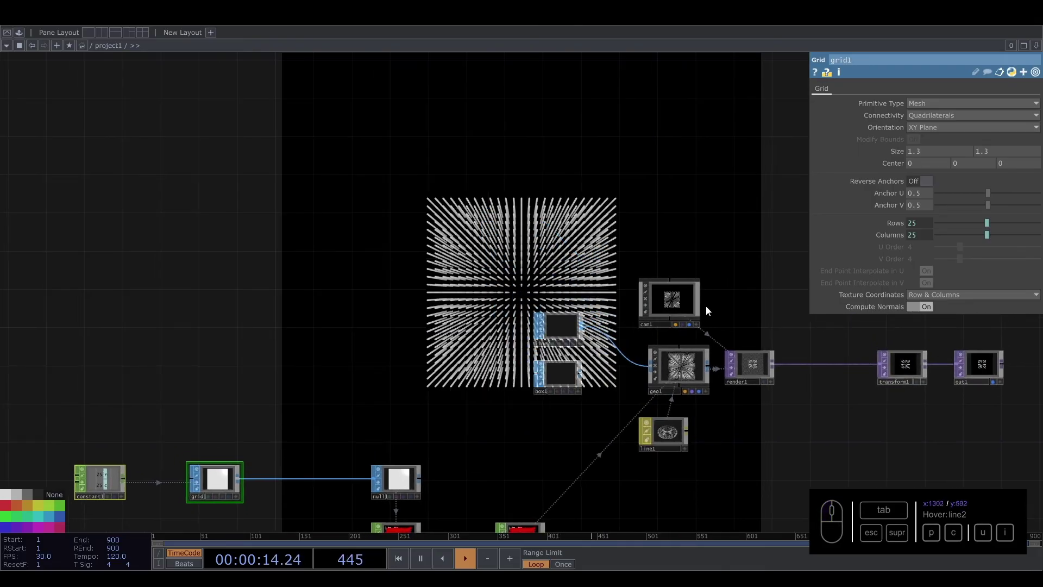
left_click(683, 303)
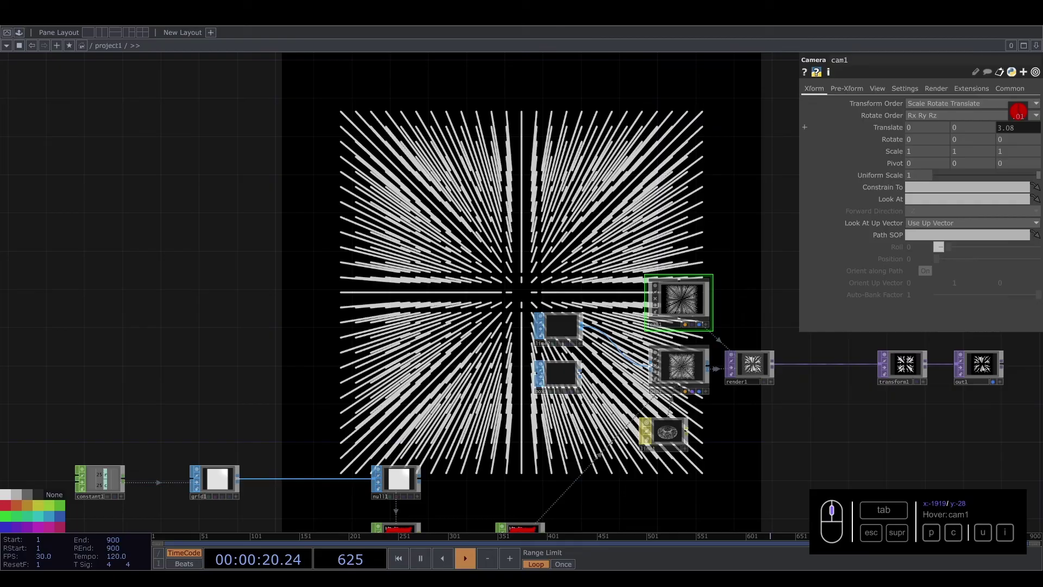
middle_click(1023, 130)
left_click(1021, 128)
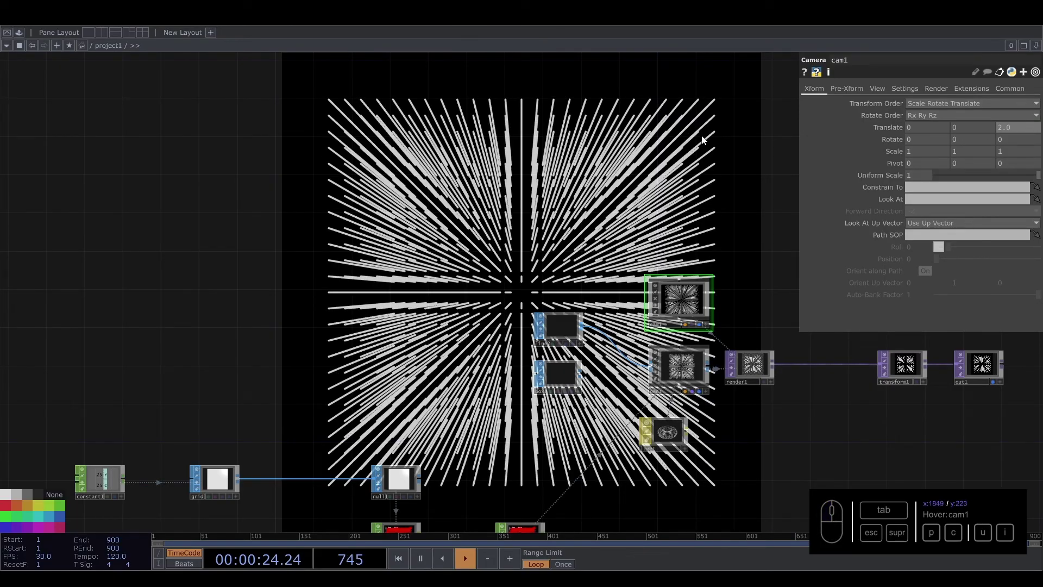
left_click(485, 210)
middle_click(481, 235)
left_click(456, 242)
middle_click(442, 301)
left_click(450, 266)
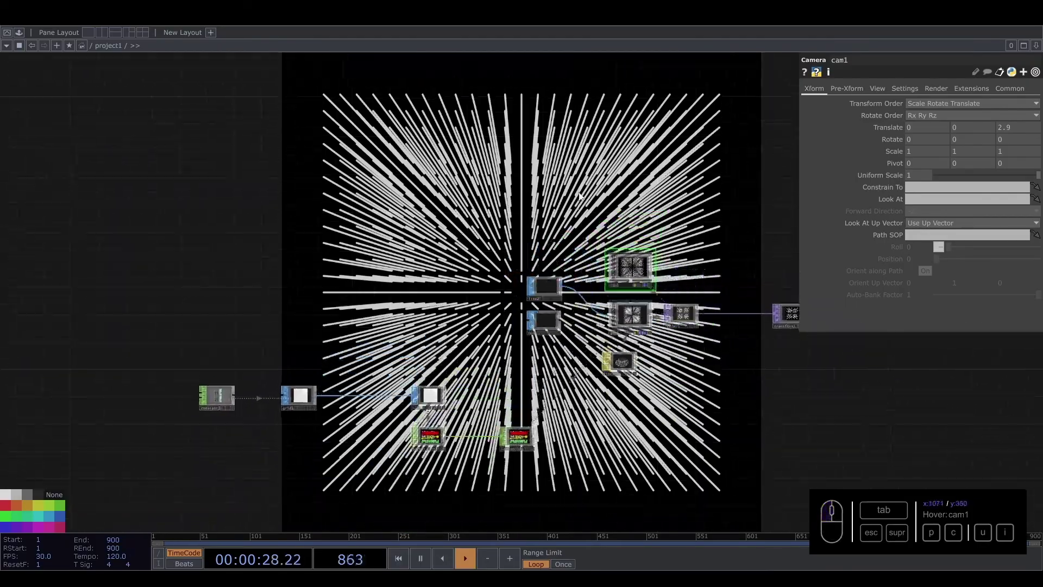
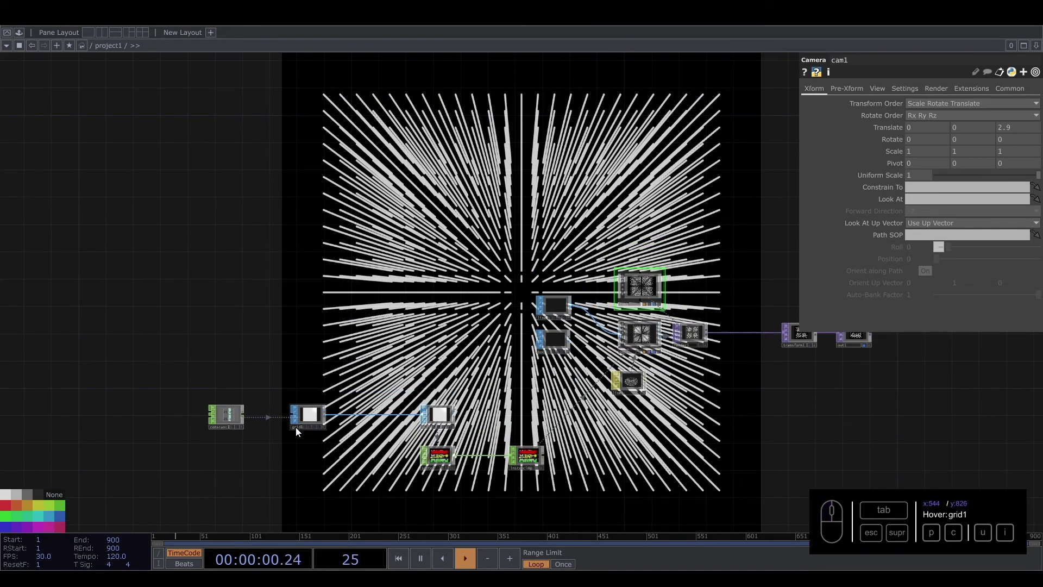
left_click_drag(299, 429, 377, 413)
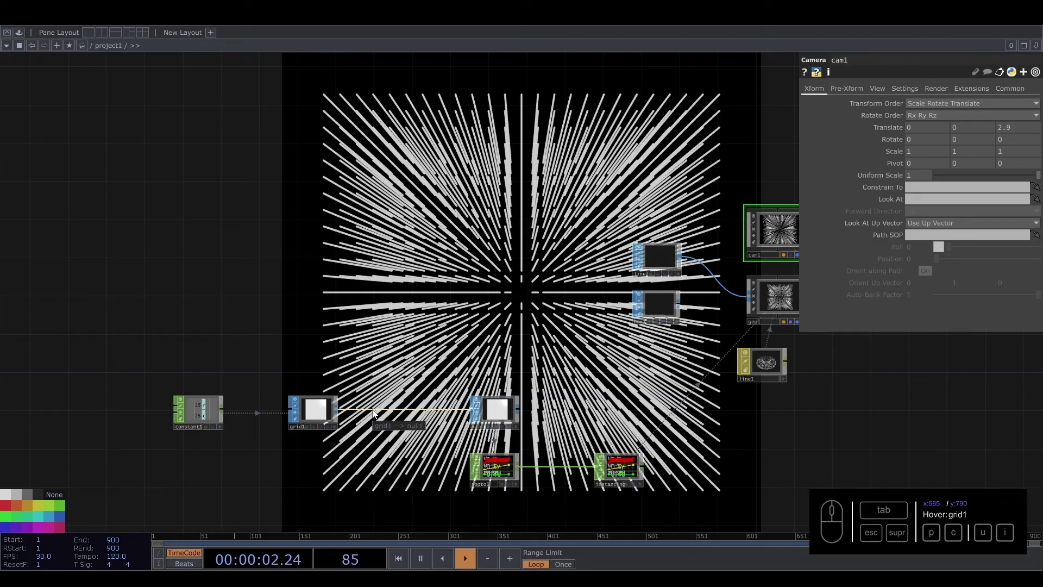
Insert a Noise SOP between grid1 and null1, remove it, and show geo1's Instance 2 page
left_click_drag(376, 413, 390, 401)
left_click(390, 400)
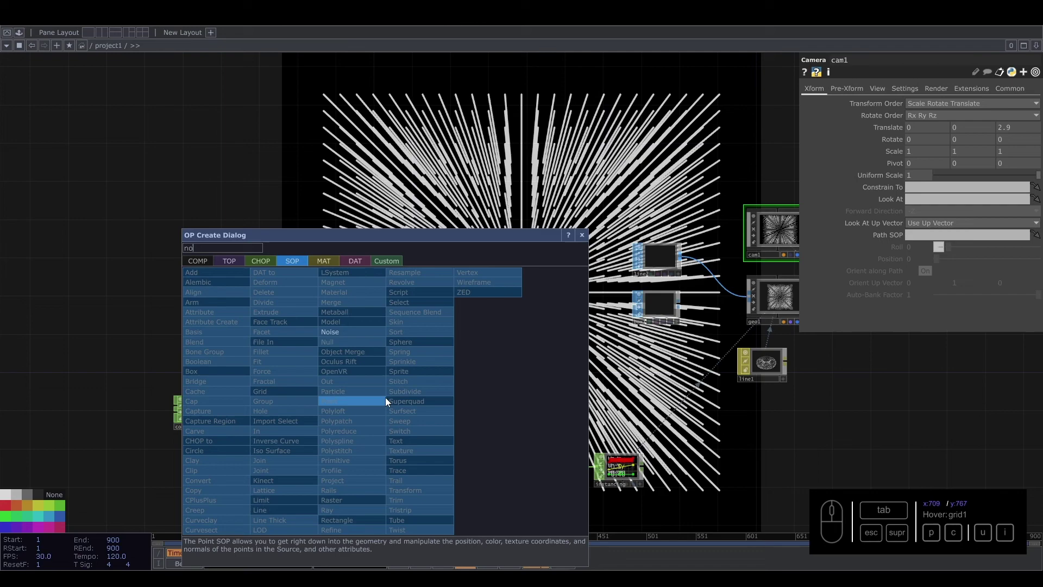
left_click(369, 335)
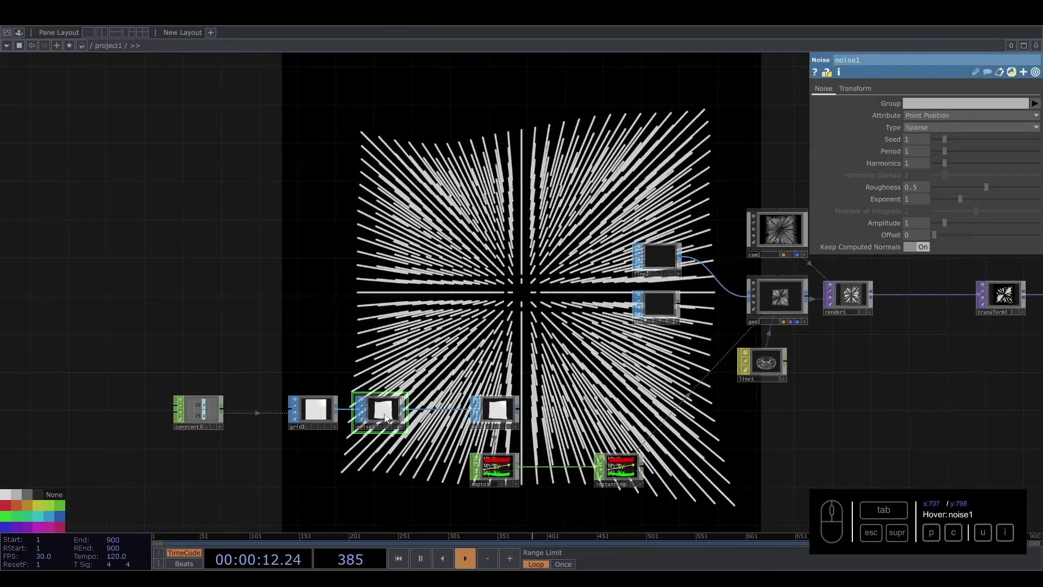
left_click(388, 418)
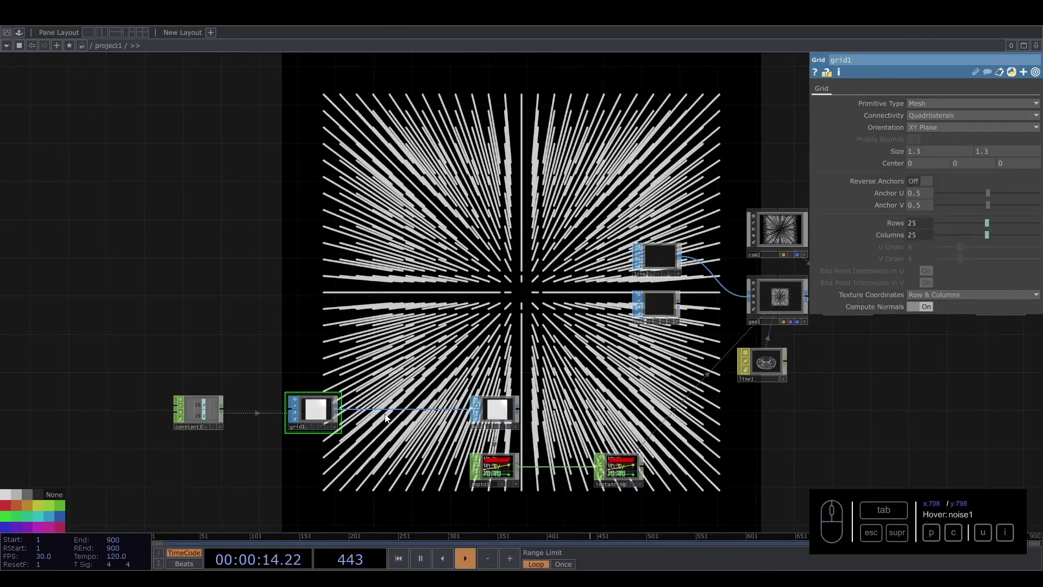
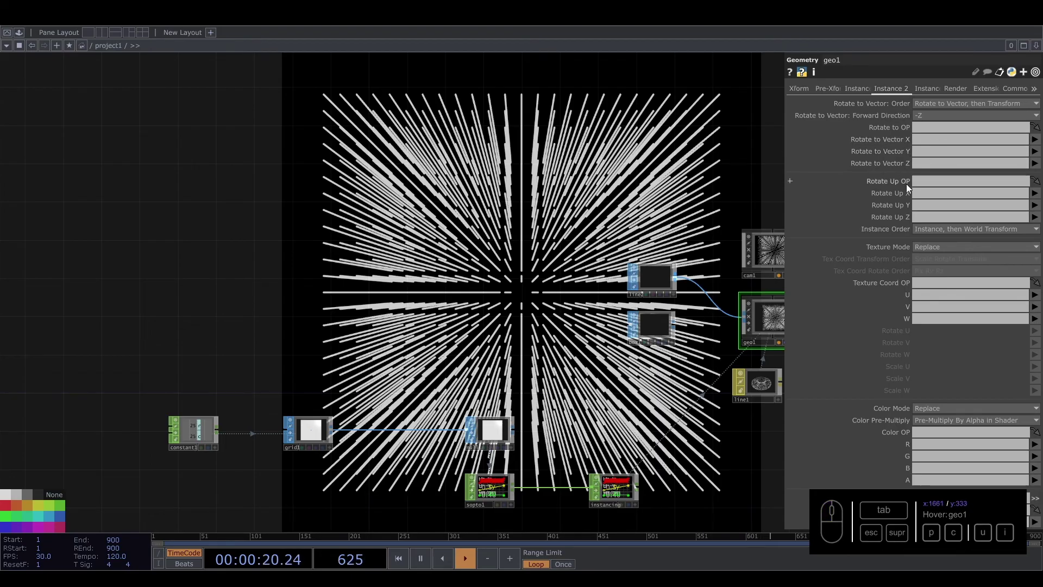
left_click_drag(394, 329, 378, 265)
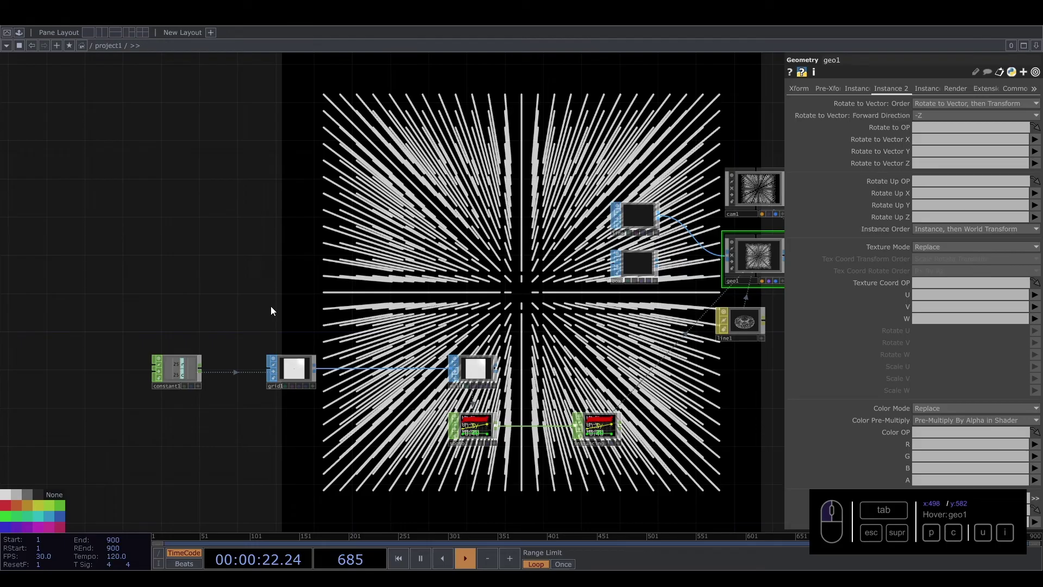
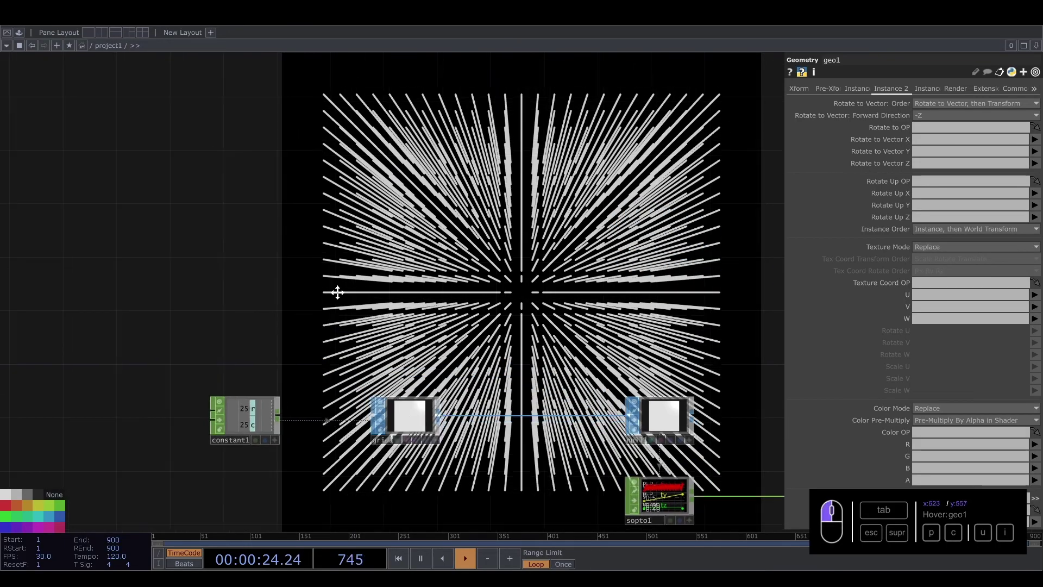
Add a Noise TOP to the network and bring up its parameters
left_click(115, 140)
key("i")
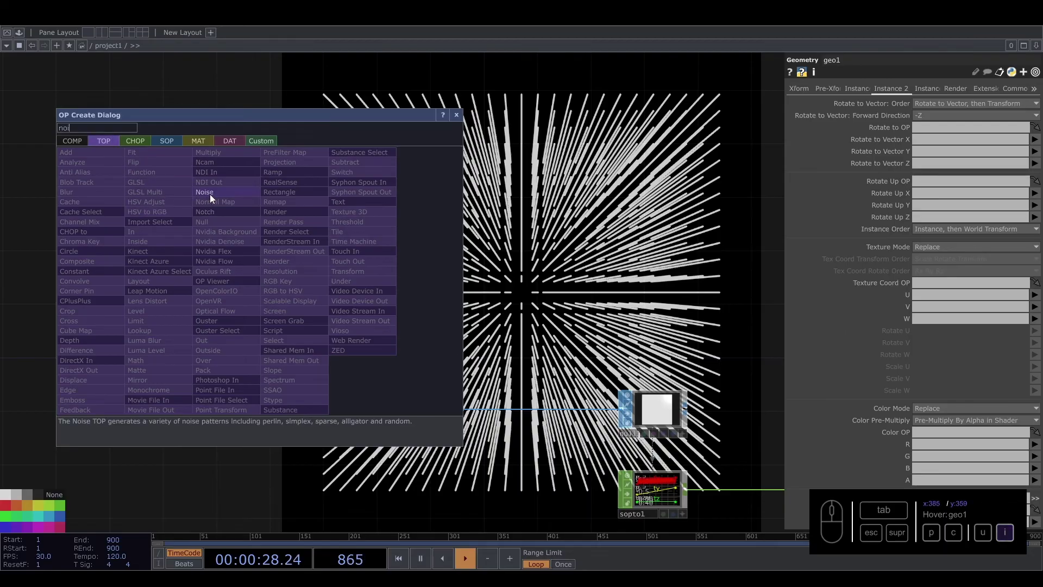
left_click_drag(216, 195, 353, 256)
middle_click(922, 217)
left_click(927, 226)
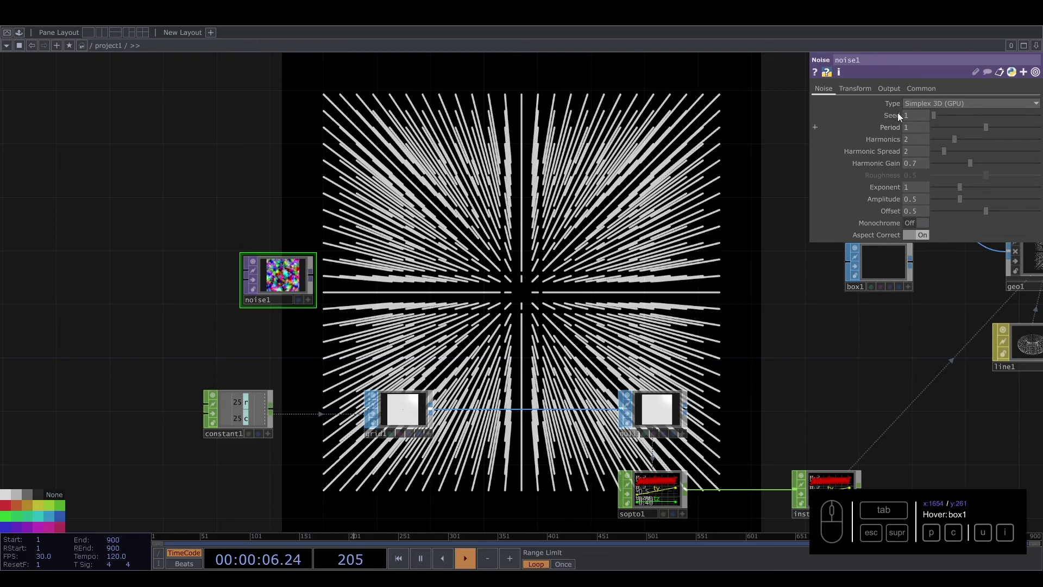
Make the noise 32-bit float RGBA with nearest-pixel sampling and 25×25 resolution from constant1, period 2
left_click(933, 89)
left_click(948, 226)
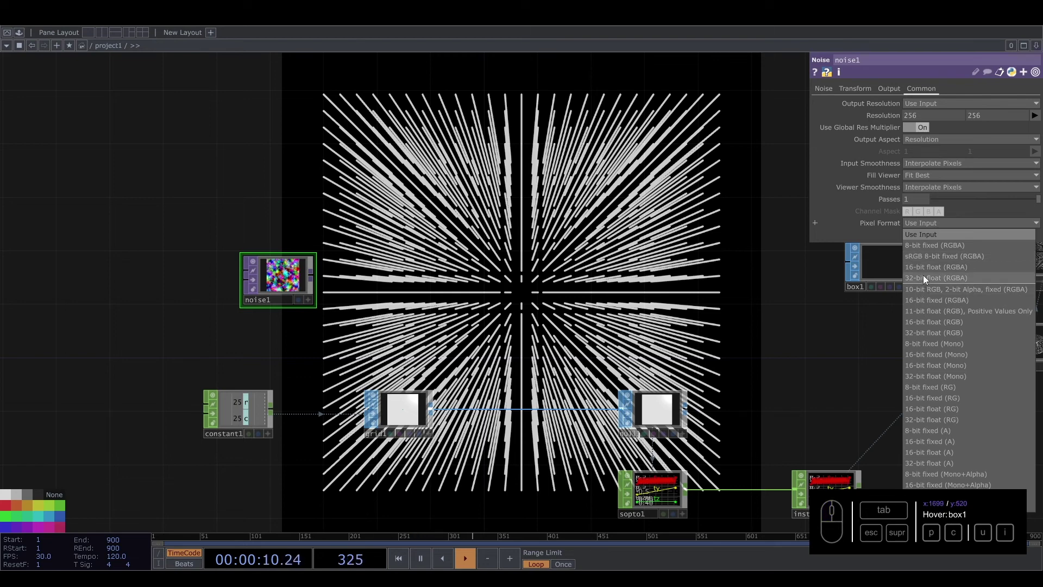
left_click(928, 278)
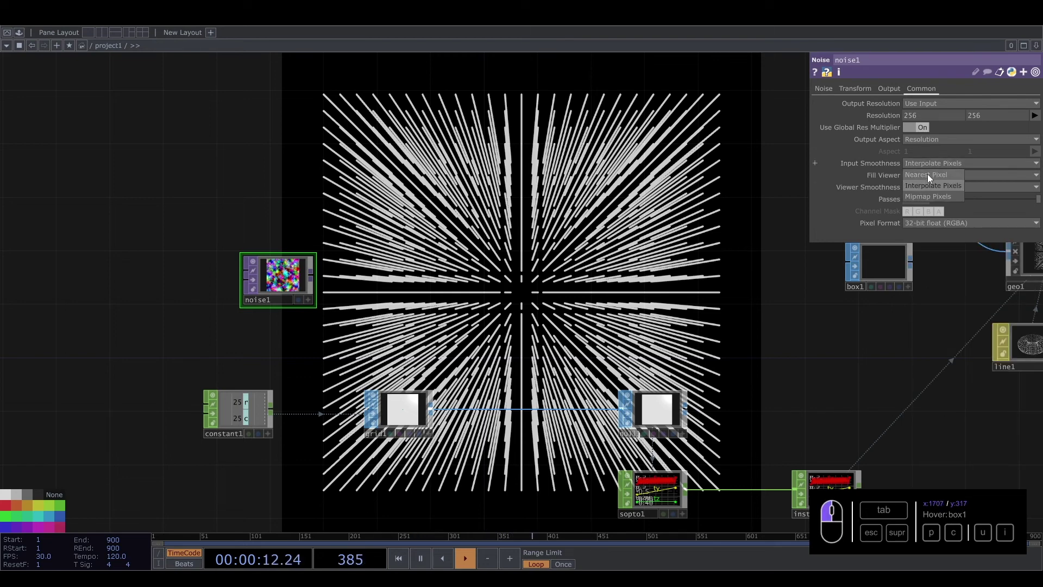
left_click(930, 191)
left_click(925, 213)
left_click(803, 97)
middle_click(252, 425)
left_click(282, 442)
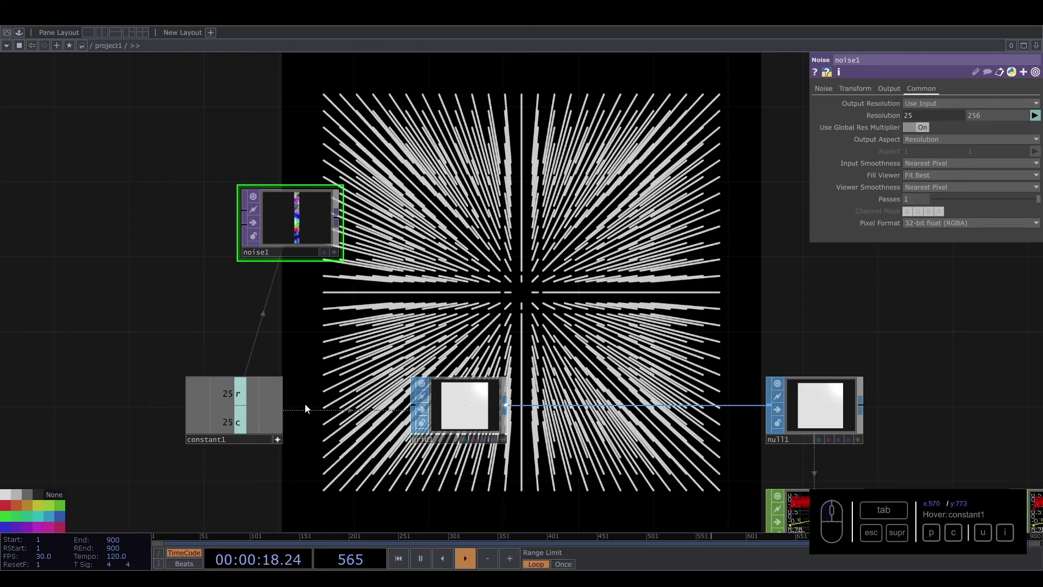
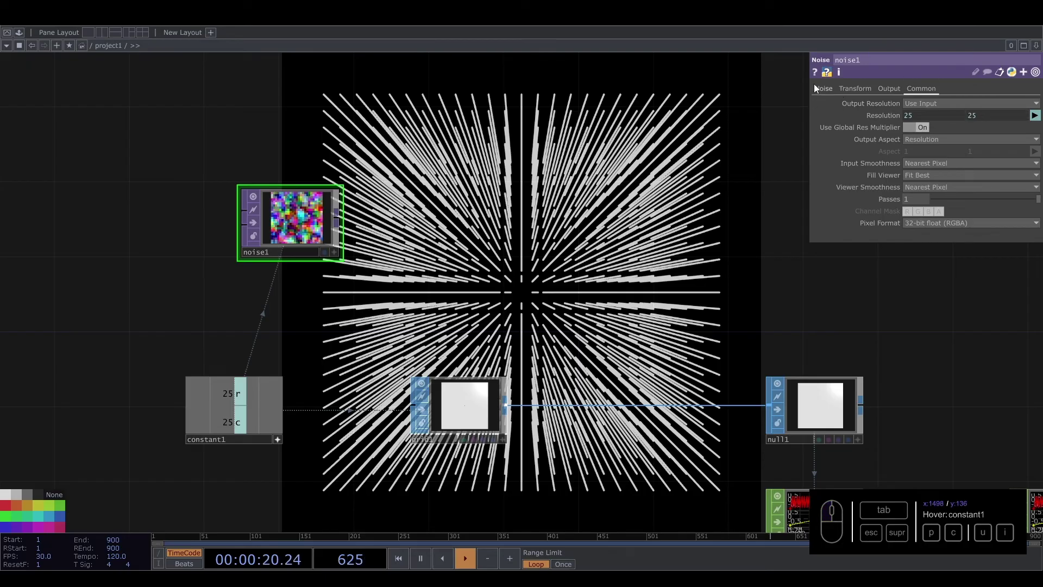
left_click(824, 90)
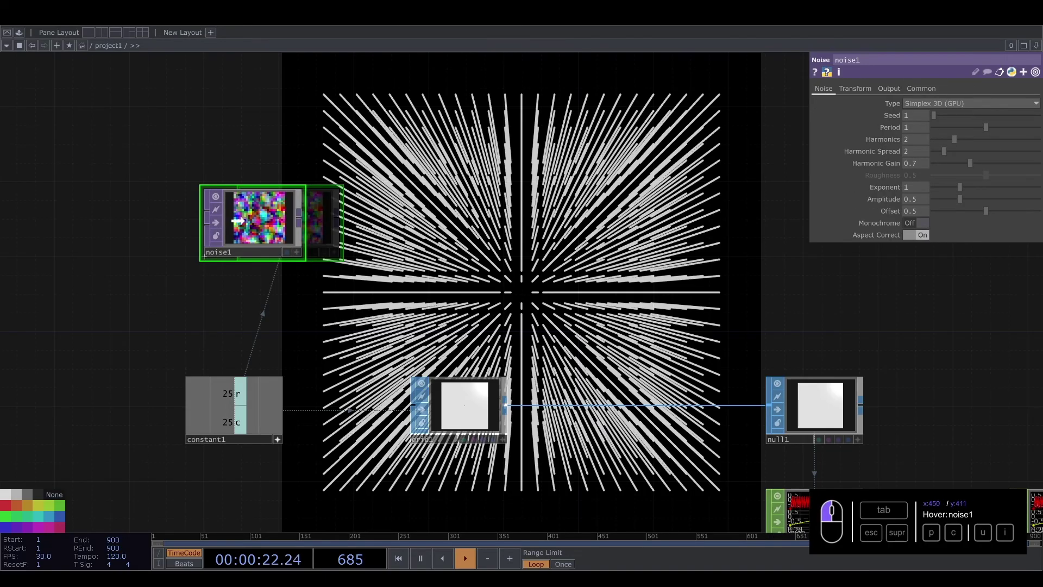
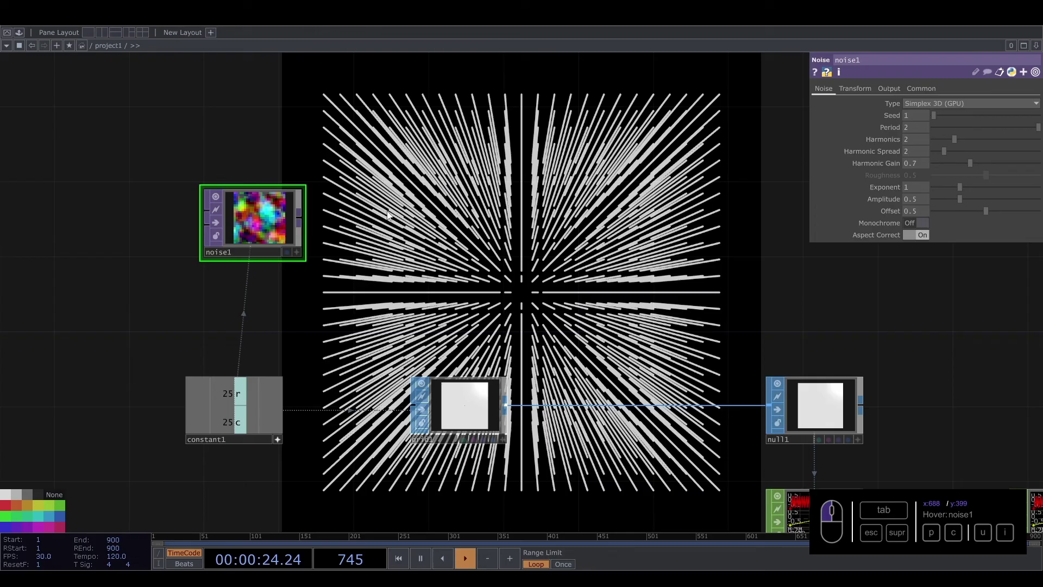
left_click(441, 224)
Append a Reorder TOP to the noise with its output alpha set to Zero
left_click_drag(298, 226, 342, 217)
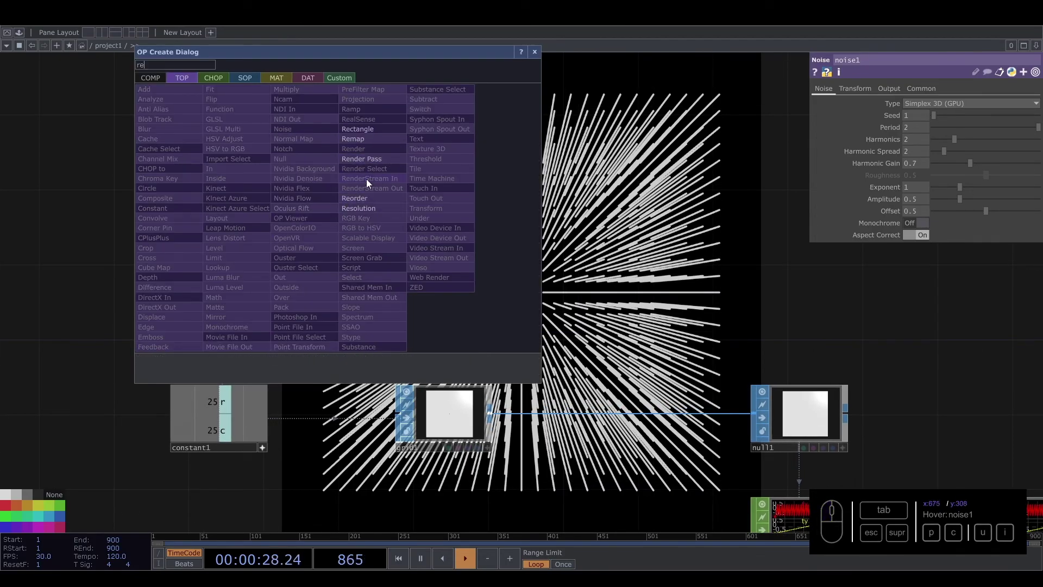
left_click(363, 203)
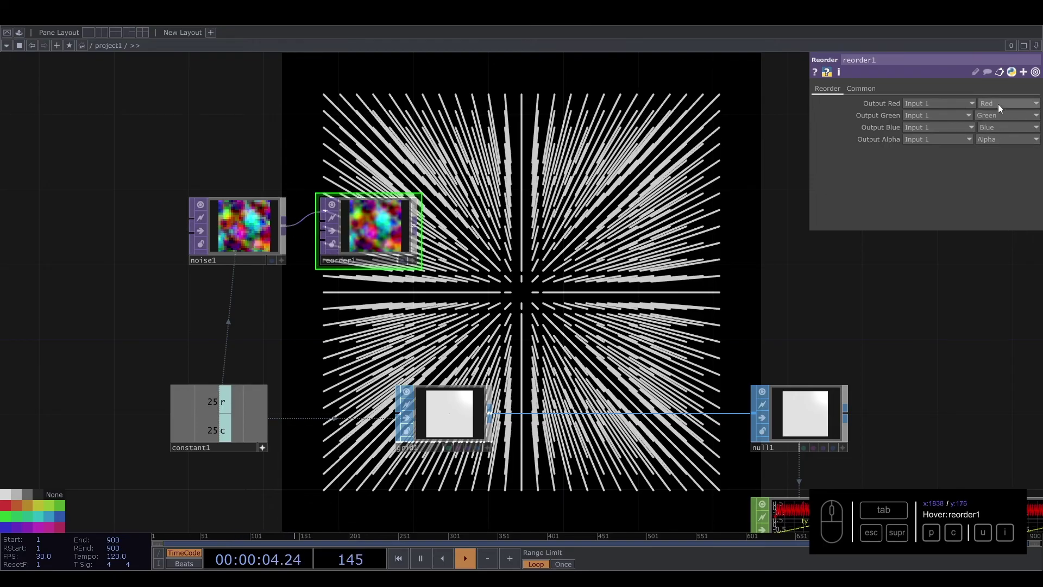
double_click(996, 147)
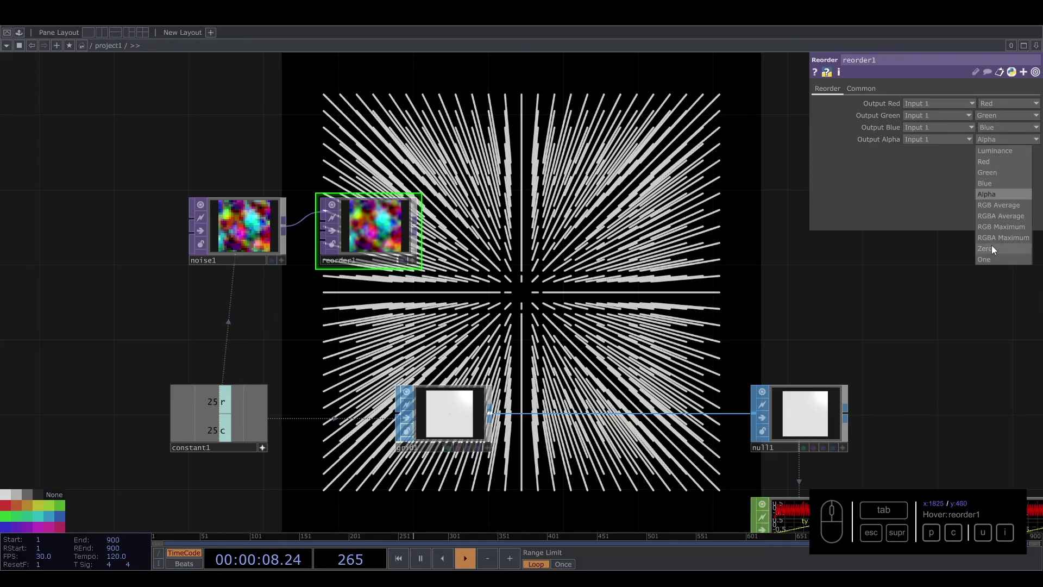
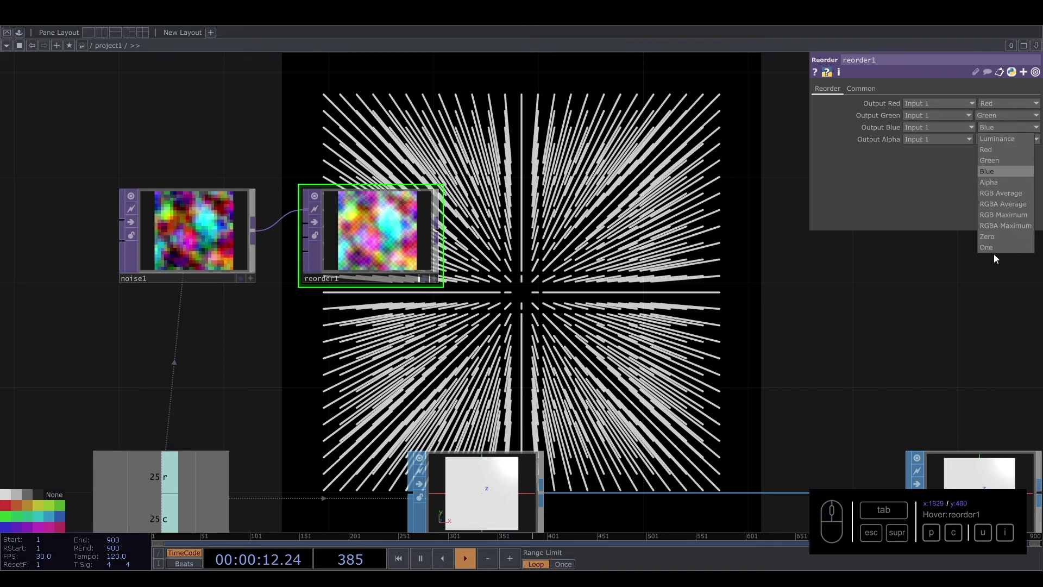
left_click(997, 242)
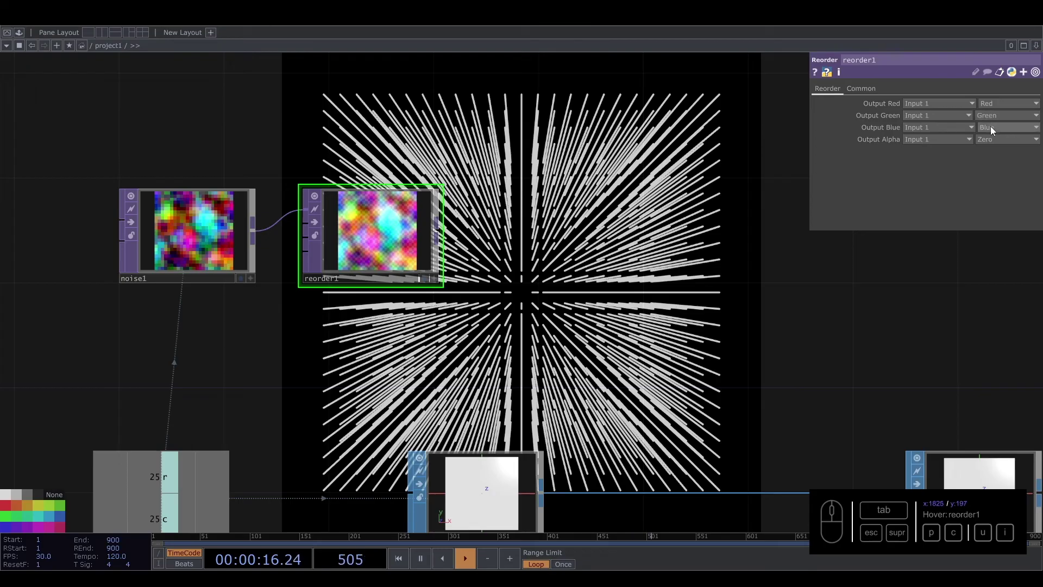
middle_click(583, 266)
left_click_drag(549, 271, 400, 272)
End the reorder chain in a Null TOP (null2)
right_click(169, 212)
left_click(367, 273)
left_click_drag(390, 262, 431, 257)
key("u")
left_click(395, 199)
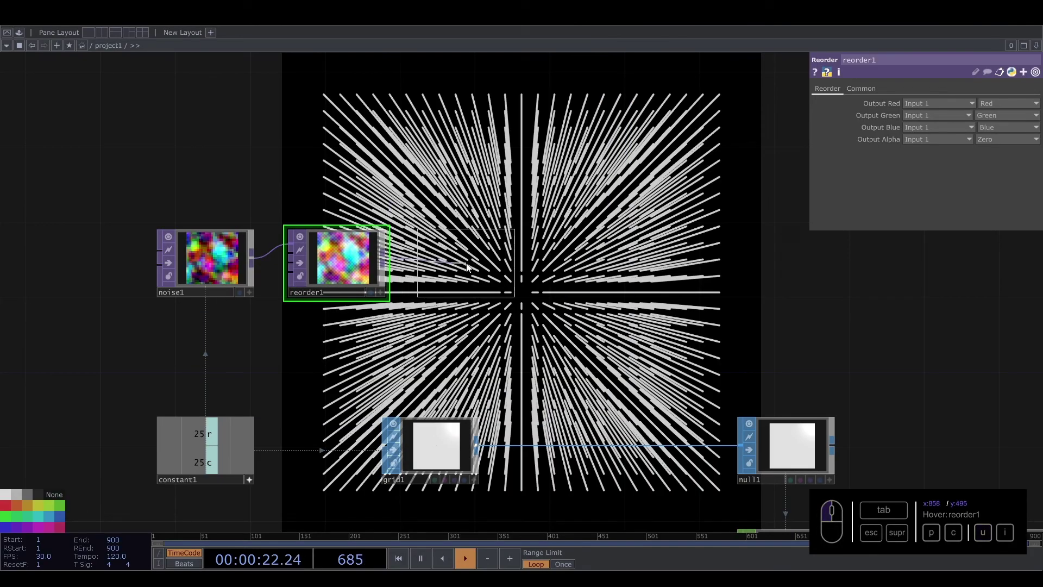
middle_click(470, 266)
left_click(566, 285)
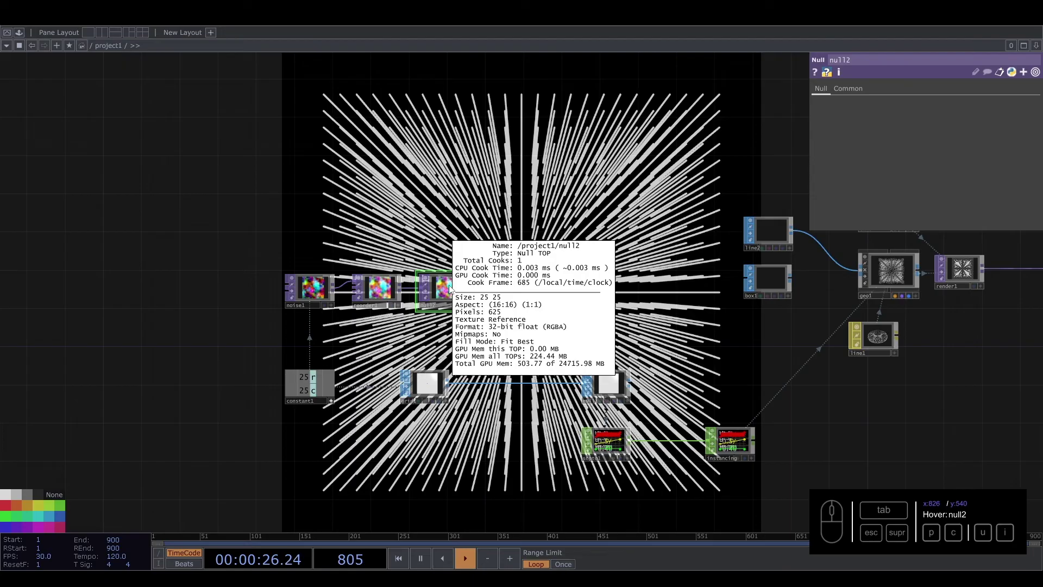
Check noise1's type, then shift its Translate 4D on the Transform page to 0.93
middle_click(454, 290)
middle_click(734, 444)
middle_click(733, 444)
left_click(903, 269)
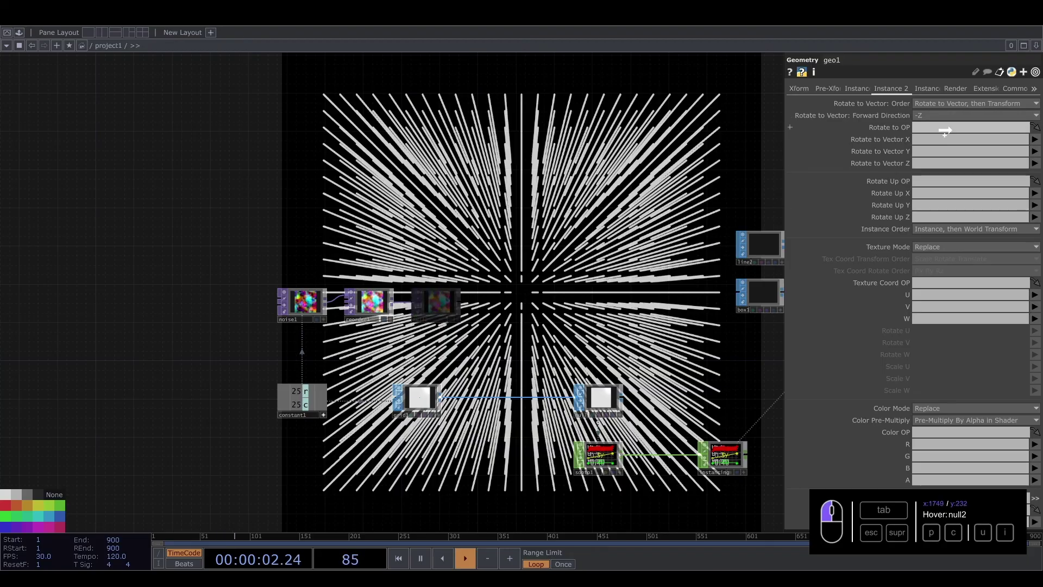
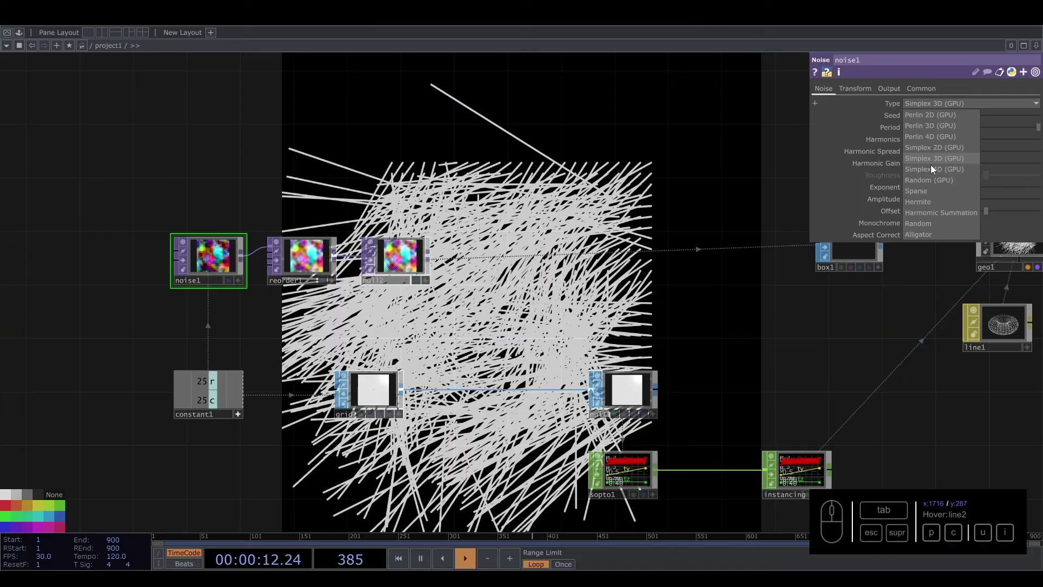
left_click(933, 174)
left_click(869, 92)
left_click_drag(941, 182, 965, 182)
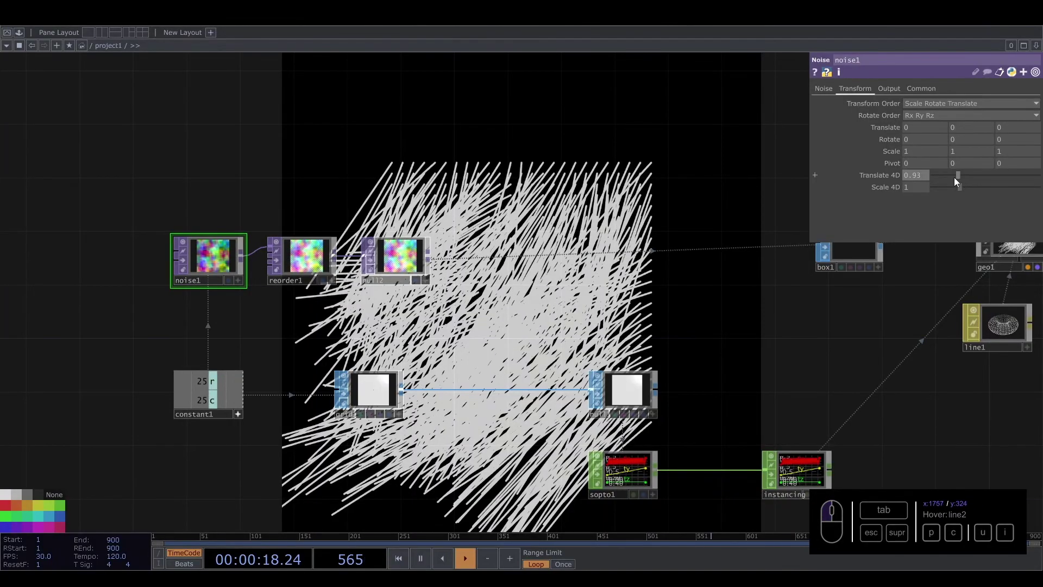
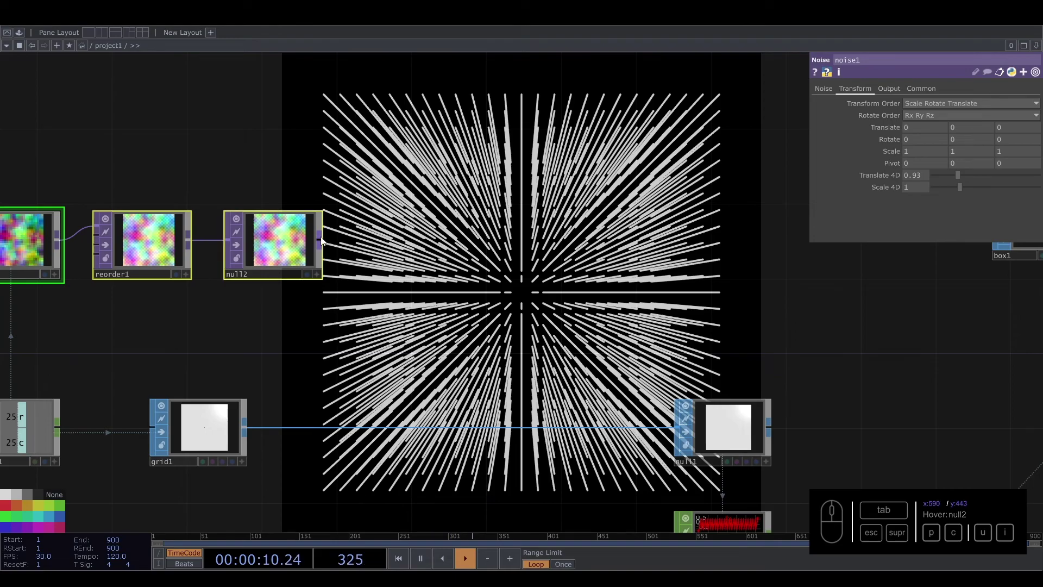
Add a TOP to CHOP converting the noise null2 into channel data
left_click(362, 241)
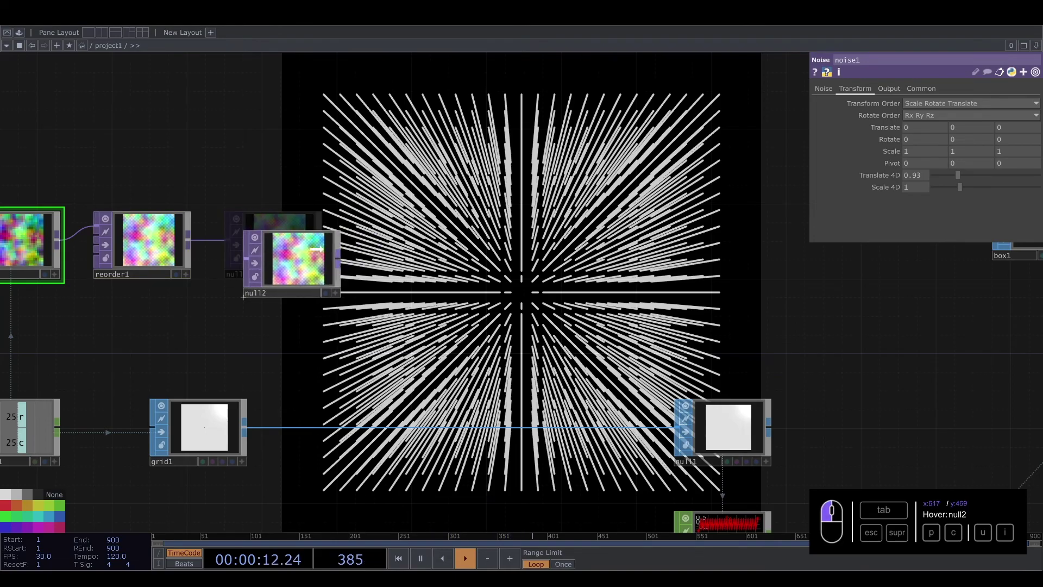
left_click(247, 104)
left_click(200, 126)
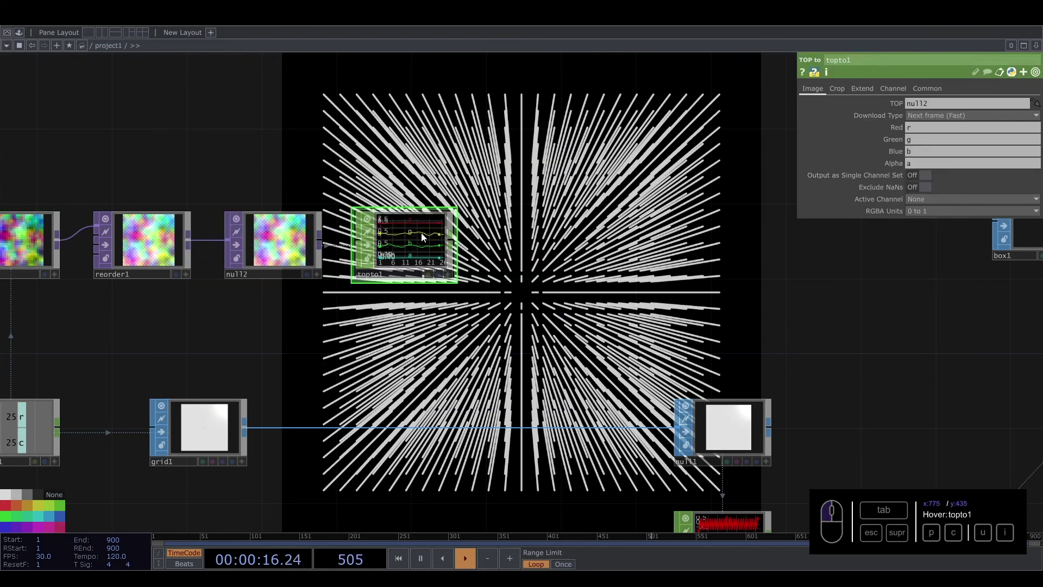
left_click(842, 88)
left_click(931, 109)
left_click(927, 160)
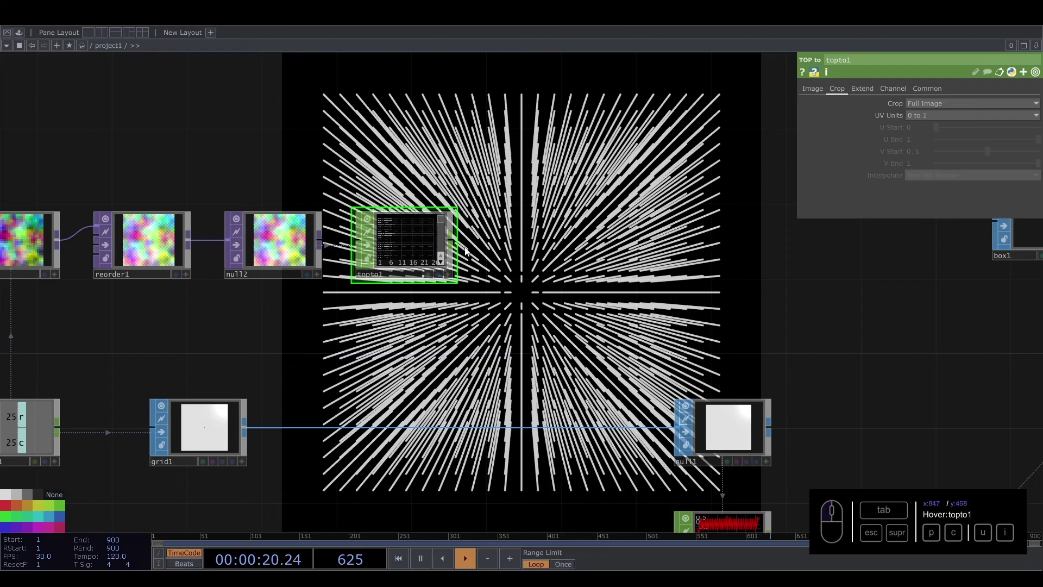
Append a Shuffle CHOP after the conversion and clear the Alpha channel in the TOP to CHOP
left_click_drag(459, 241, 529, 244)
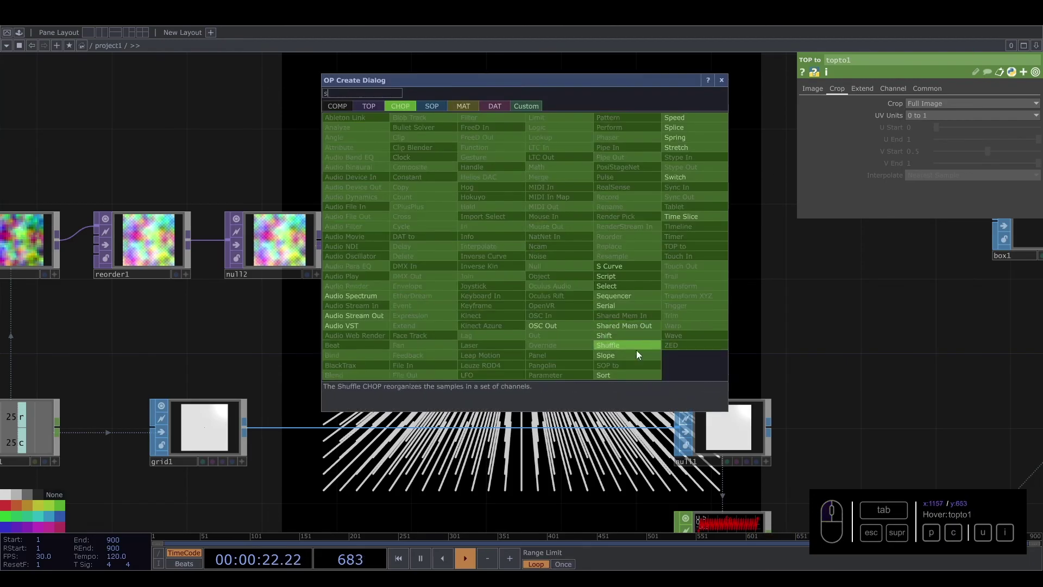
left_click(537, 273)
left_click(537, 251)
left_click_drag(943, 79, 935, 140)
left_click(947, 139)
middle_click(510, 255)
left_click(358, 233)
left_click(820, 90)
End the shuffled r, g, b channels in a Null CHOP (null3)
left_click_drag(921, 167, 672, 207)
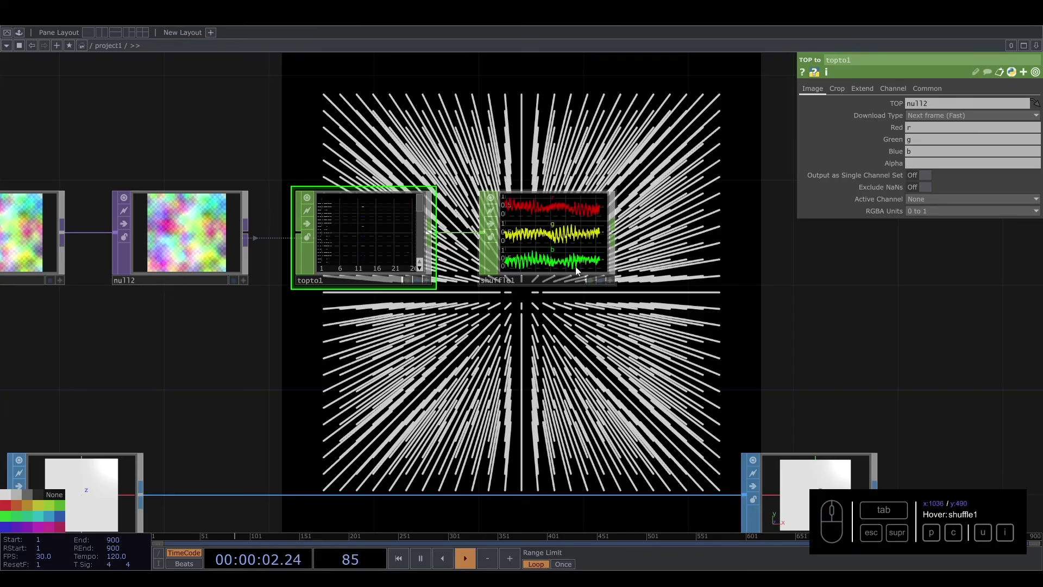
left_click_drag(630, 235, 665, 229)
left_click(666, 228)
key("u")
left_click(677, 250)
left_click(715, 237)
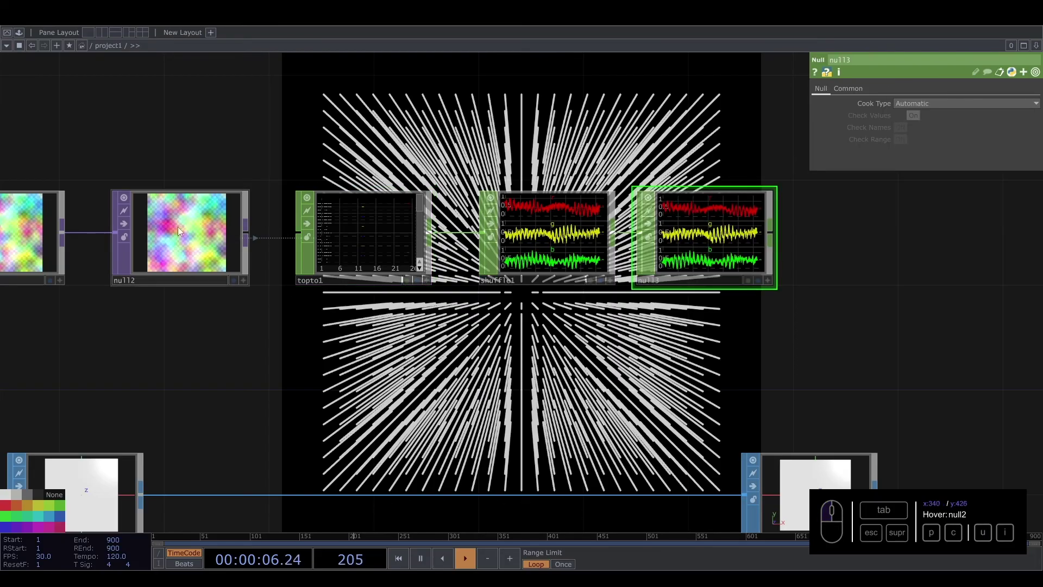
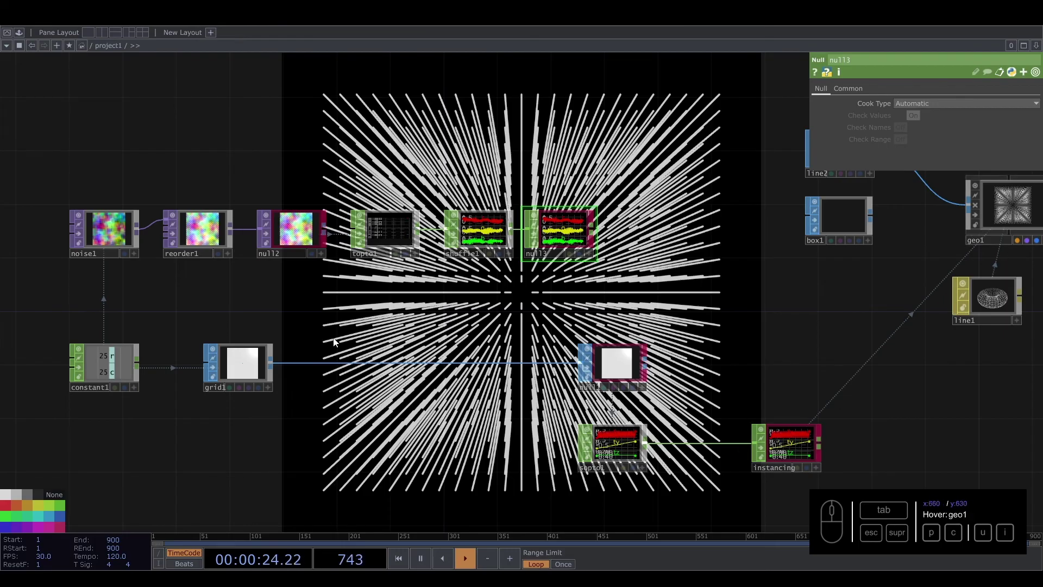
Insert a CHOP to SOP (chopto1) into the grid's outgoing connection
right_click(317, 365)
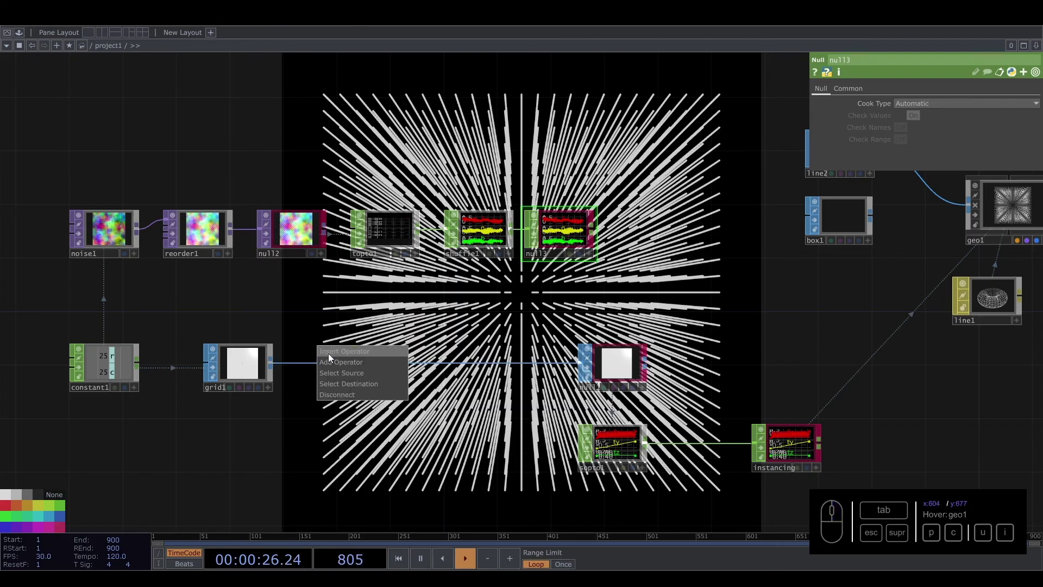
left_click(333, 352)
key("c")
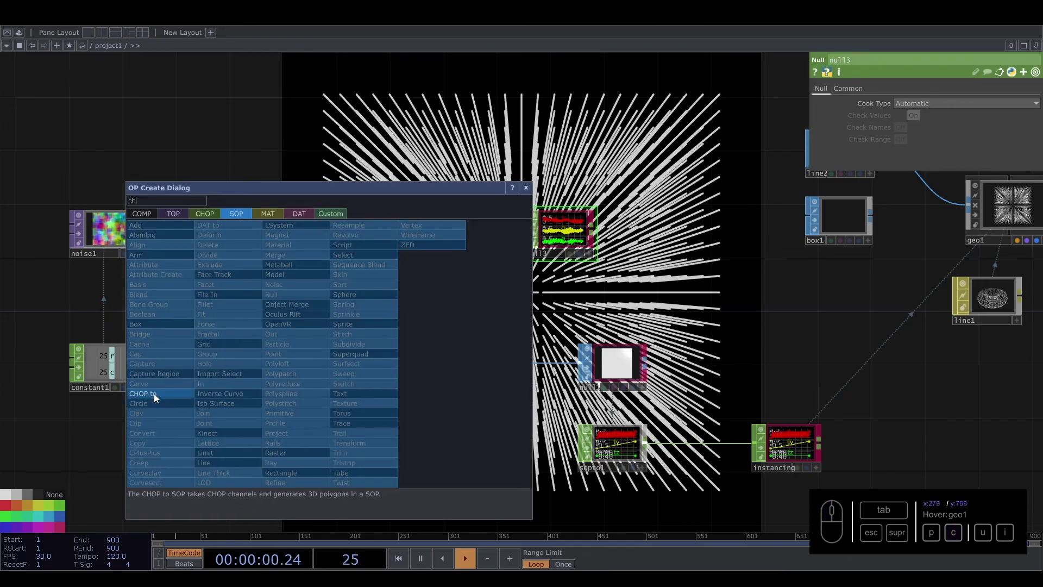
left_click(158, 398)
left_click(339, 373)
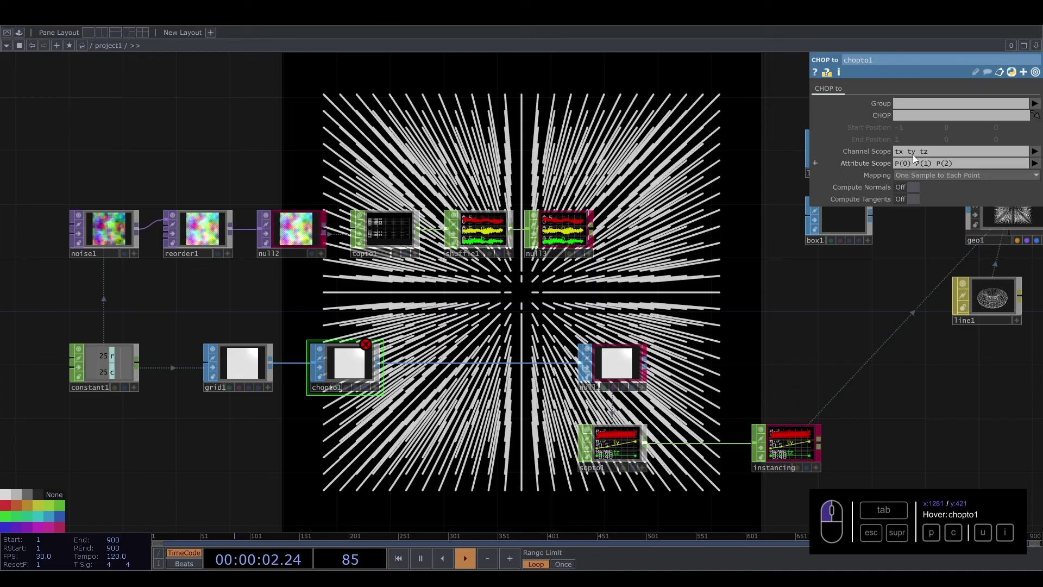
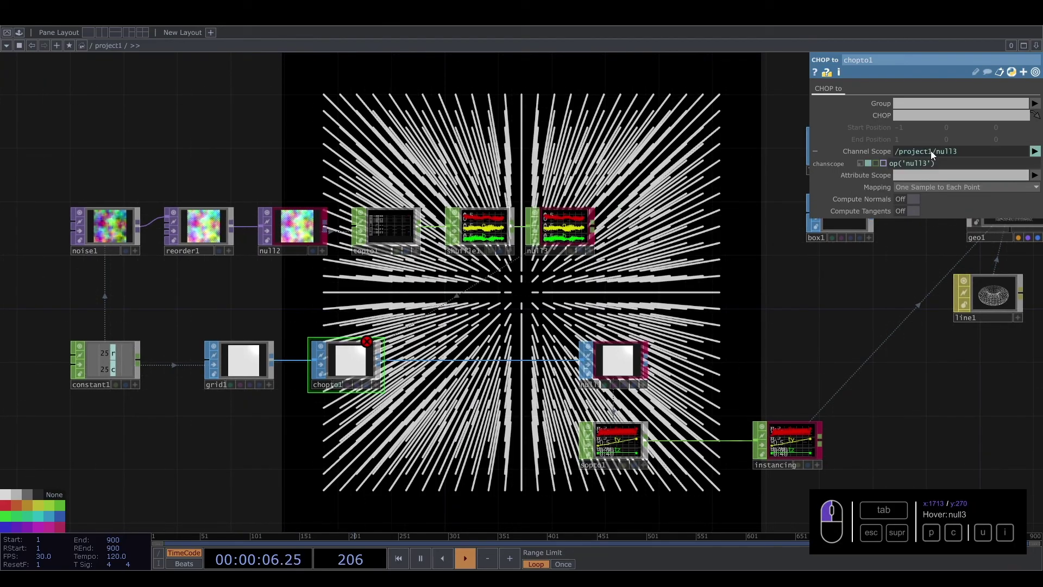
Reference null3 in chopto1 and limit its Channel Scope to r g b
left_click_drag(570, 230, 920, 117)
middle_click(358, 308)
left_click(361, 310)
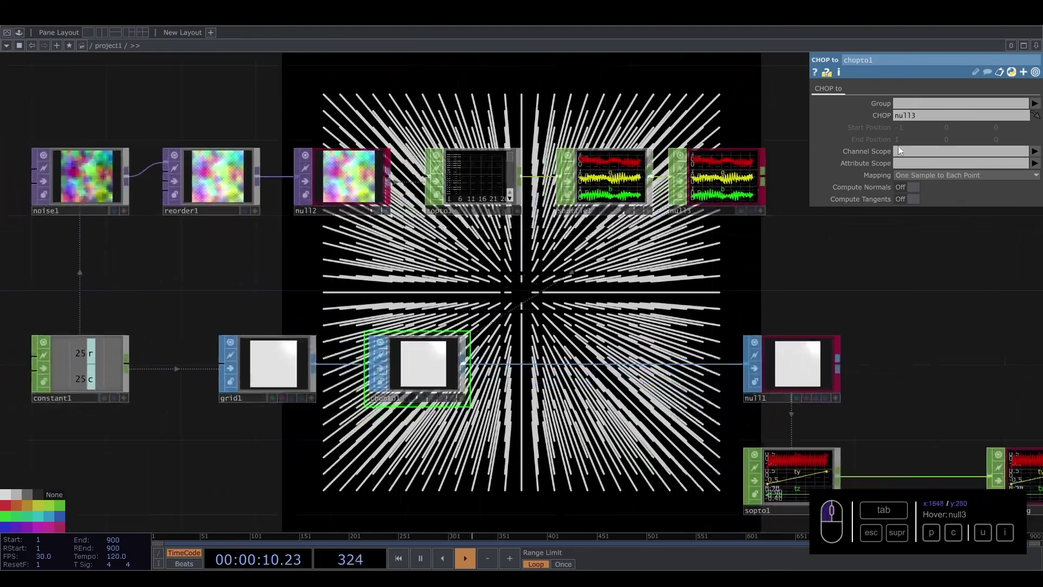
left_click(1038, 149)
Set chopto1's Attribute Scope to the point normal N, trying N(0) N(1) N(2) before settling on N
left_click(1040, 162)
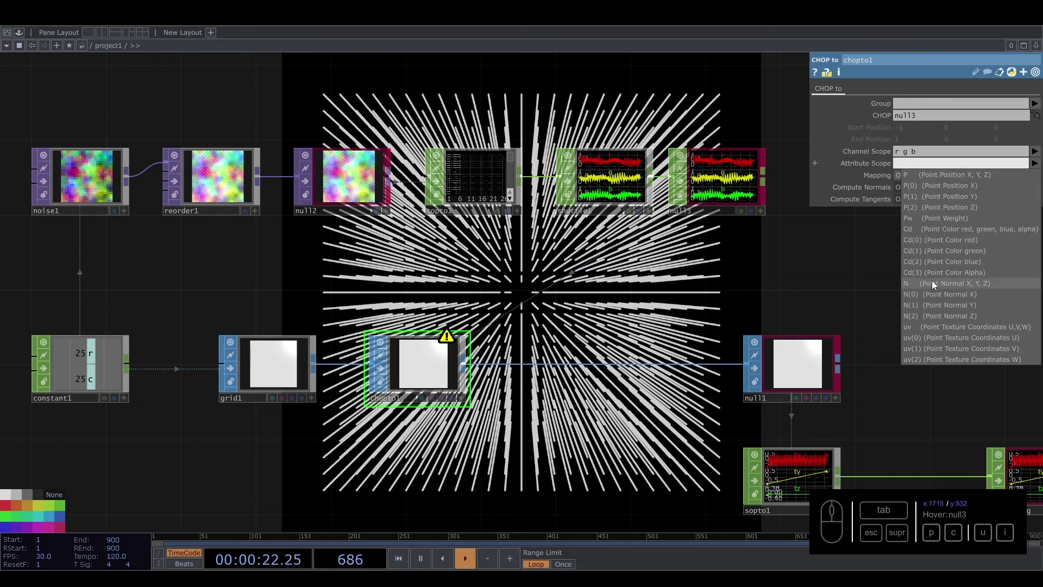
left_click(934, 294)
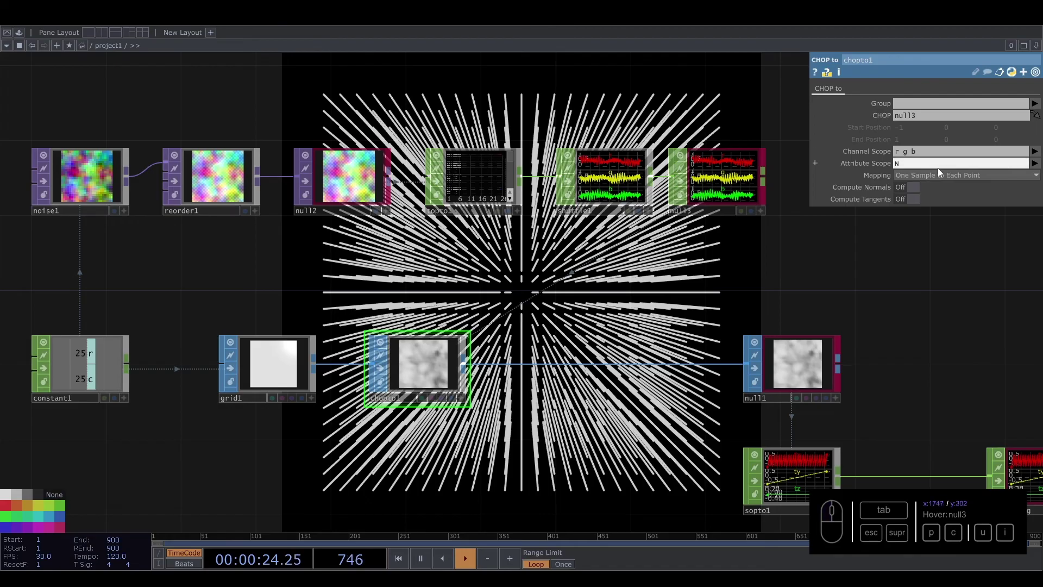
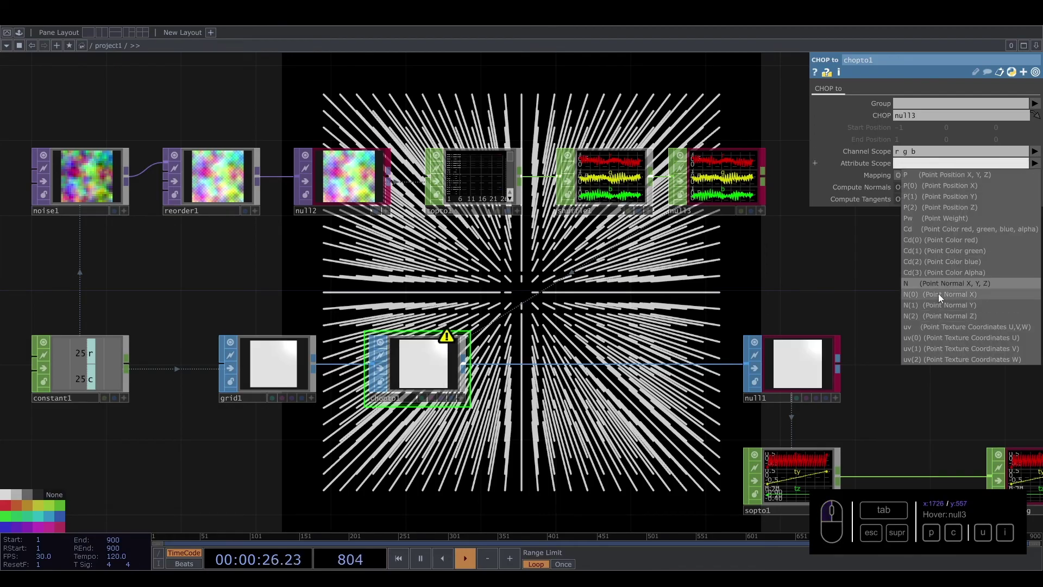
left_click(1038, 164)
left_click(937, 312)
left_click(1037, 165)
left_click(925, 319)
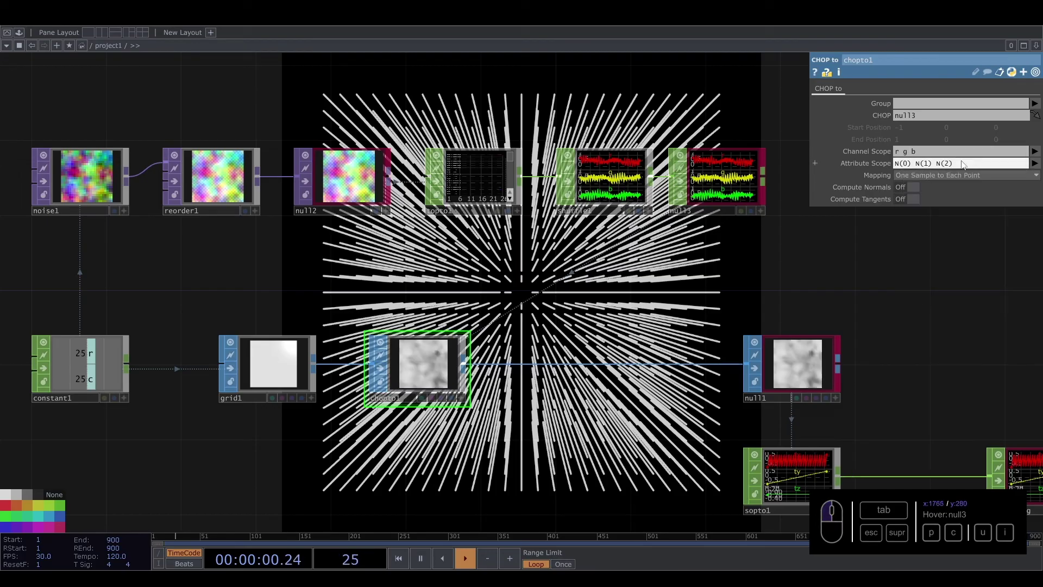
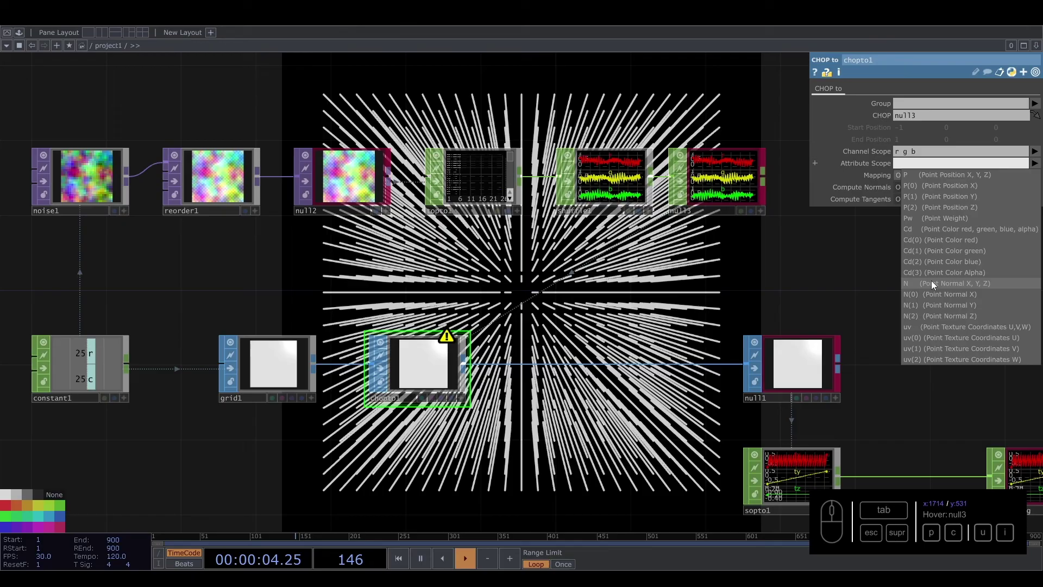
left_click(935, 284)
left_click_drag(493, 286, 532, 222)
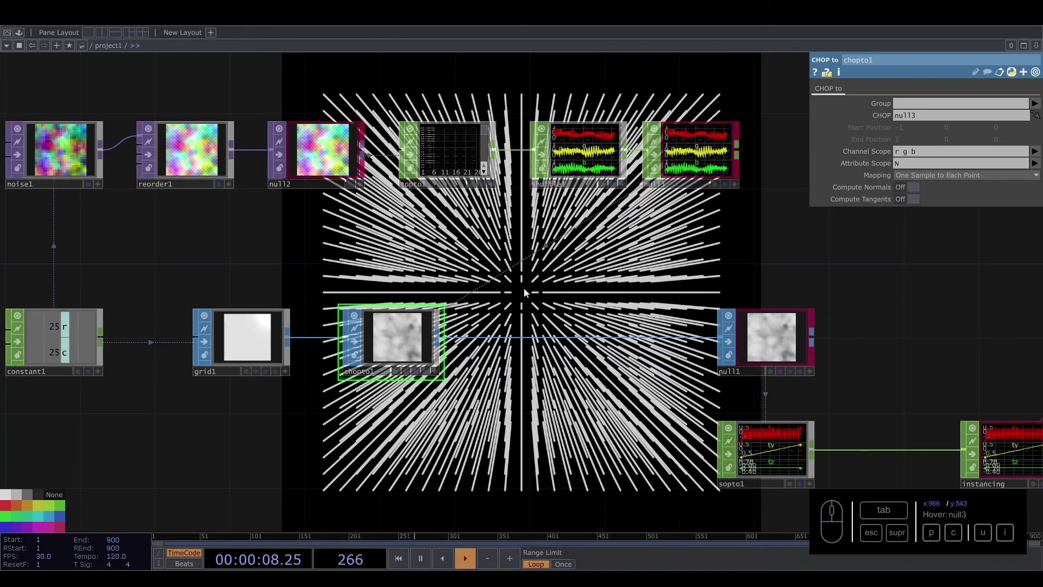
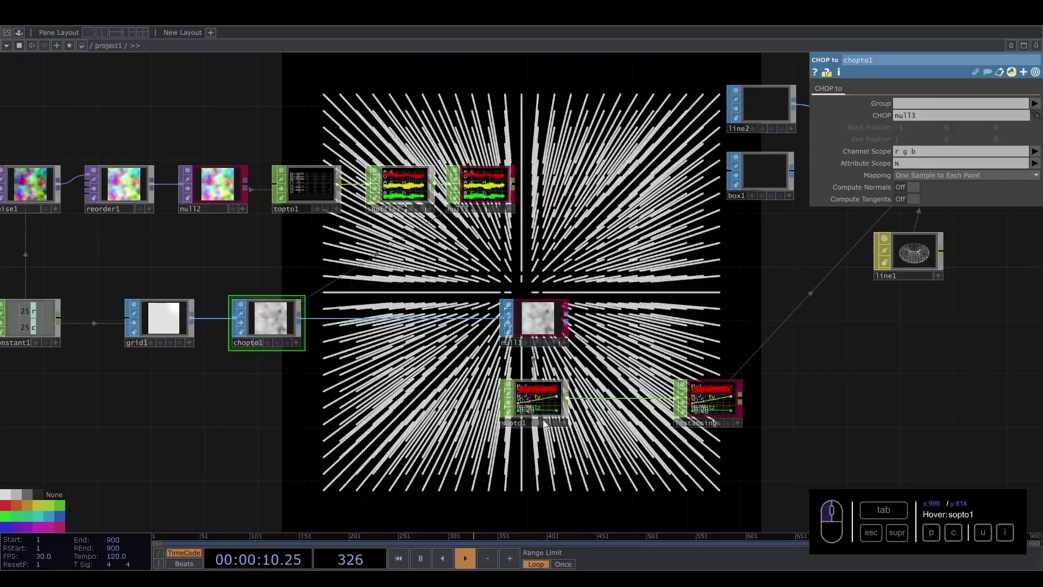
Inspect sopto1 reading the grid and pan across to the geometry, render and line1 nodes
left_click(547, 411)
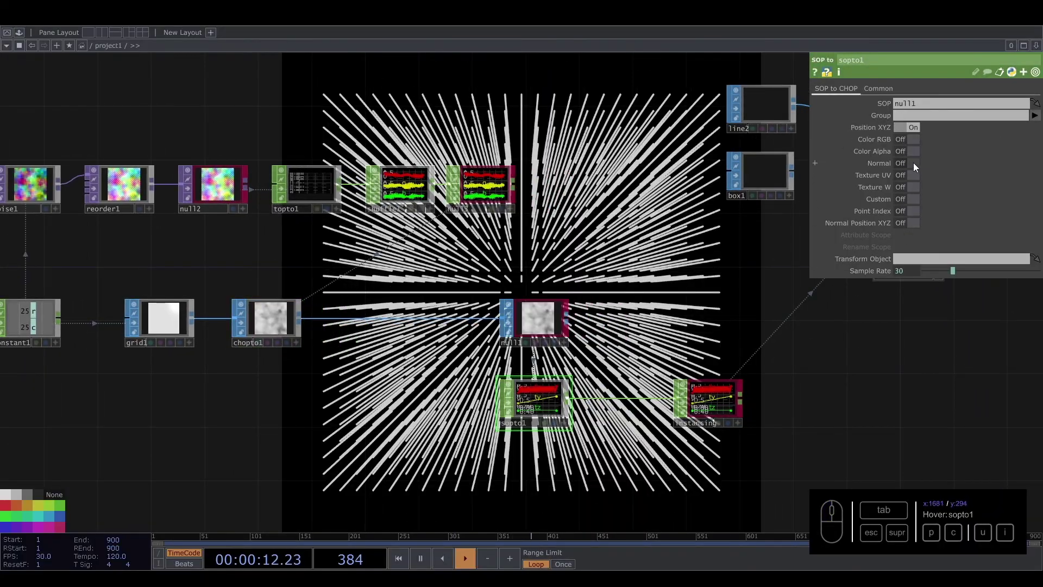
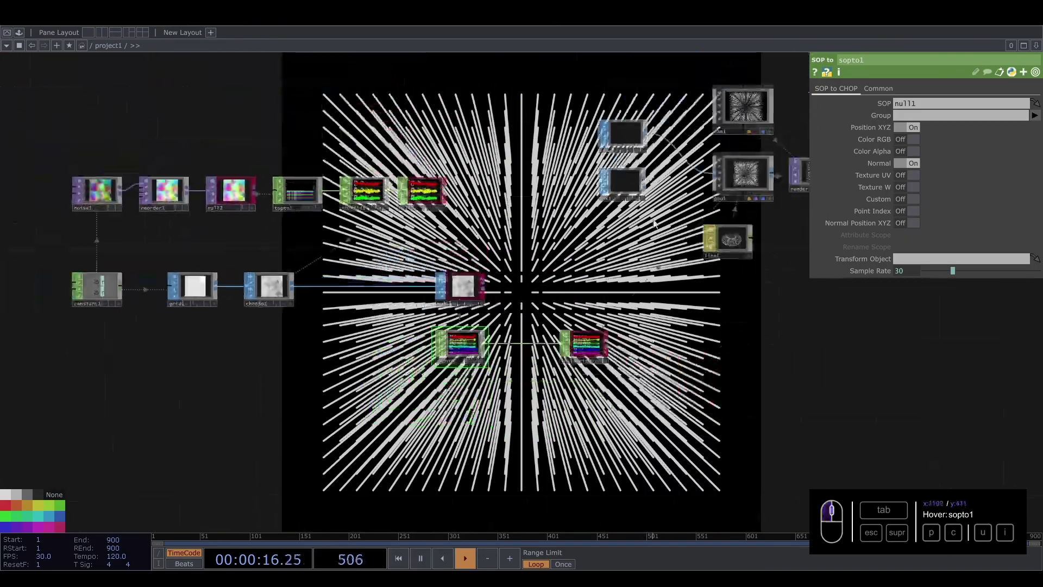
left_click_drag(759, 165, 886, 80)
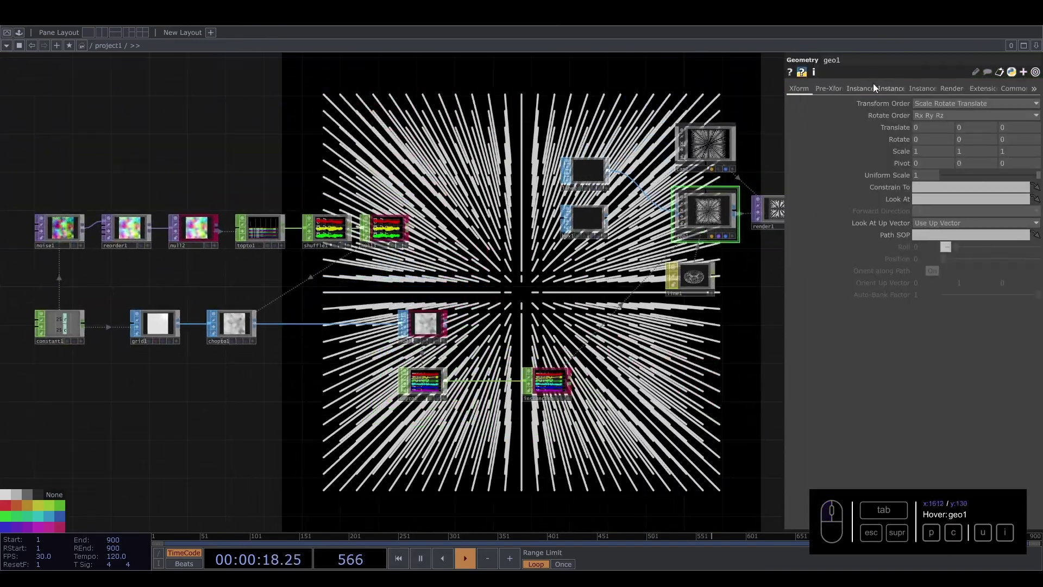
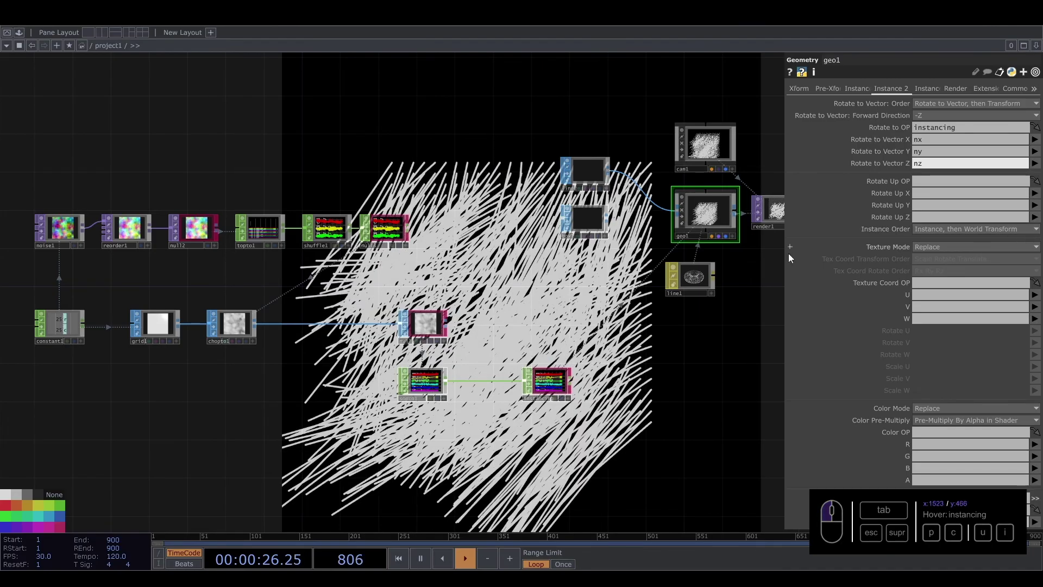
left_click_drag(578, 291, 894, 82)
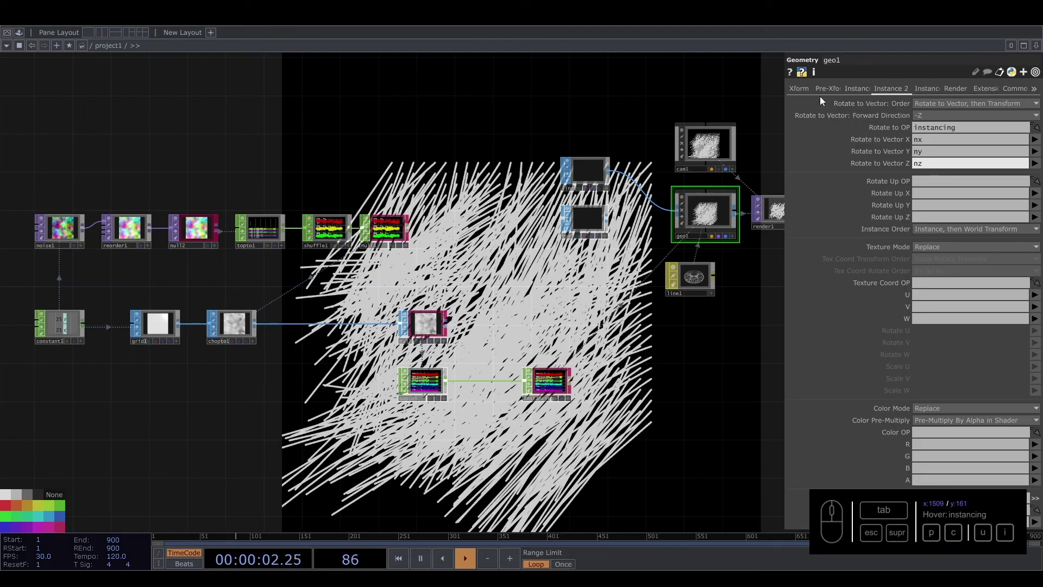
left_click_drag(336, 297, 370, 302)
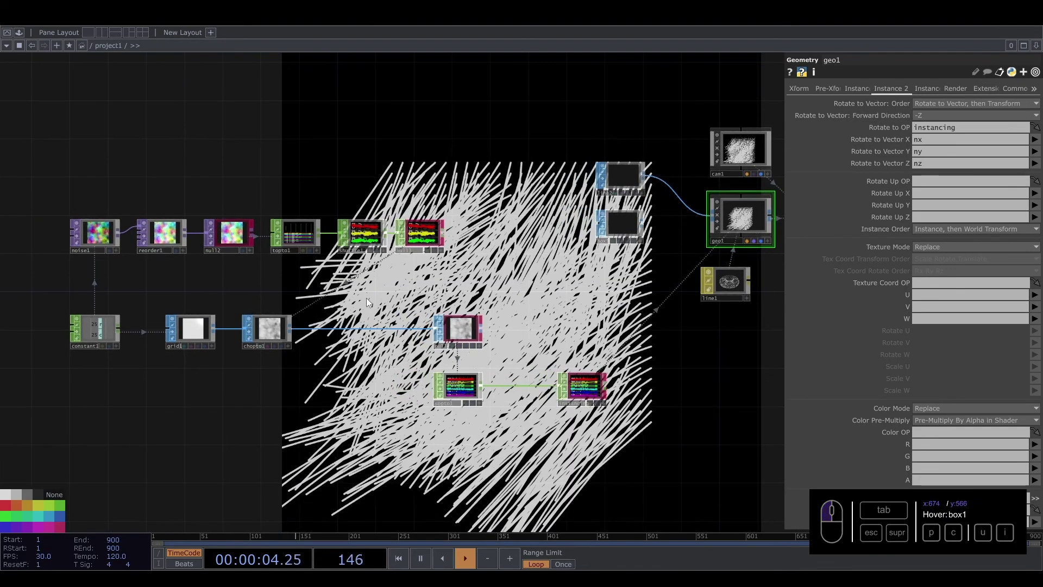
left_click_drag(769, 320, 687, 288)
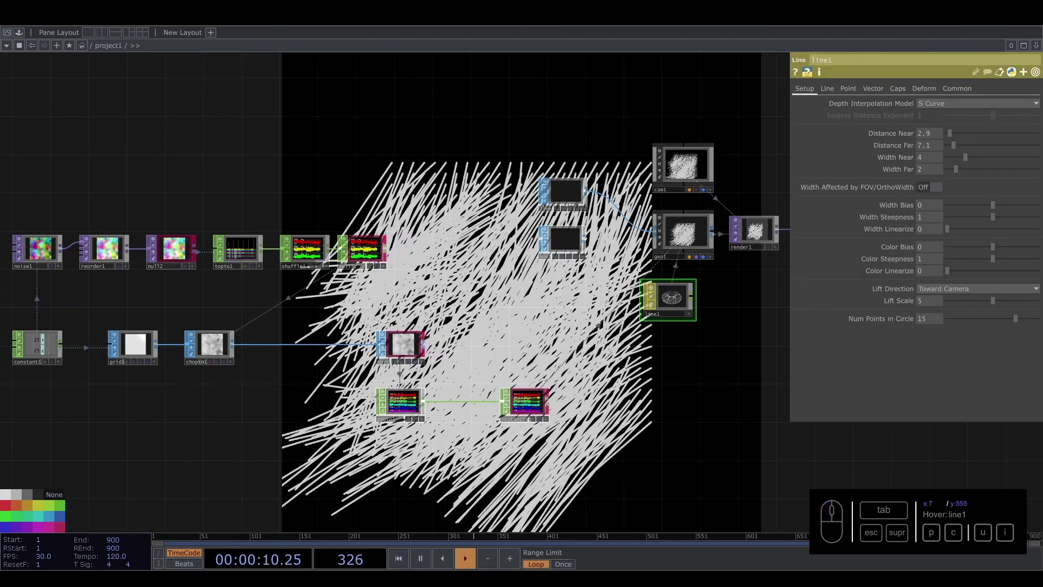
Set line1's Distance Near to 1 and Far to 16.7 with widths 0.25 and 20, then start a line2 source
left_click(685, 293)
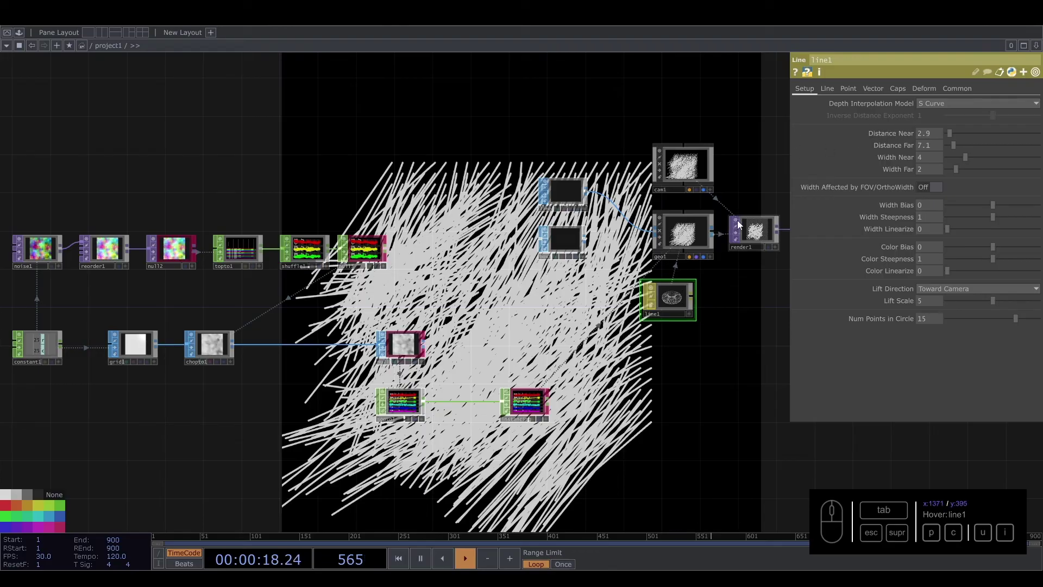
left_click_drag(721, 318, 738, 319)
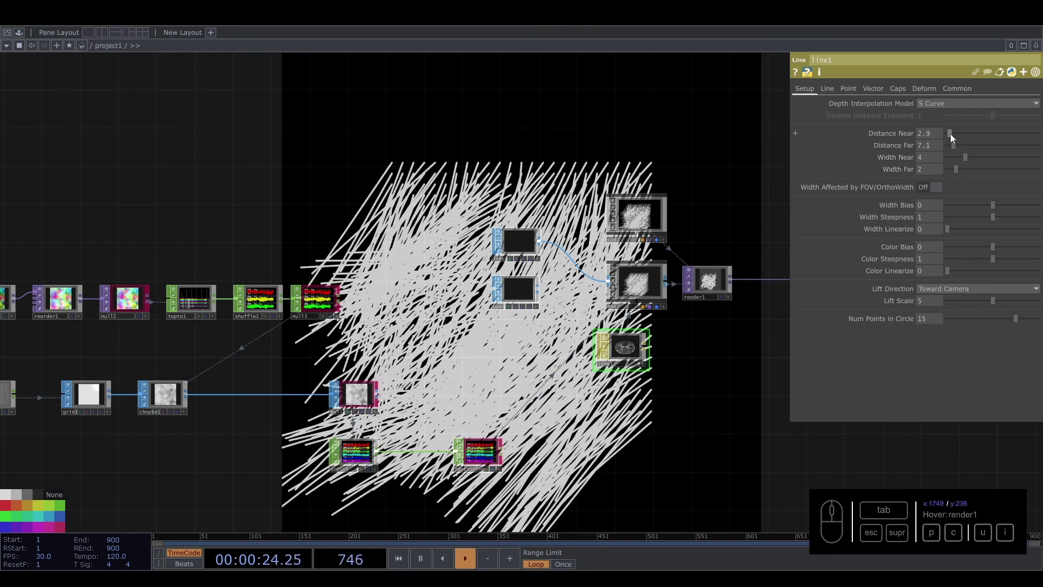
left_click_drag(957, 138, 687, 144)
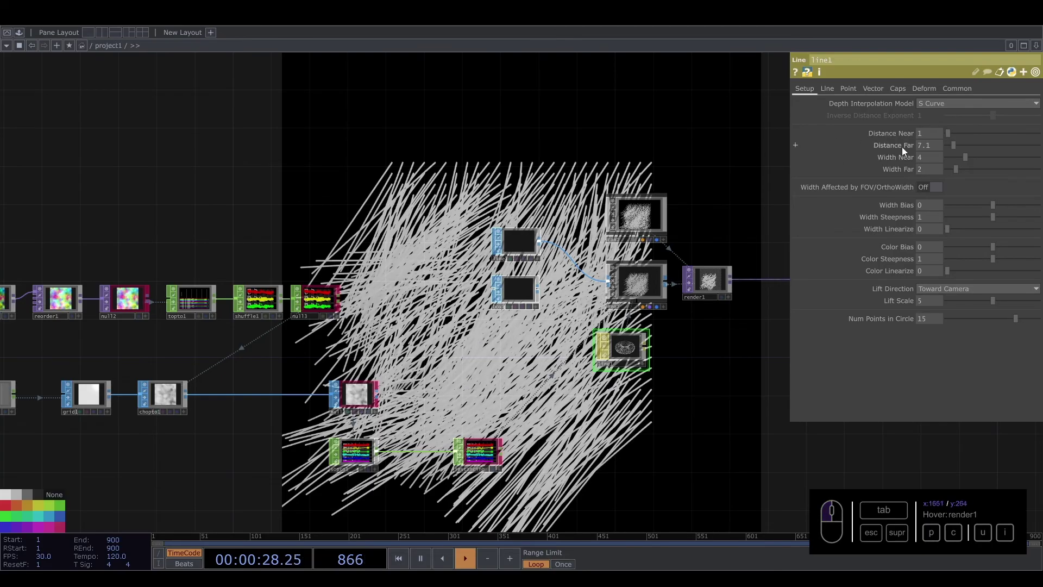
left_click(955, 147)
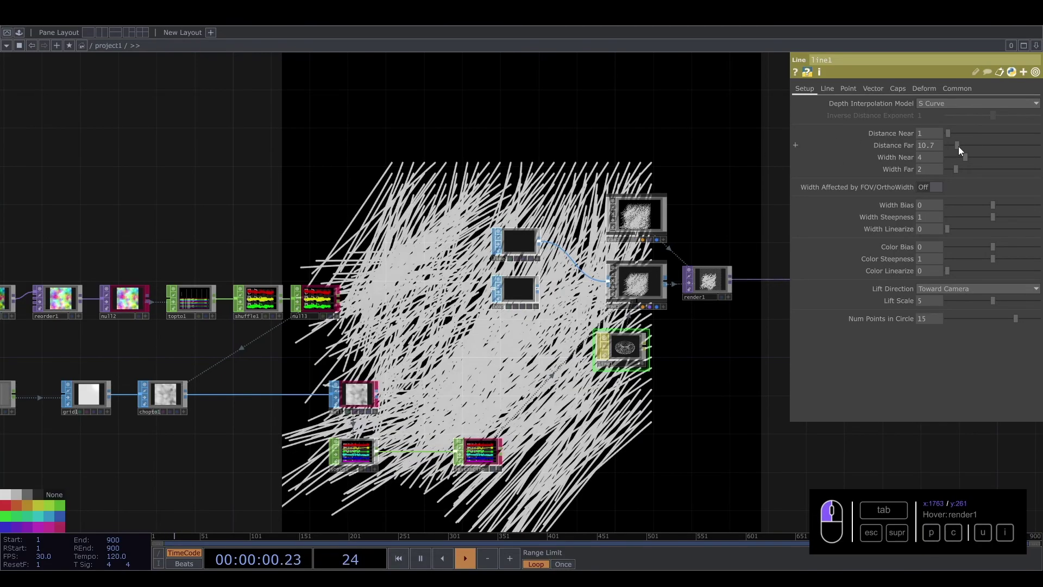
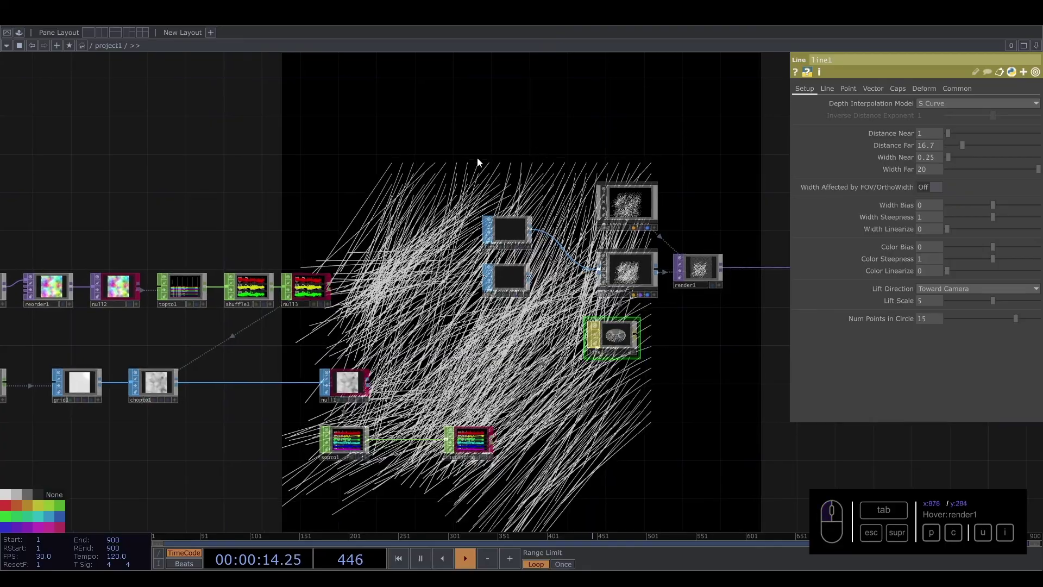
left_click_drag(405, 141, 494, 139)
left_click(204, 177)
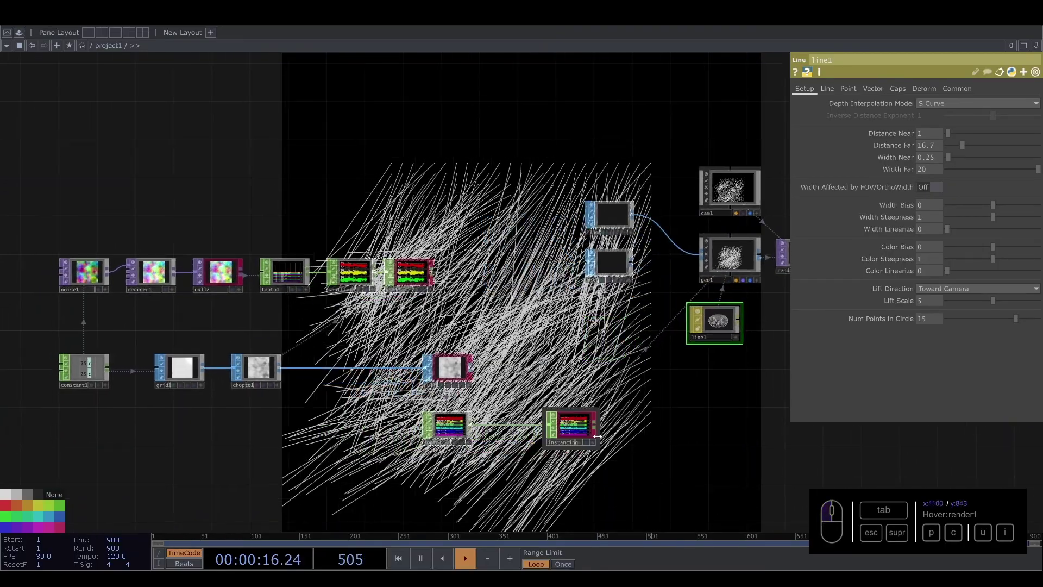
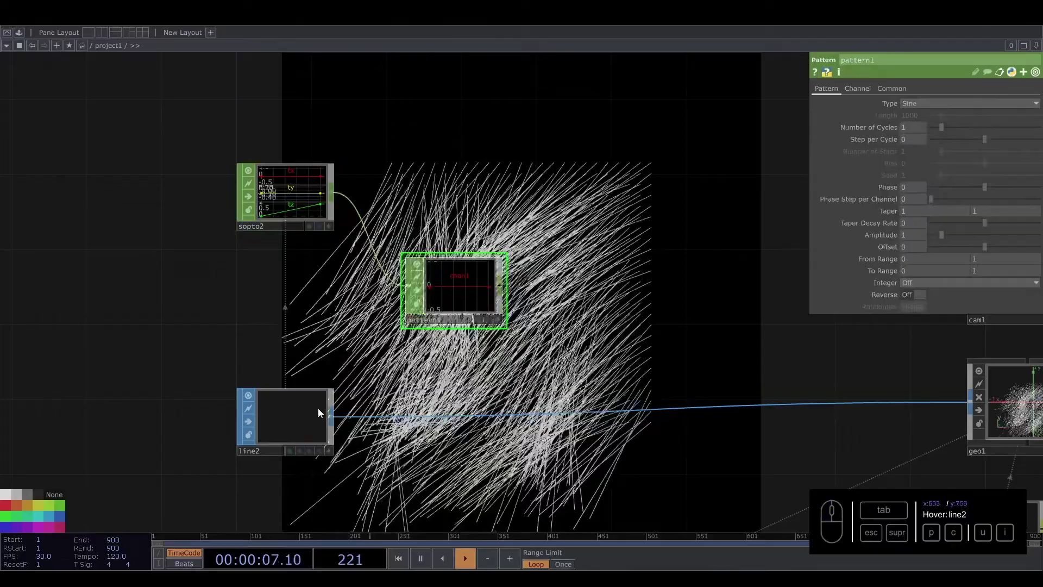
Give line2 30 points alongside a sine Pattern CHOP channel named tx
left_click(279, 418)
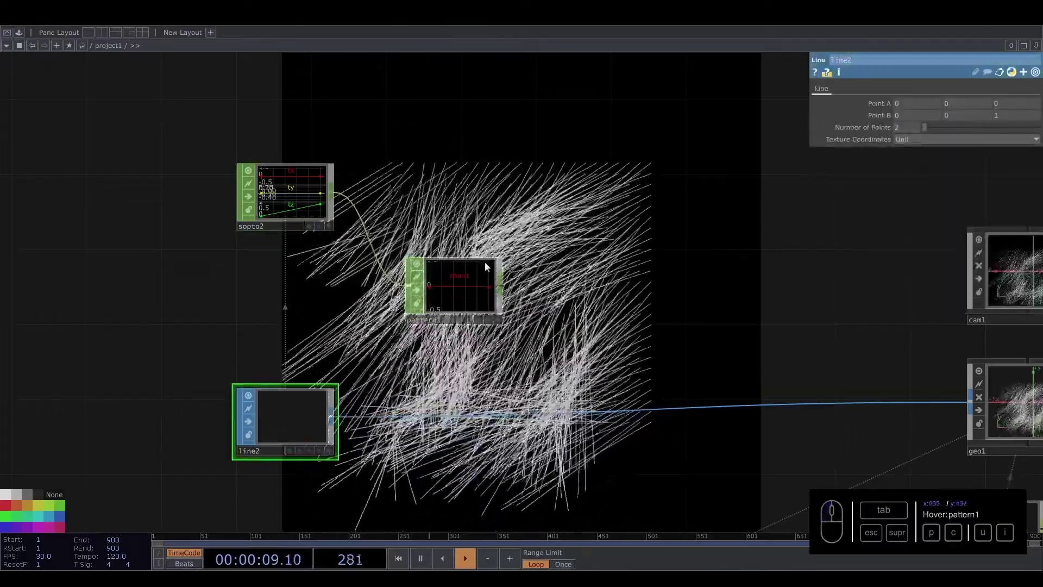
left_click_drag(910, 134, 494, 273)
middle_click(495, 277)
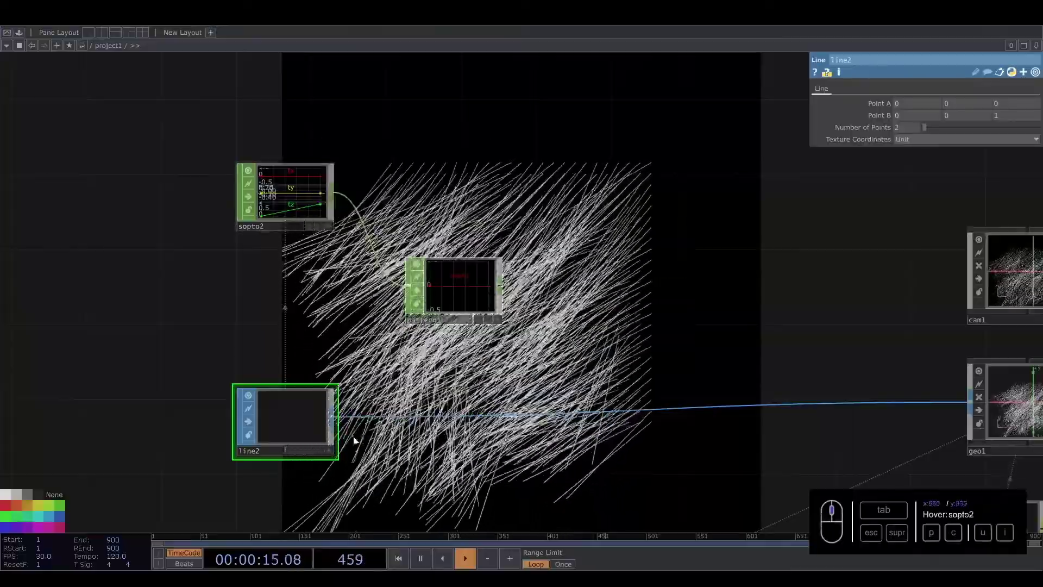
left_click_drag(907, 130, 801, 127)
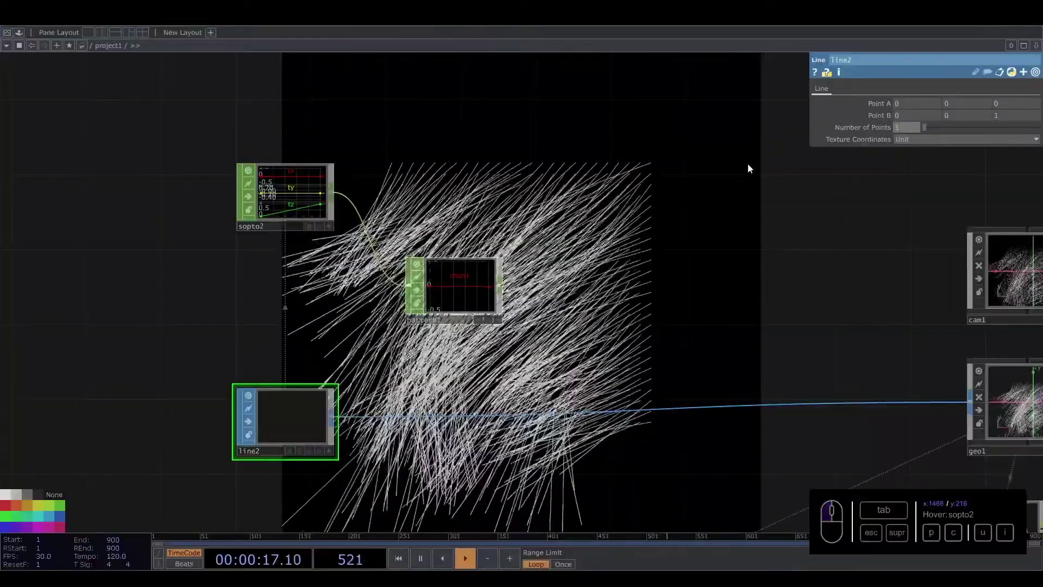
left_click(582, 254)
middle_click(416, 308)
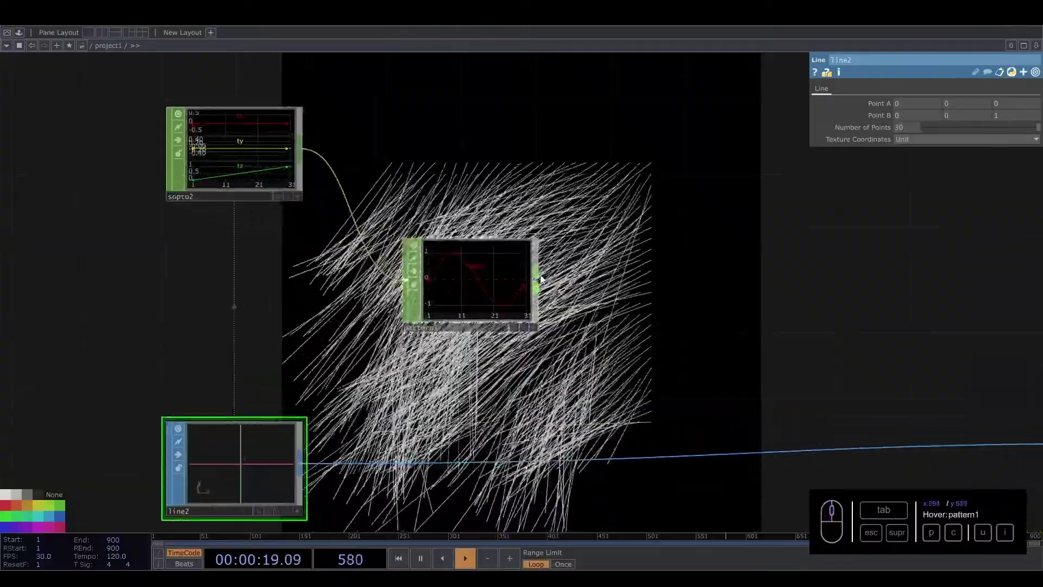
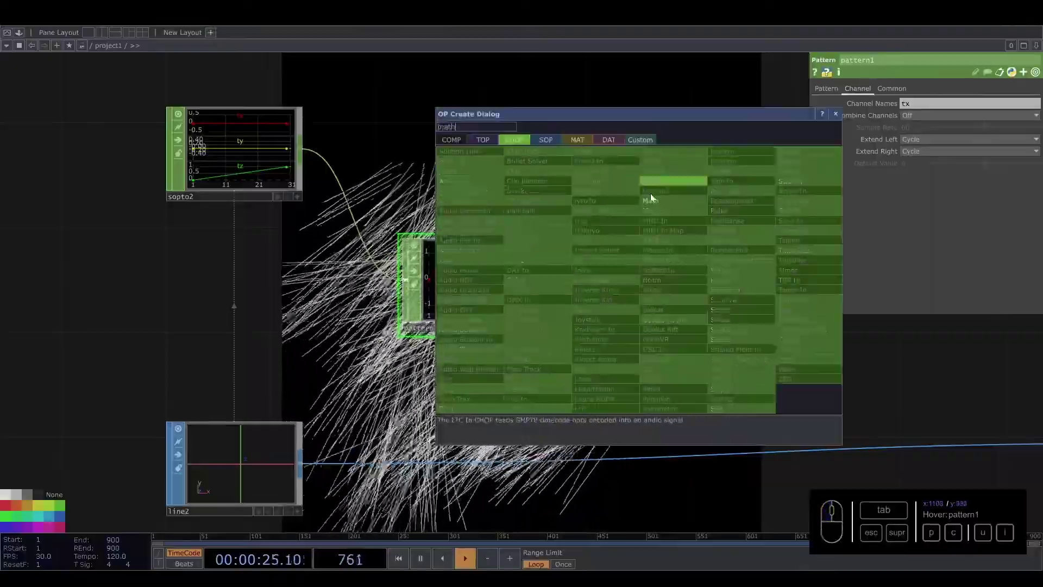
Set math1's To Range to -0.1 and 0.1 on its Range page
left_click(657, 206)
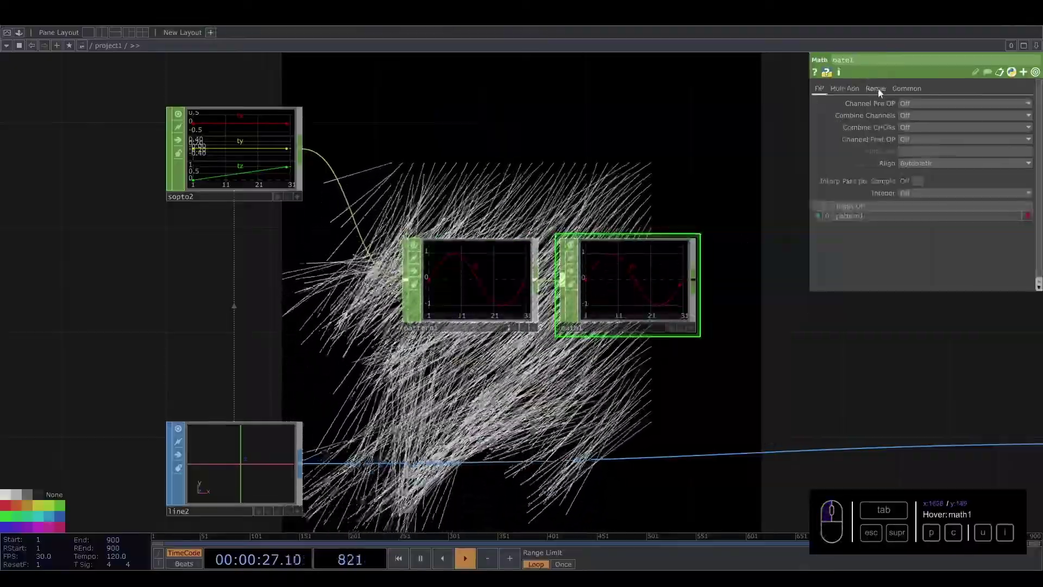
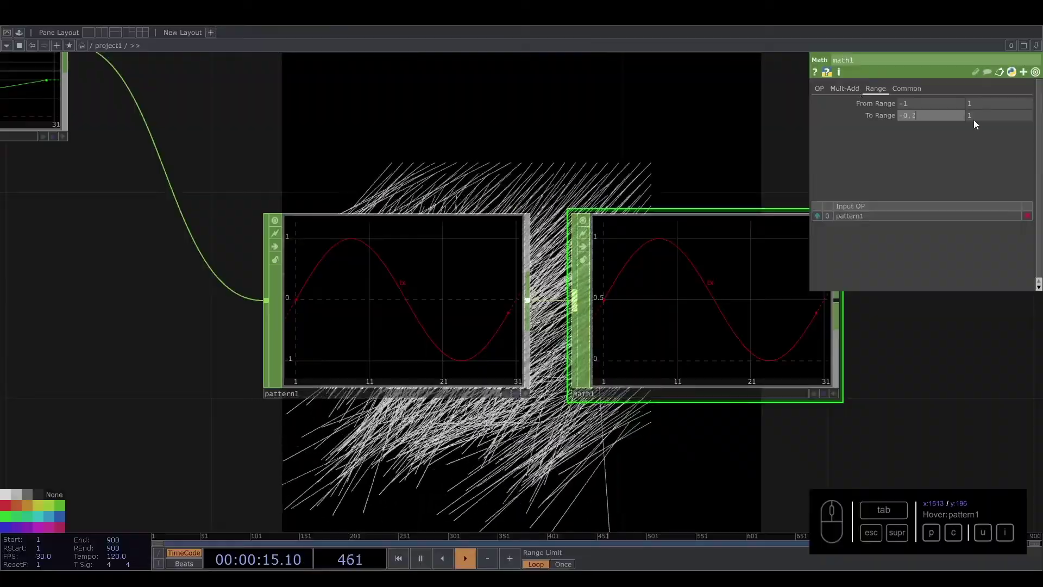
left_click_drag(980, 121, 985, 77)
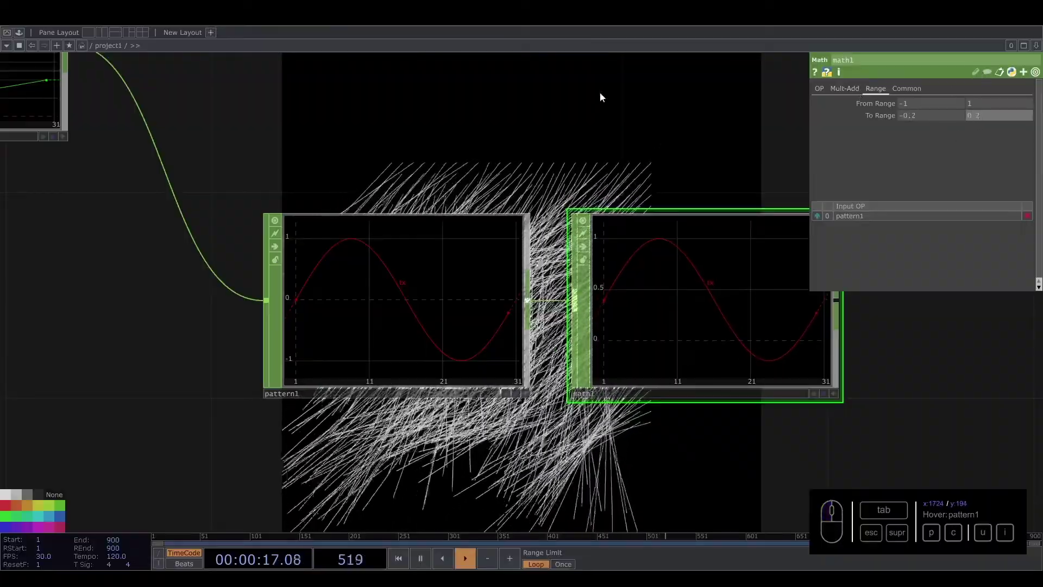
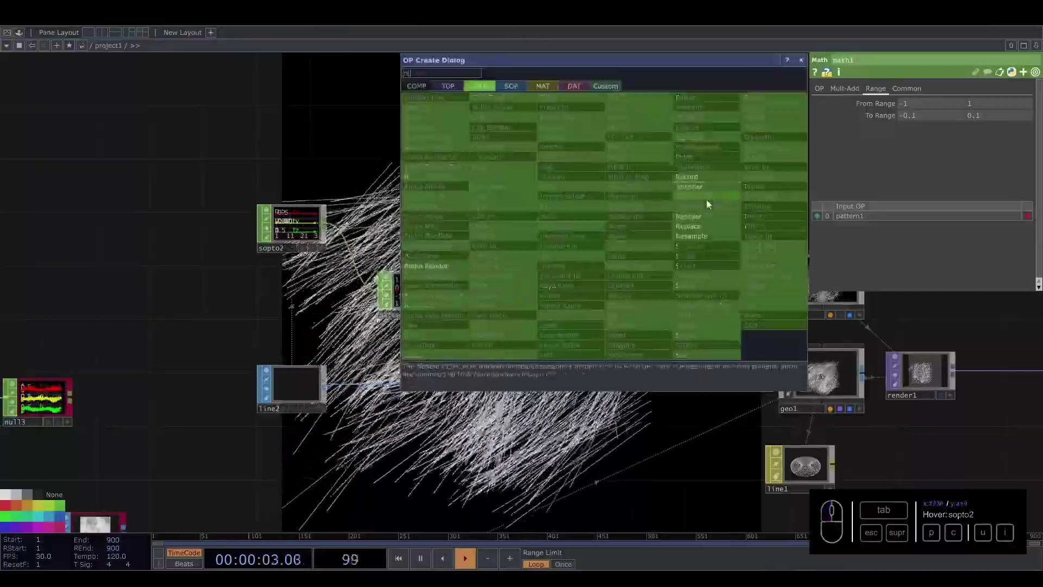
Add a Replace CHOP fed by sopto2 and the rescaled math1 sine channels
left_click(702, 229)
left_click(601, 233)
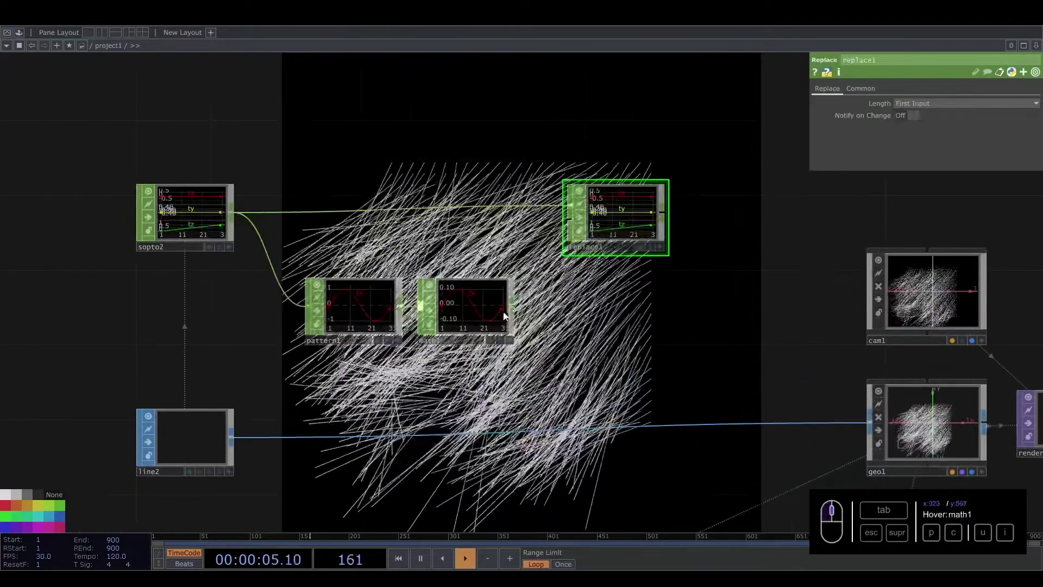
left_click_drag(521, 303, 612, 198)
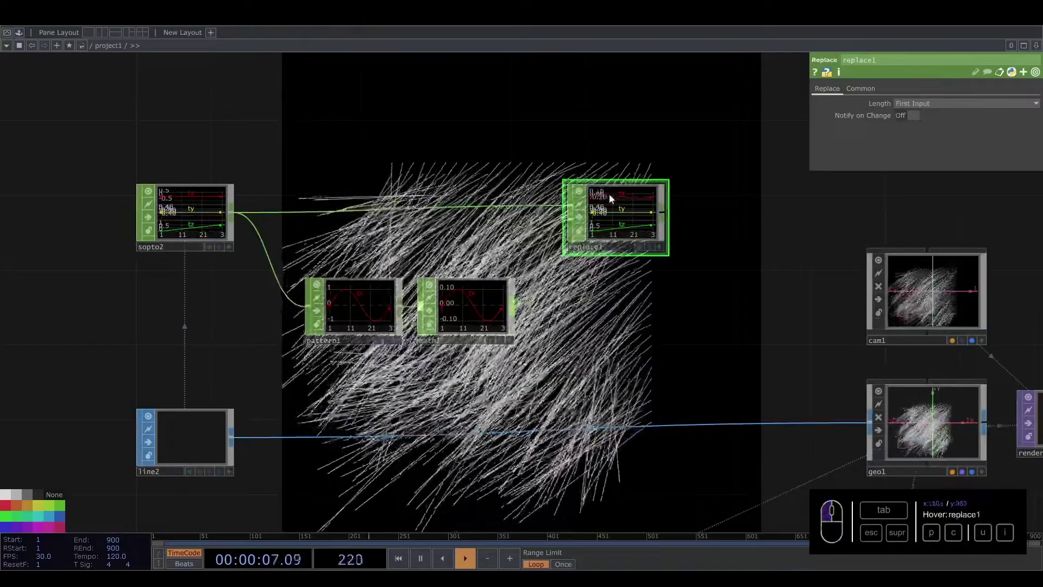
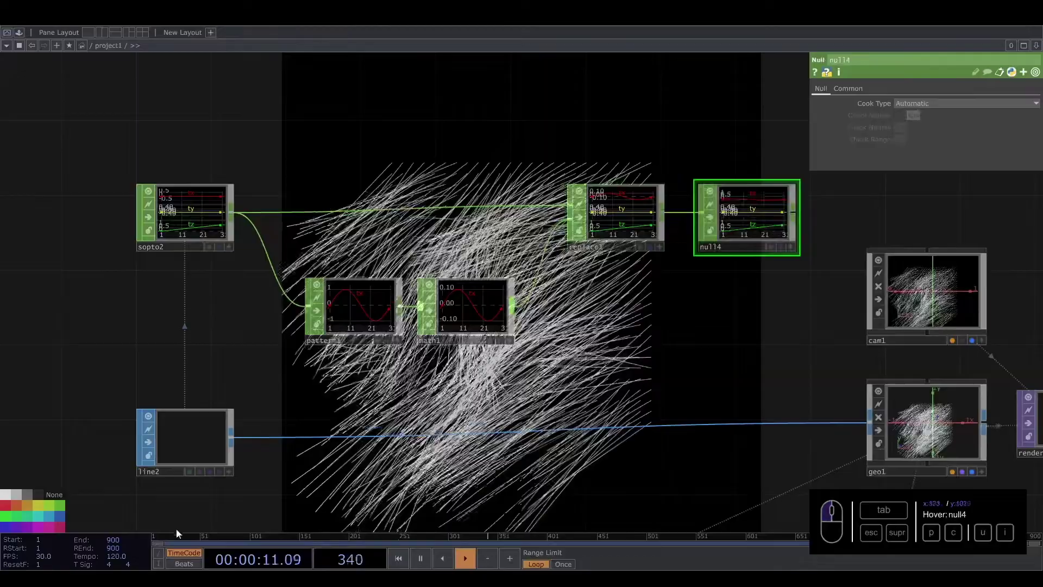
Create a CHOP to SOP from the SOP tab and place it near line2
left_click(68, 530)
right_click(379, 436)
left_click(401, 425)
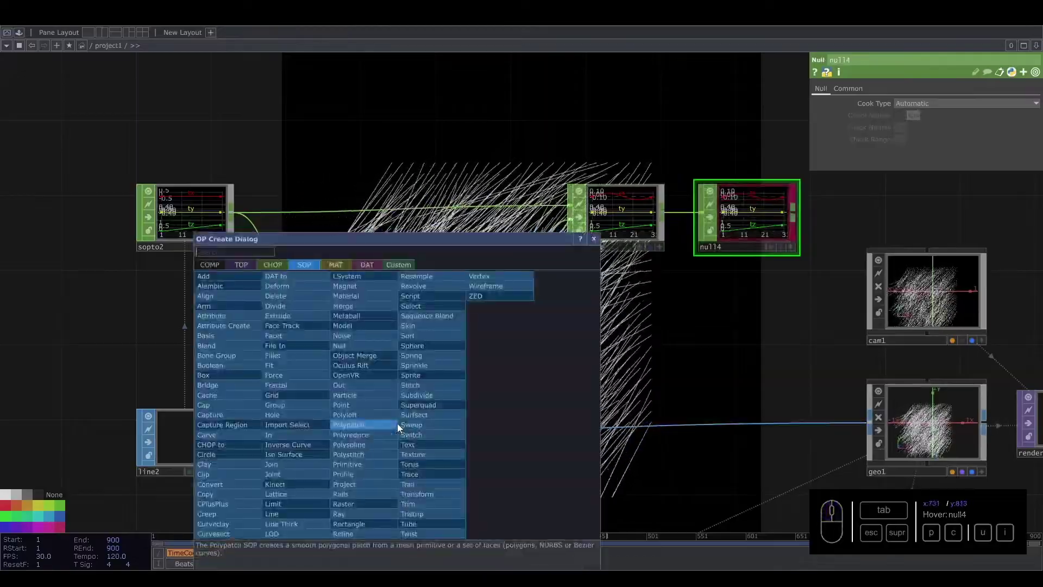
left_click(229, 447)
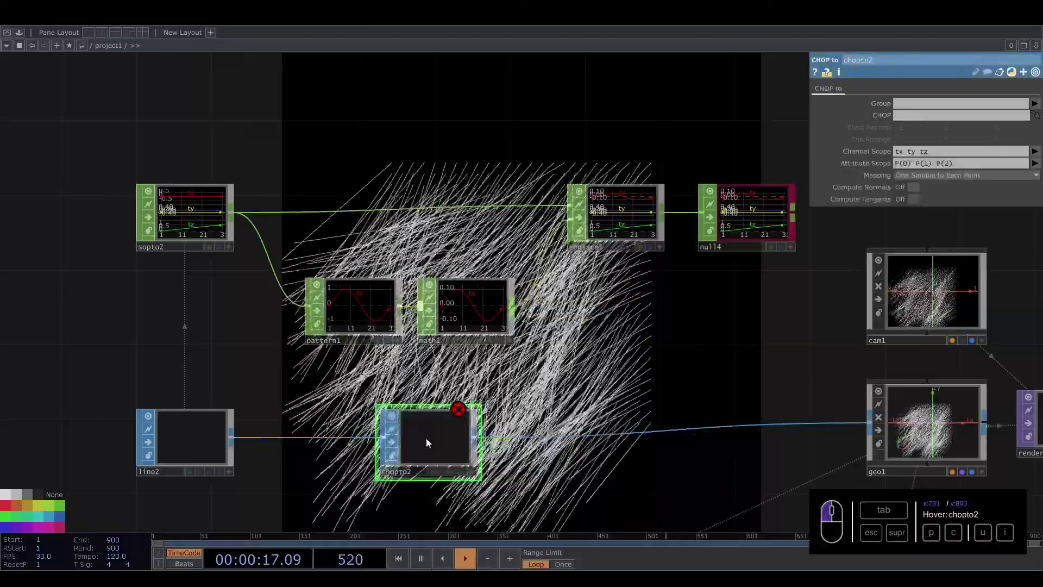
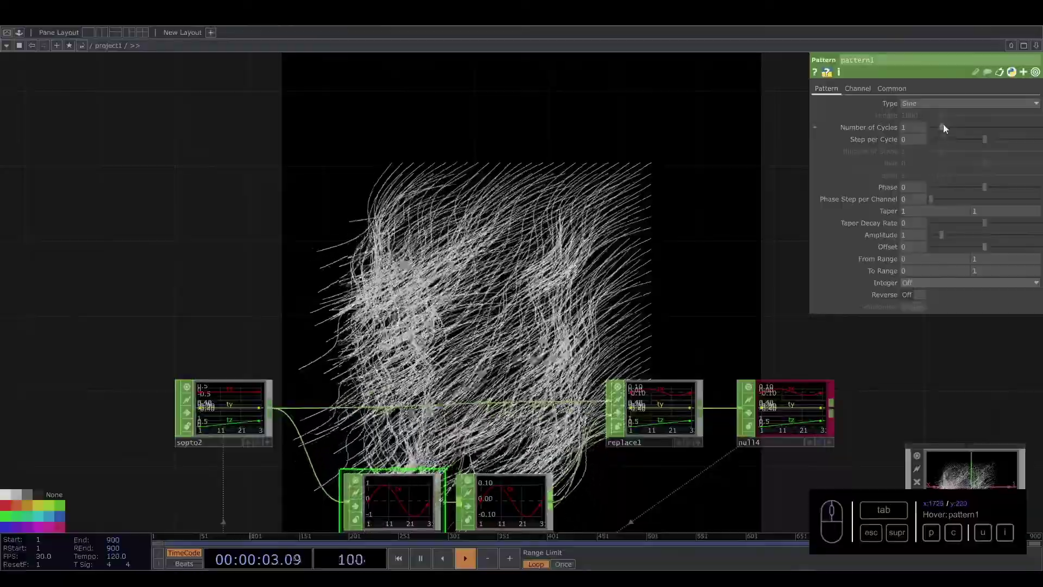
Set pattern1 to 0.7 cycles and drive its Phase with absTime.seconds so the strands sway
left_click_drag(942, 131, 979, 128)
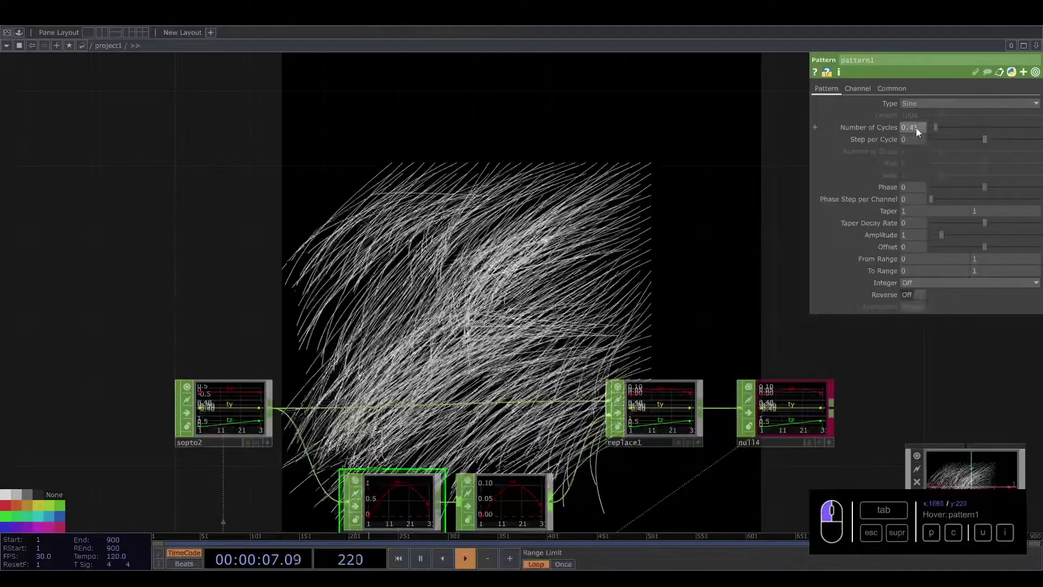
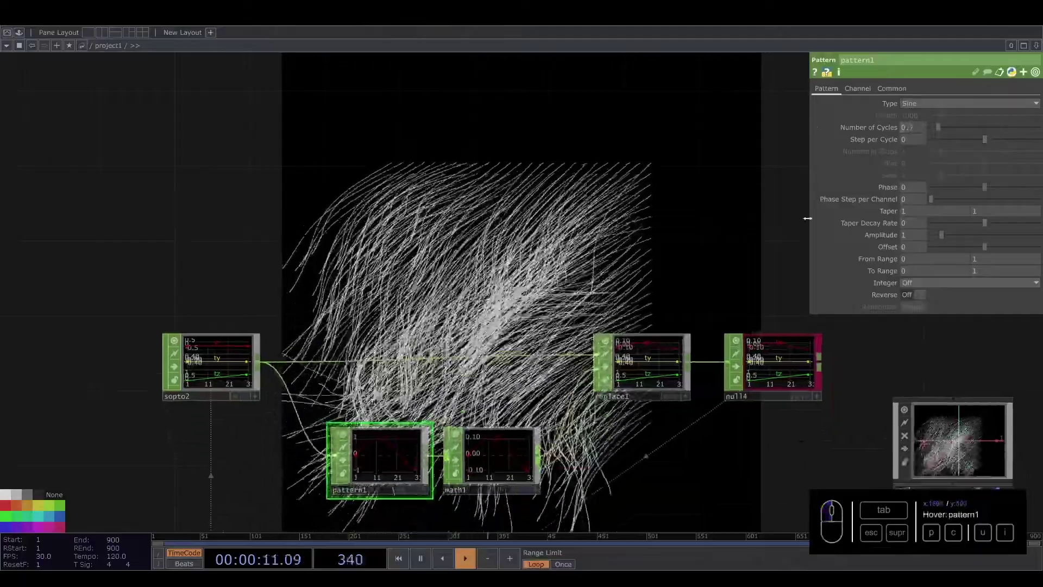
left_click_drag(912, 190, 867, 170)
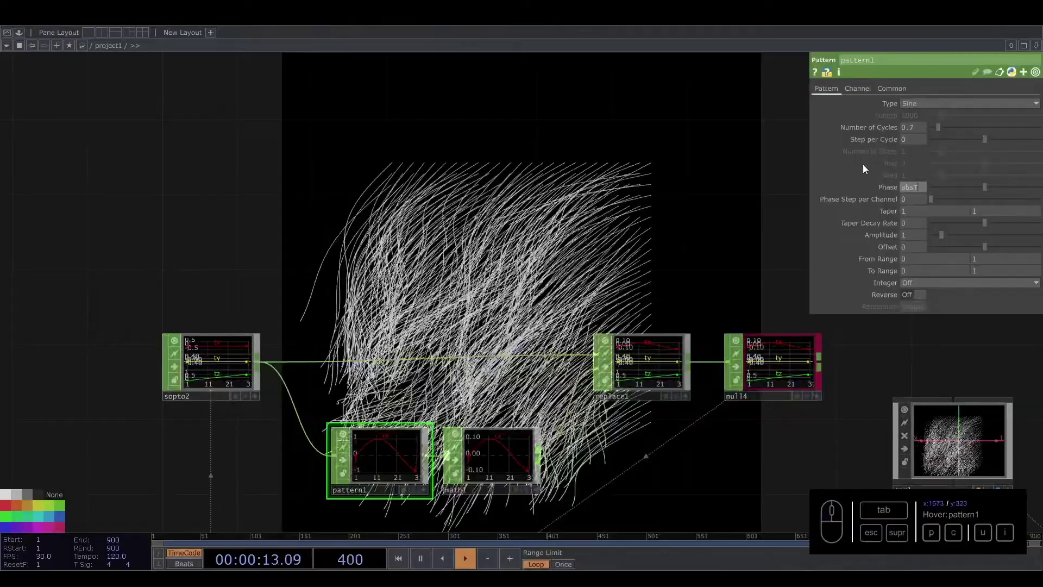
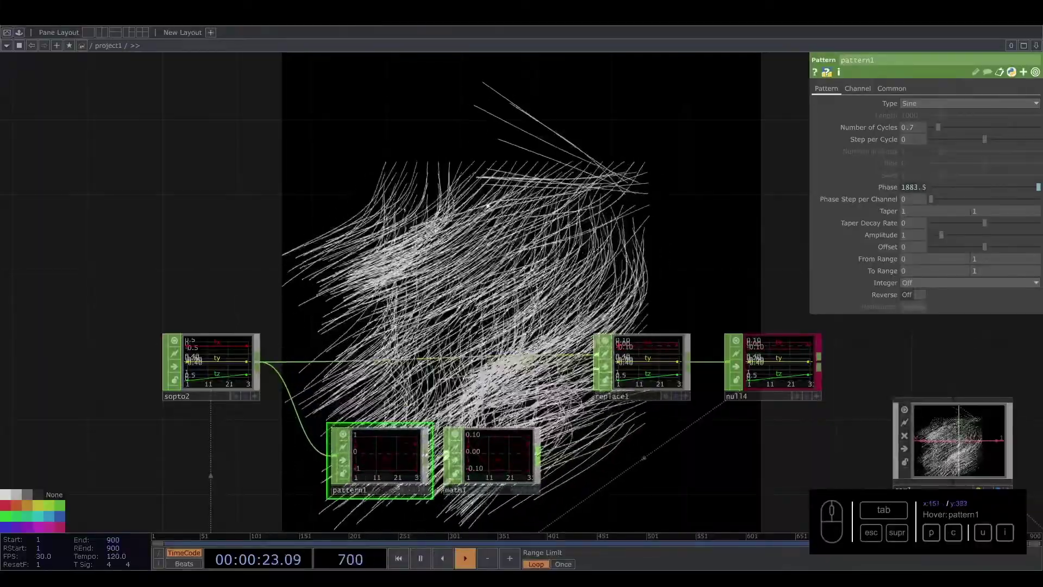
left_click(923, 189)
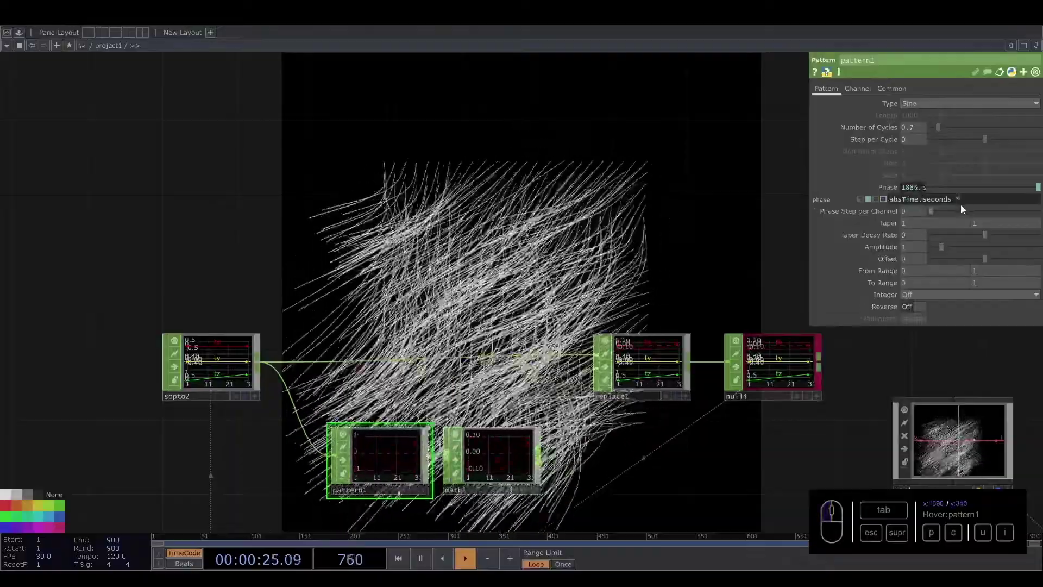
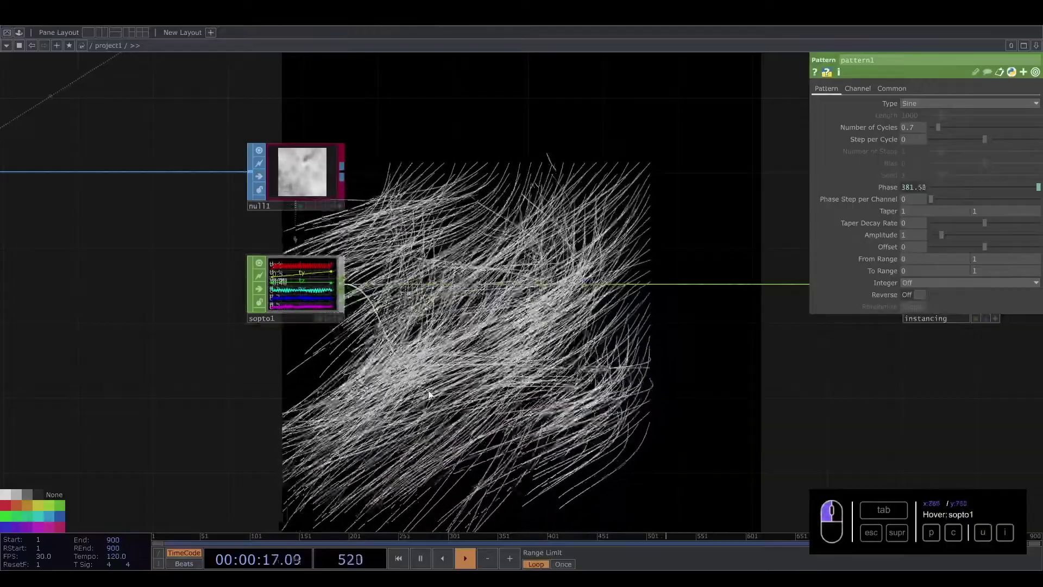
Add a second Pattern CHOP, pattern2, beside sopto1 for the instance scale channel
key("Tab")
key("p")
left_click(524, 282)
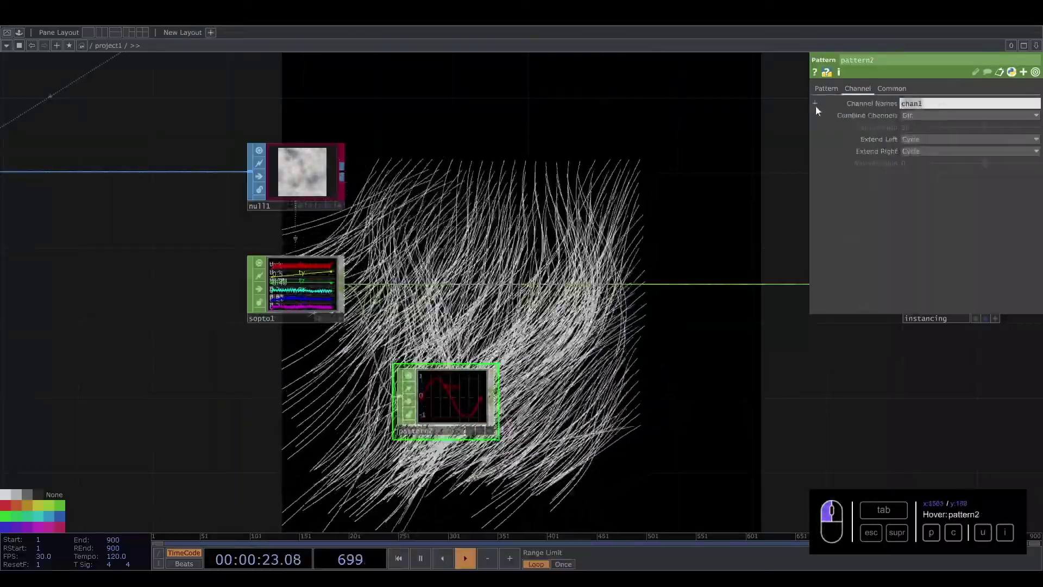
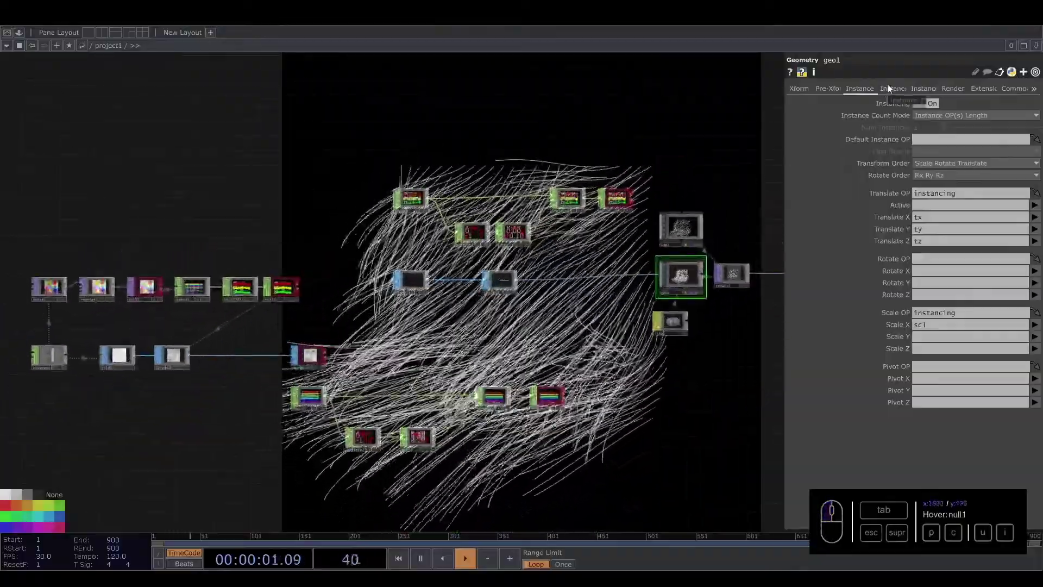
On geo1's Instance 2 page, rotate instances from the instancing OP using the normal channels as the vector
left_click(891, 87)
left_click(941, 120)
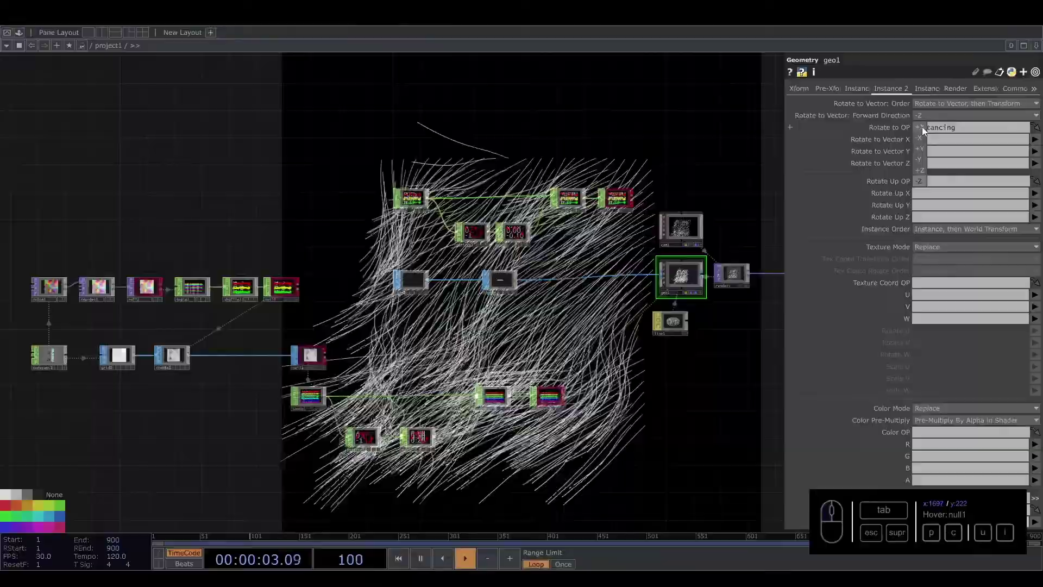
left_click(925, 131)
left_click(958, 112)
left_click(925, 146)
left_click(929, 141)
left_click(959, 120)
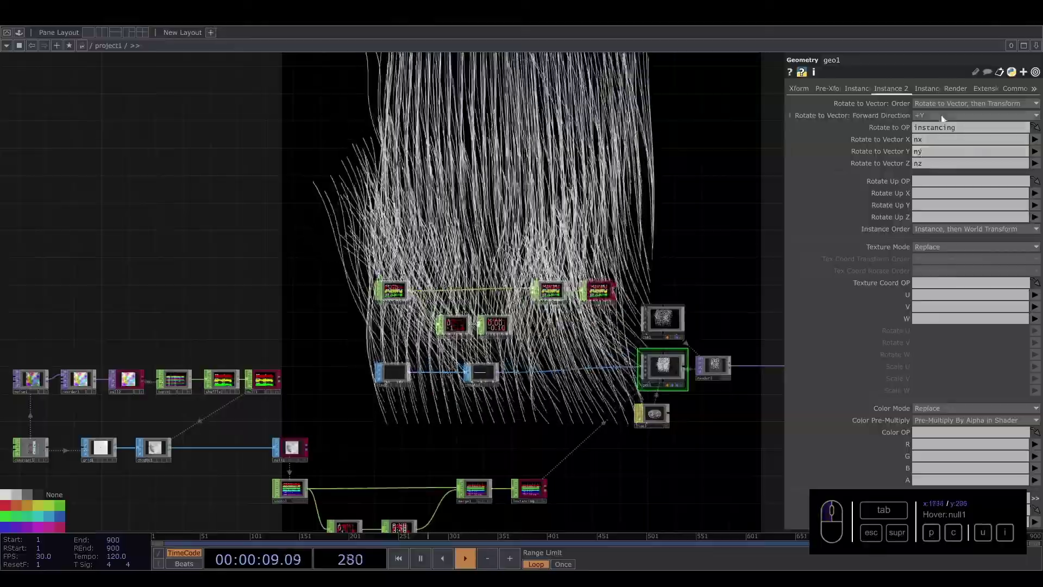
Set the Forward Direction to +X and switch the rotate vector's Z channel from nz to my
left_click(947, 118)
left_click(927, 162)
left_click(947, 120)
left_click(947, 120)
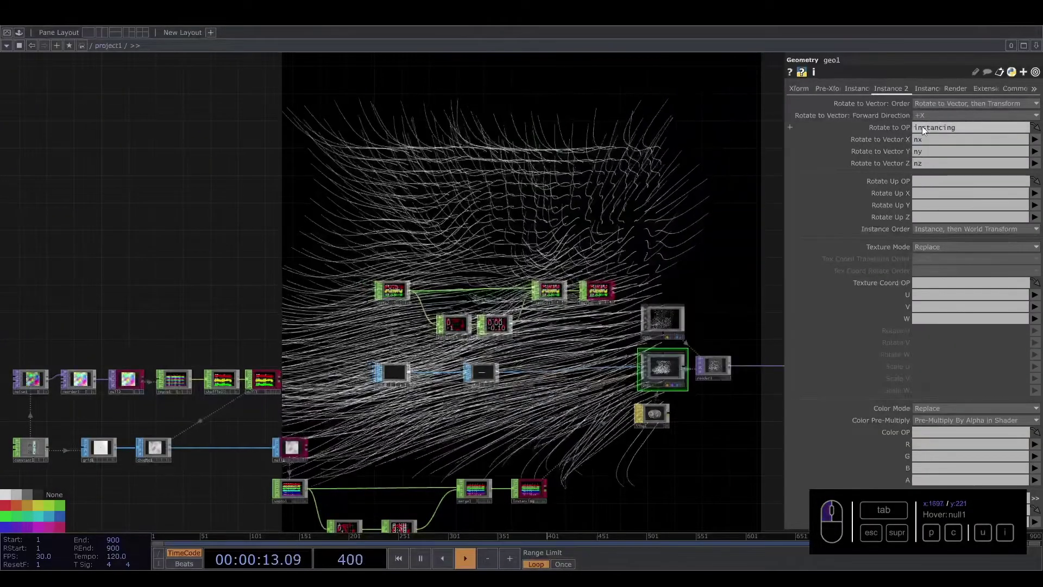
left_click(929, 169)
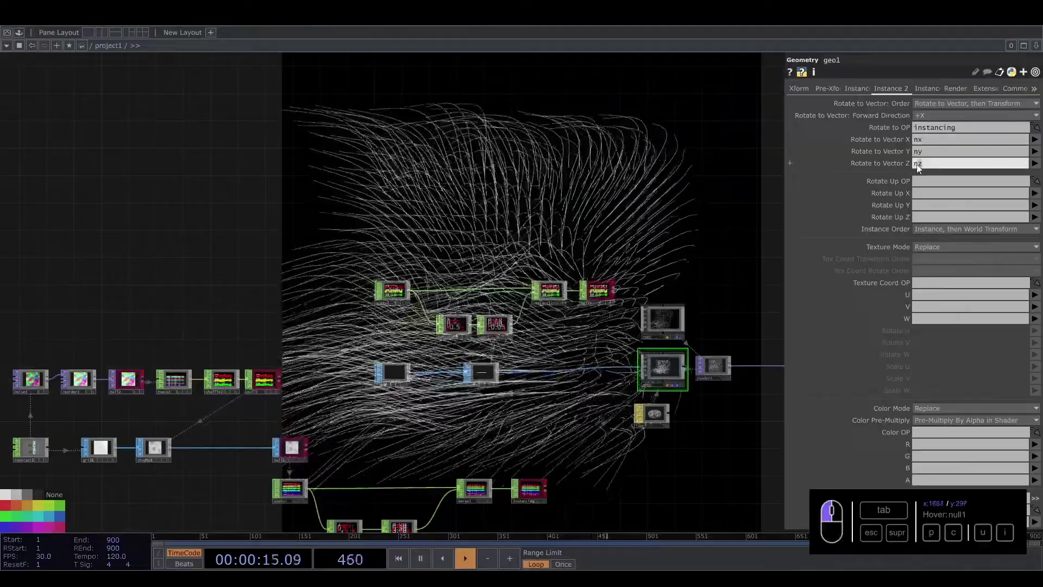
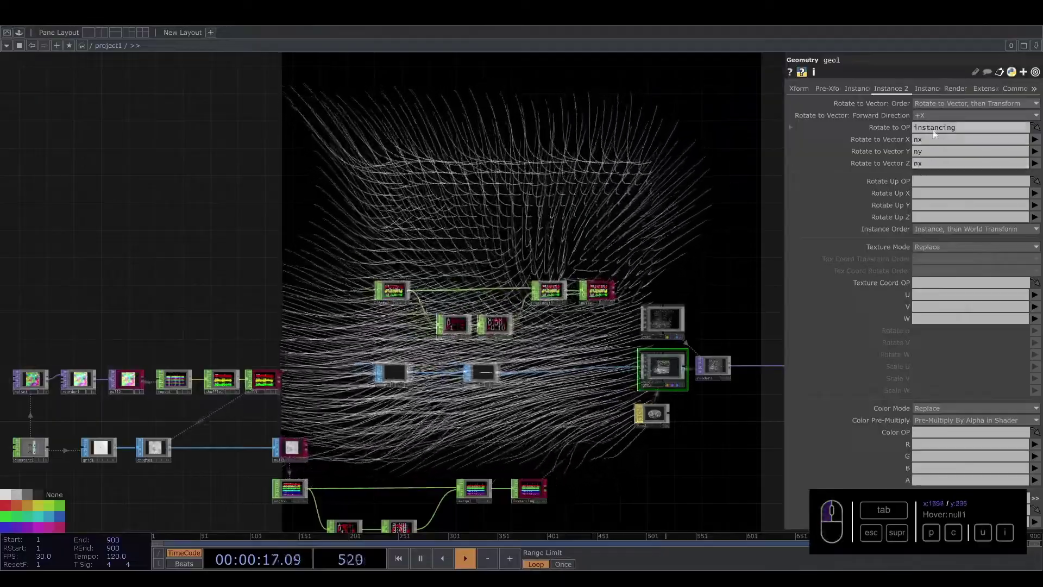
left_click(931, 173)
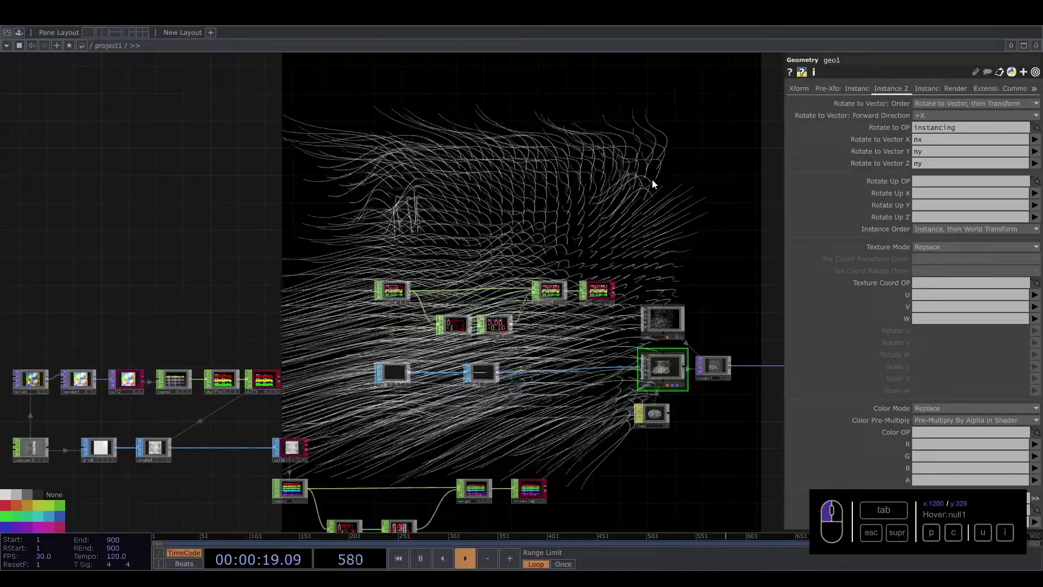
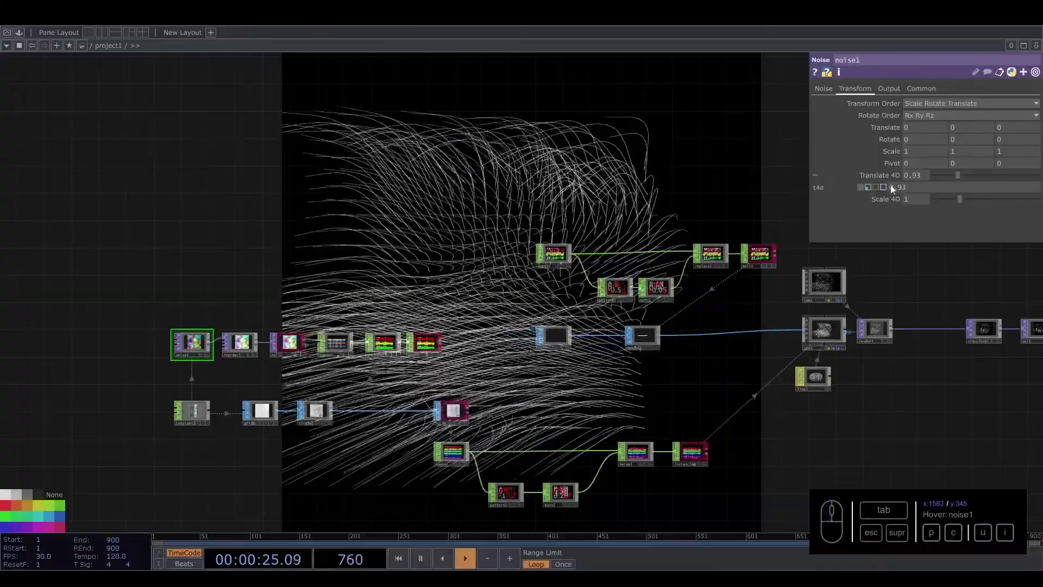
Keep noise1's Translate 4D driven by absTime.seconds * 0.1 and review its Simplex 4D GPU settings
left_click(913, 179)
left_click(631, 148)
left_click(831, 93)
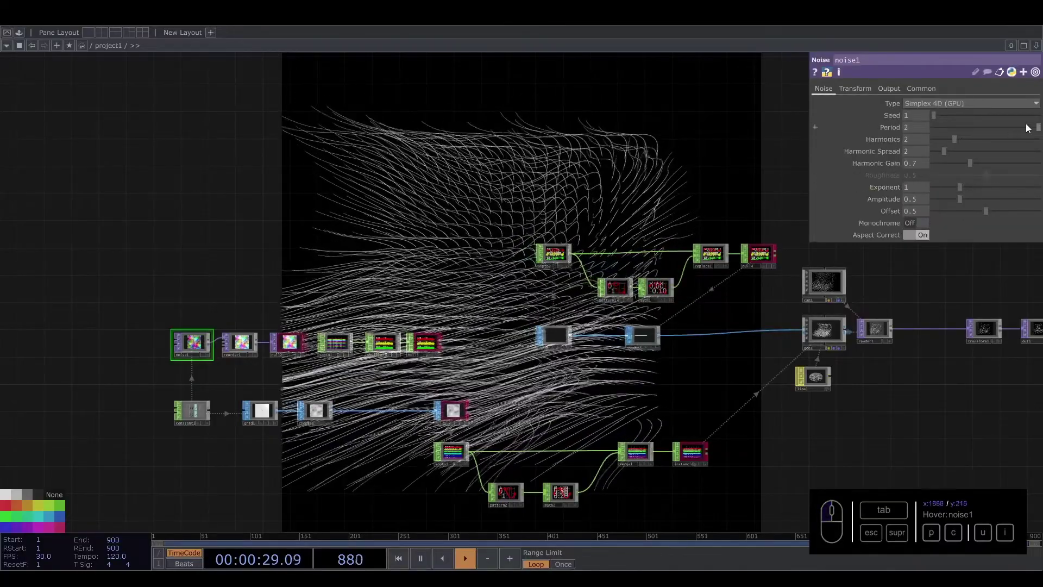
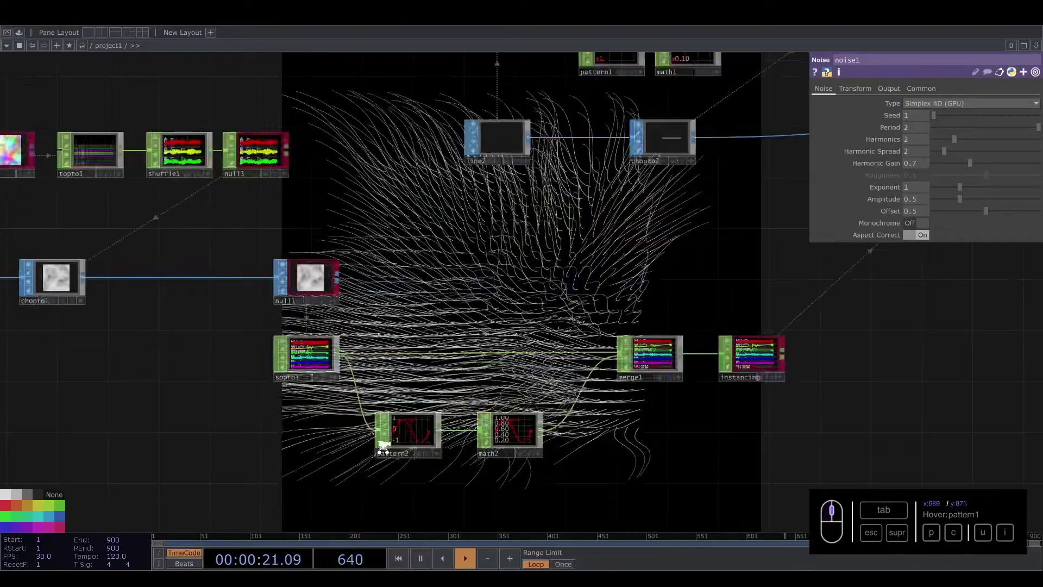
Give pattern2 the Phase expression absTime.seconds * 0.2 so the scale pattern keeps shifting
middle_click(405, 436)
left_click(405, 435)
left_click(900, 185)
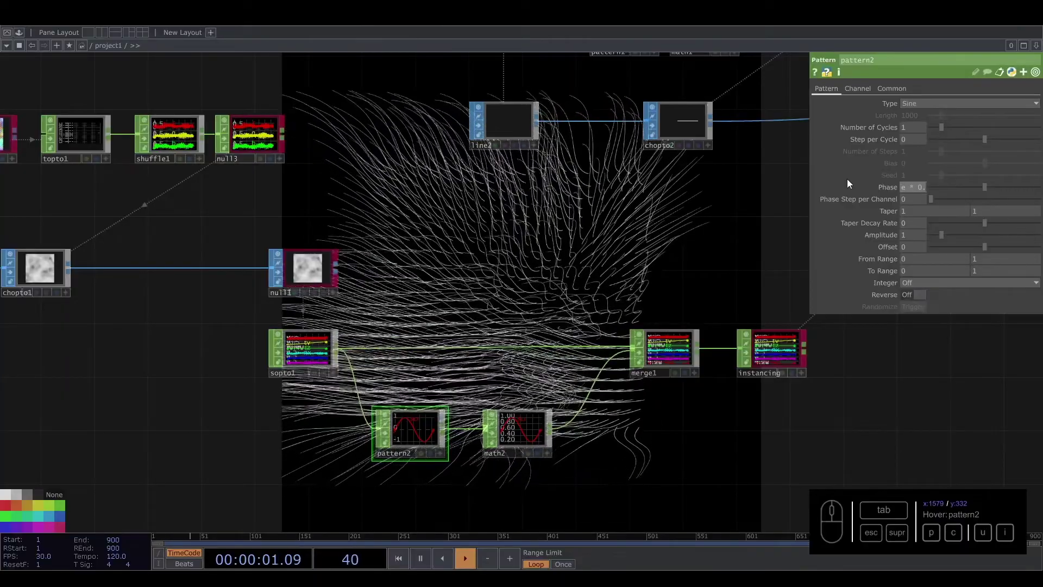
left_click(909, 186)
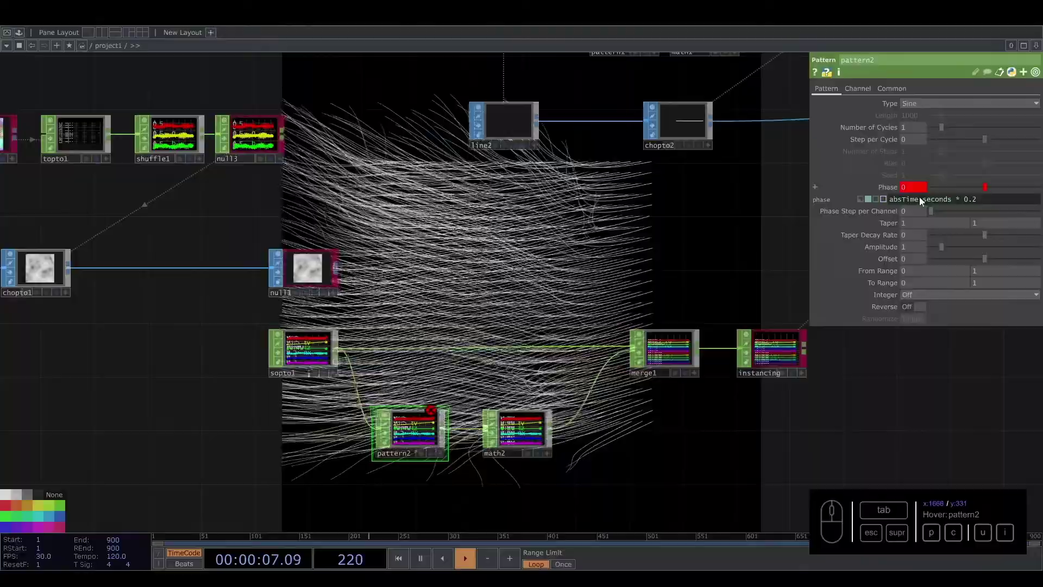
left_click_drag(665, 250, 567, 316)
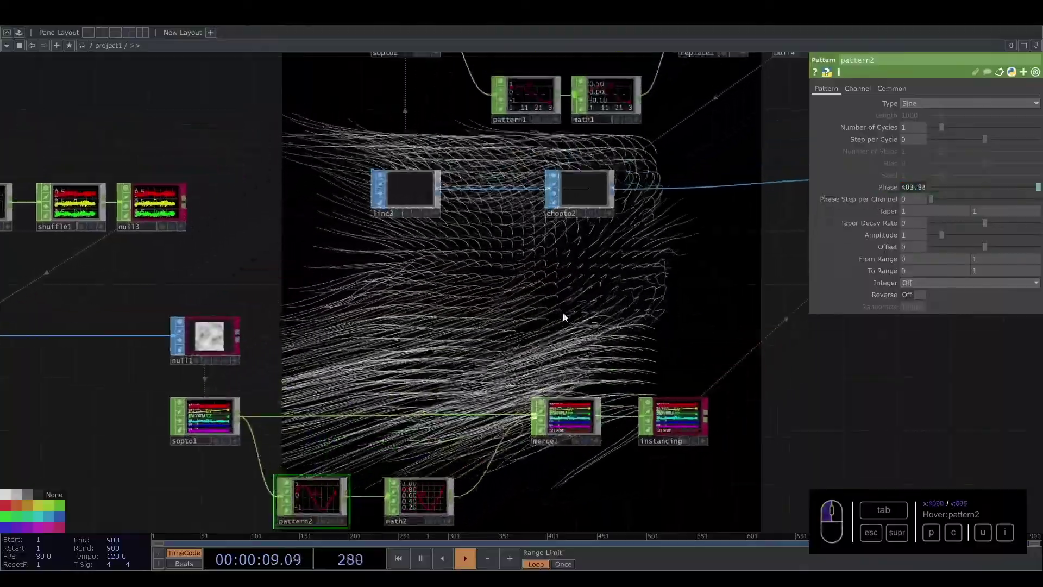
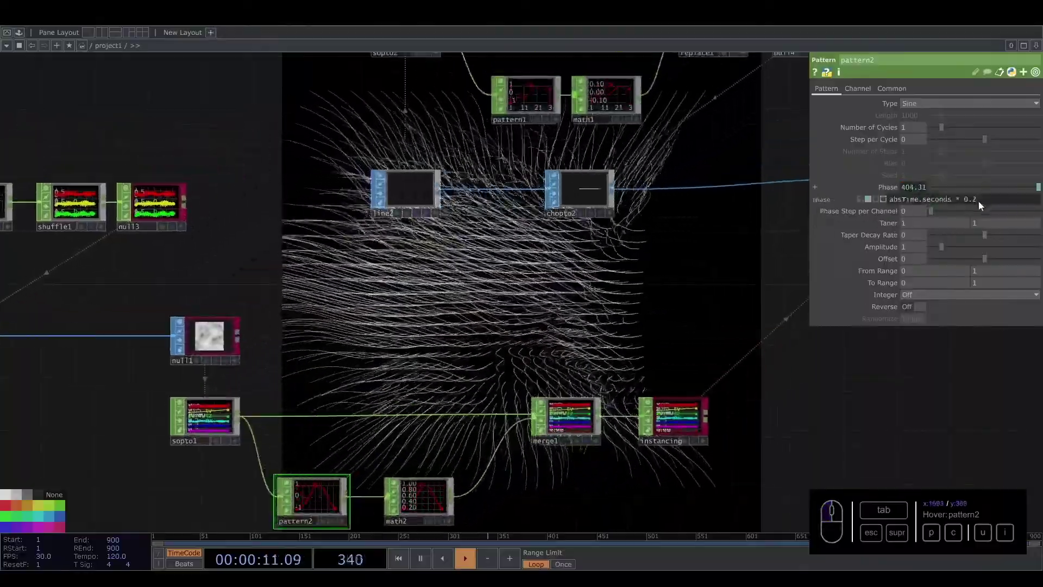
left_click(632, 332)
middle_click(633, 331)
left_click(679, 296)
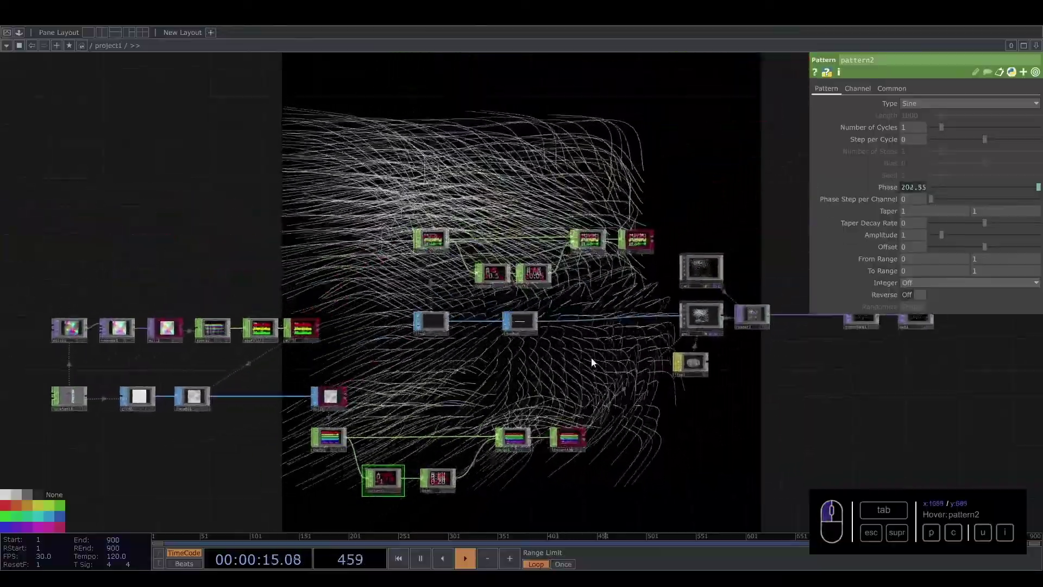
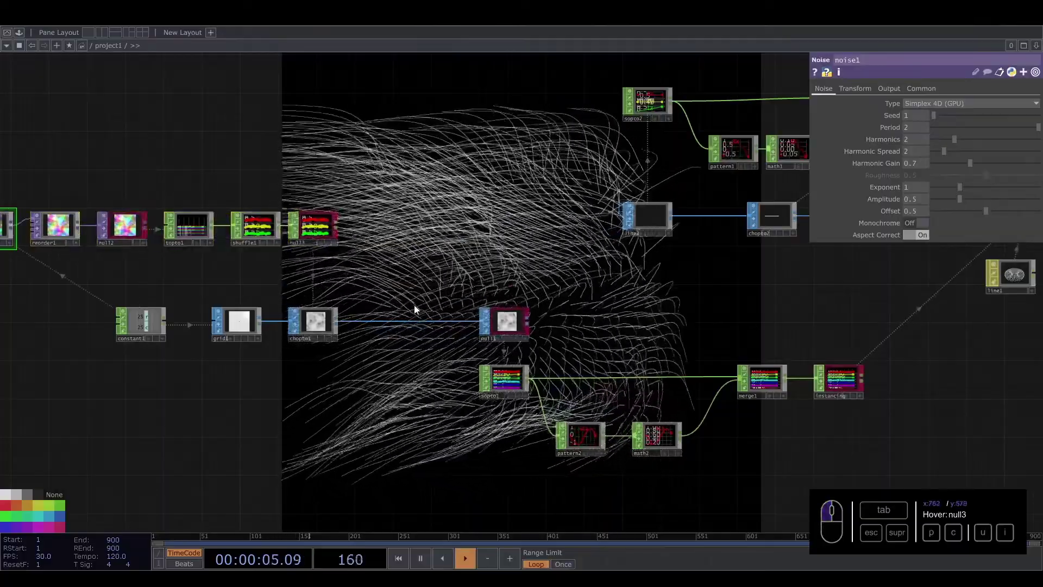
Insert a Fractal SOP, fractal1, into the wire feeding null1
left_click(419, 280)
right_click(373, 349)
left_click(373, 347)
left_click(383, 336)
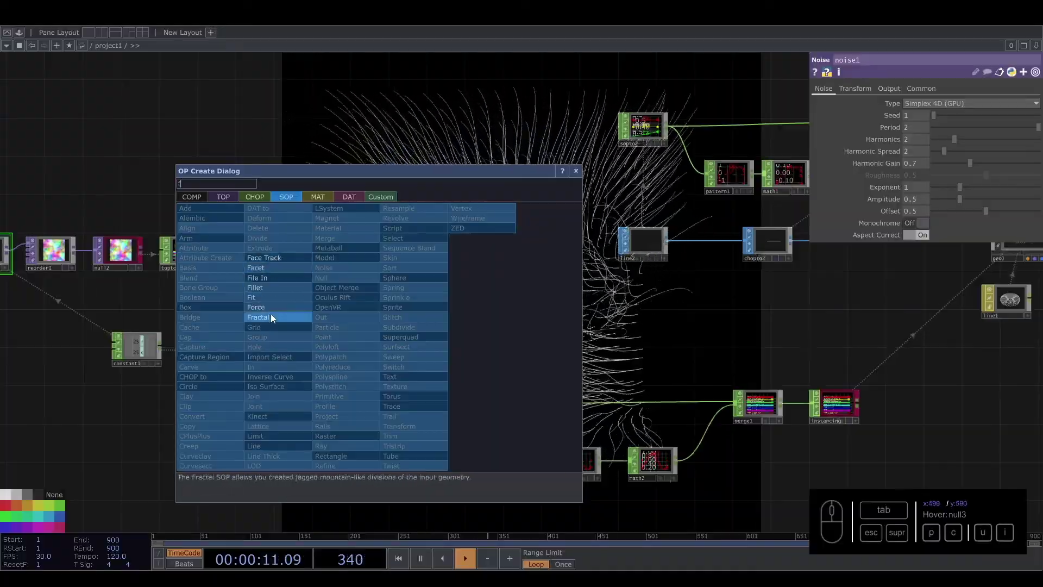
left_click(275, 318)
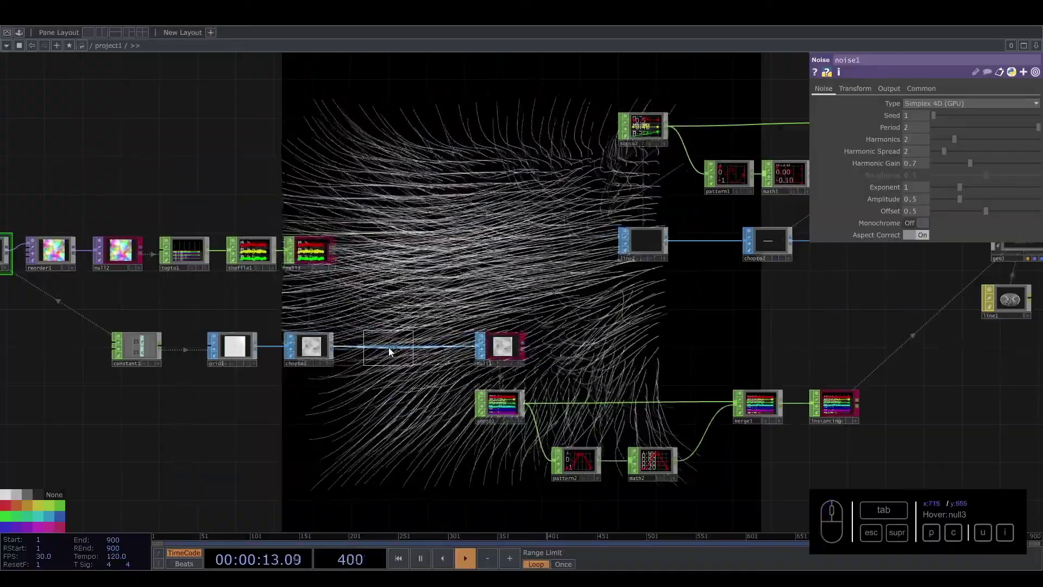
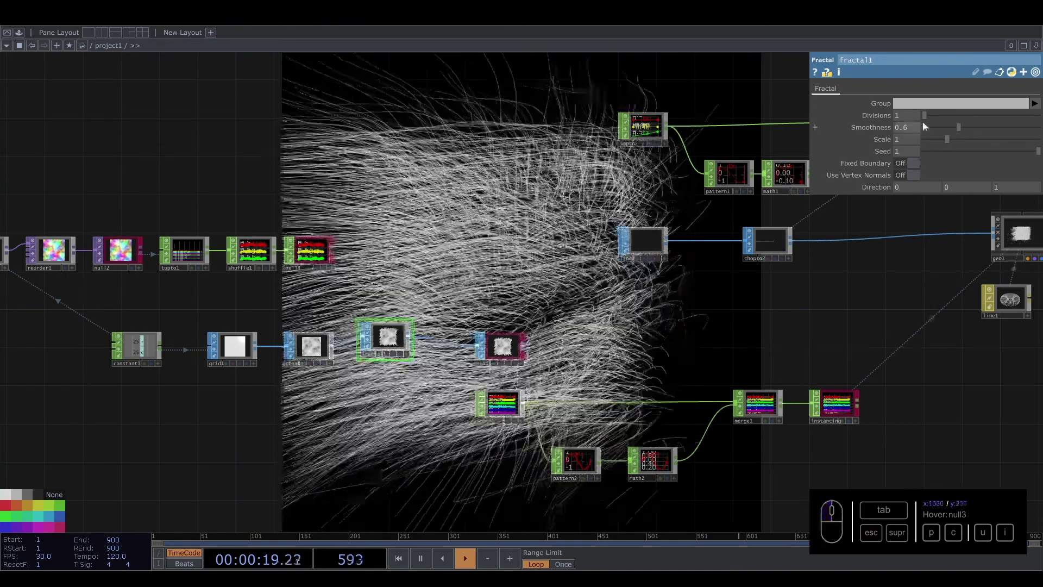
Bring fractal1's Smoothness down to 0 to roughen the strands
left_click_drag(955, 133, 936, 142)
left_click_drag(945, 144, 912, 155)
left_click_drag(935, 144, 895, 145)
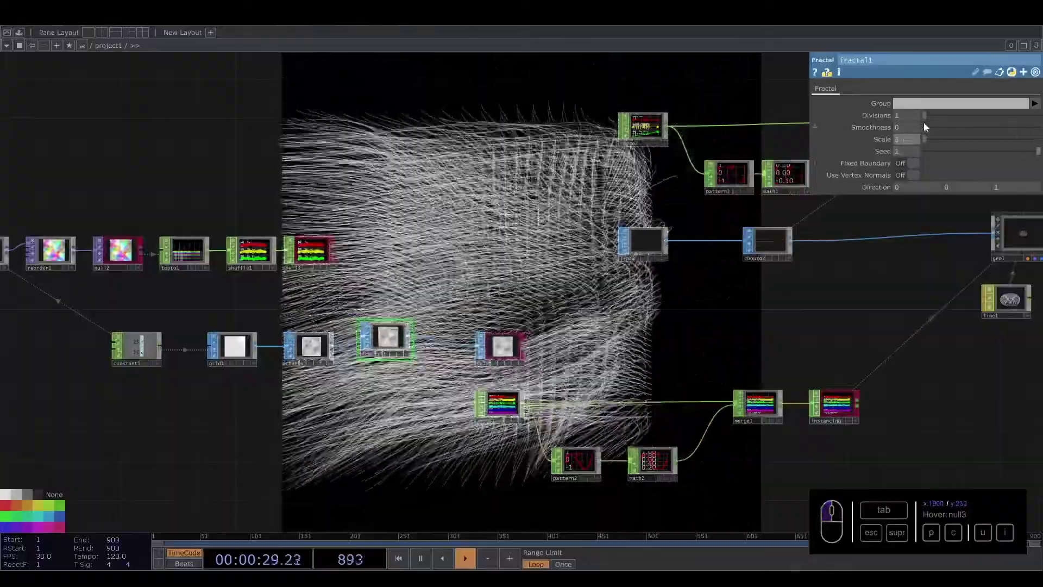
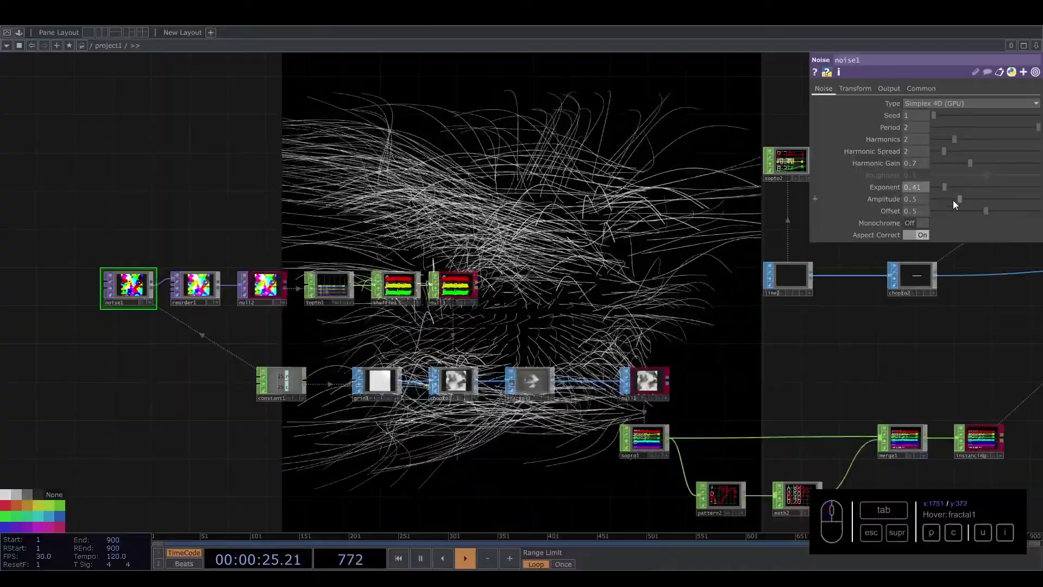
Set noise1's amplitude to 0.2 and harmonic spread to 0.5 for broader strand waves
left_click_drag(953, 203, 919, 222)
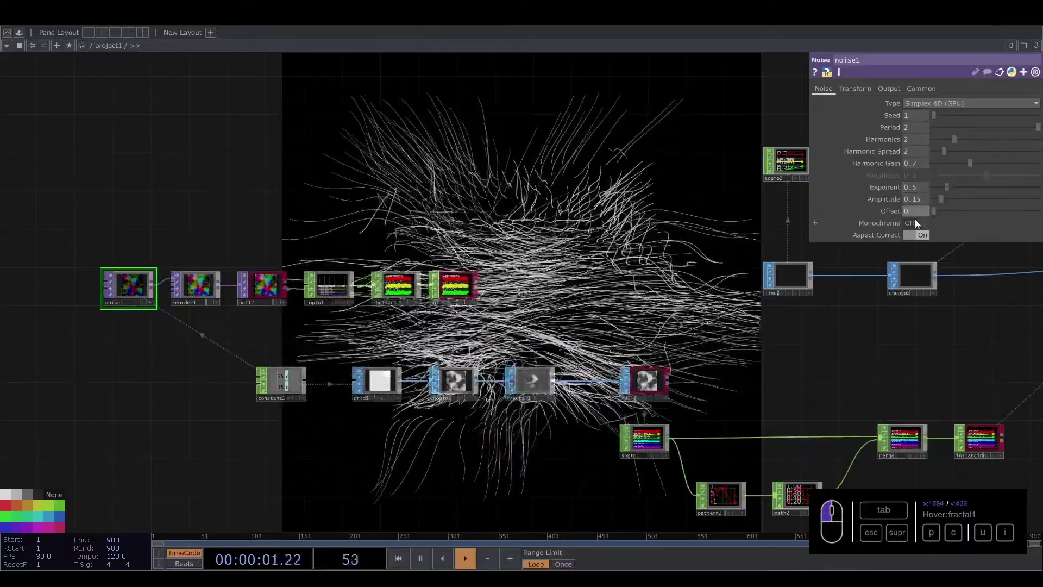
left_click(921, 202)
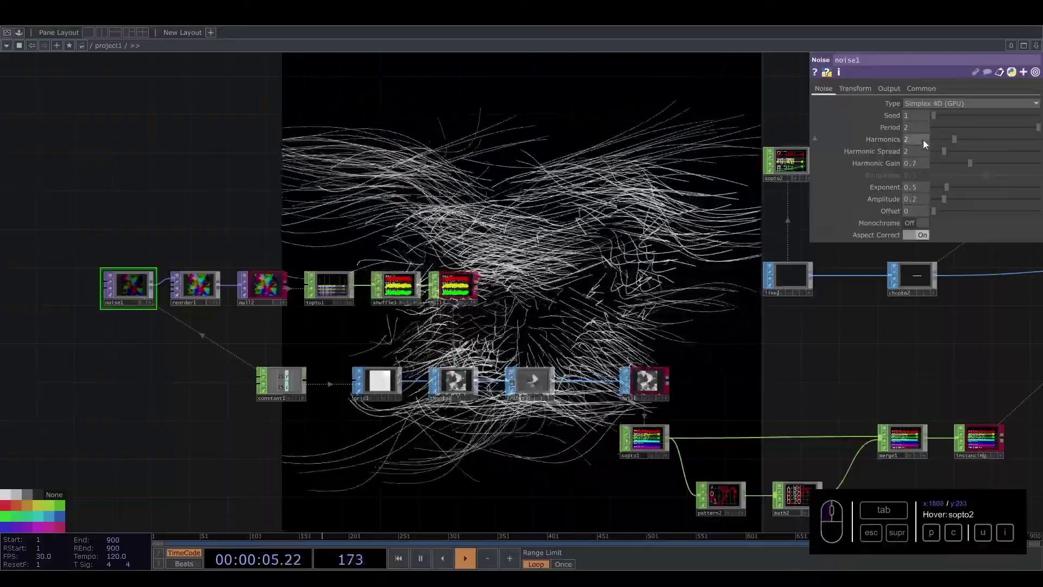
left_click(948, 153)
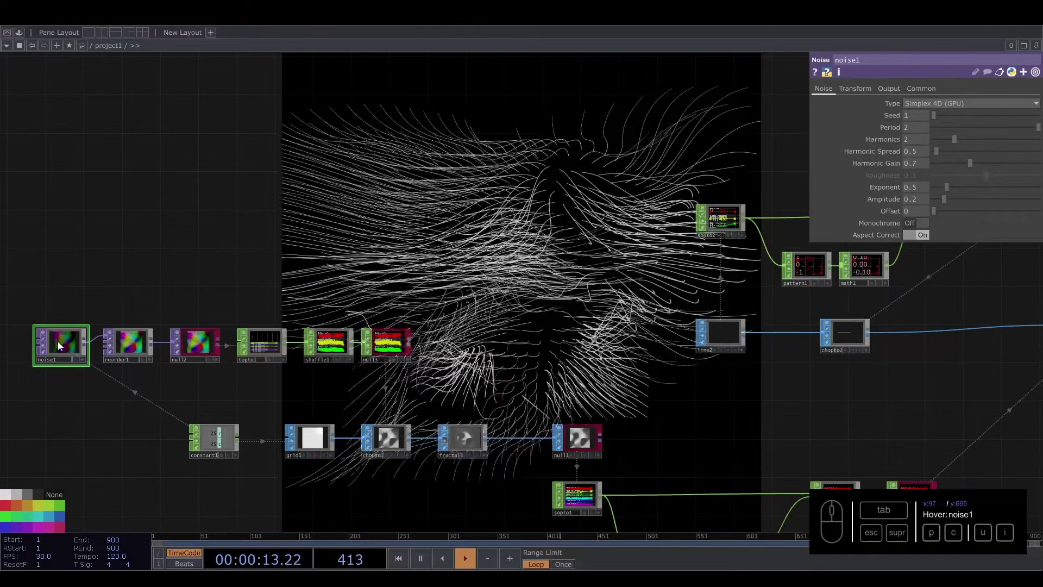
Raise fractal1's Smoothness to about 1.06 and Scale to about 1.01
left_click(909, 131)
left_click(481, 253)
left_click(448, 444)
left_click(480, 440)
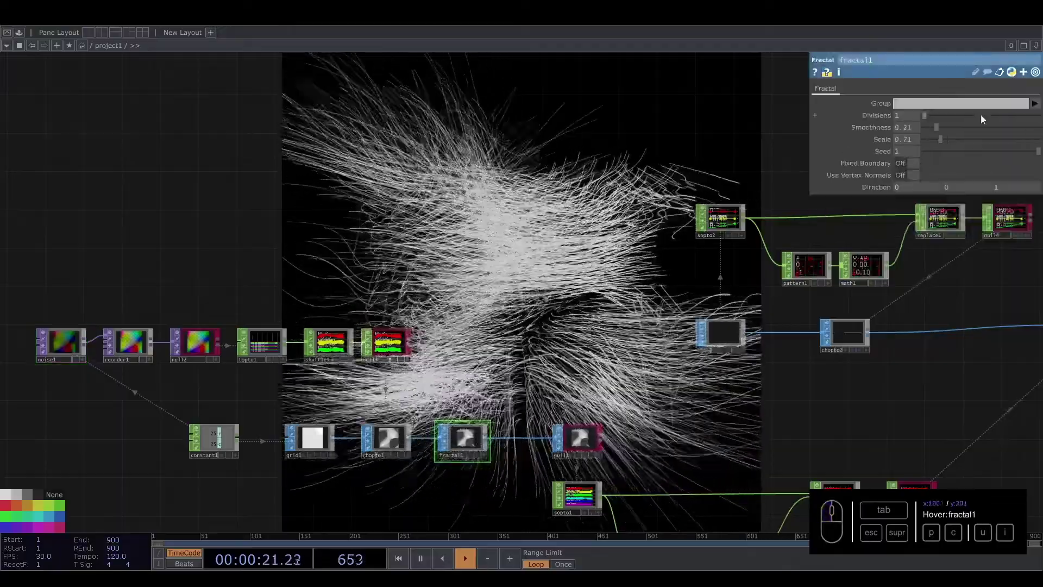
left_click_drag(941, 130, 989, 134)
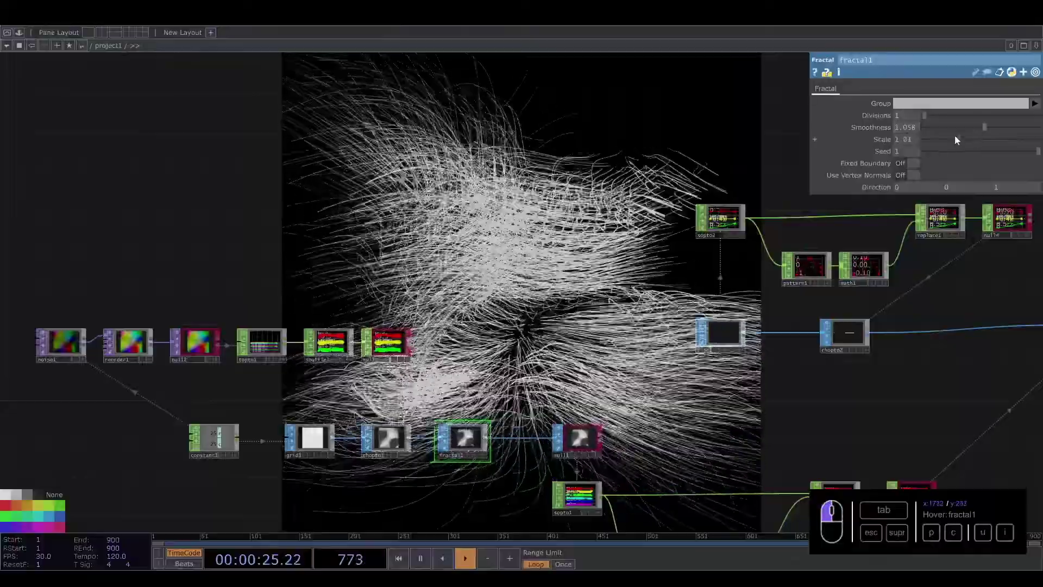
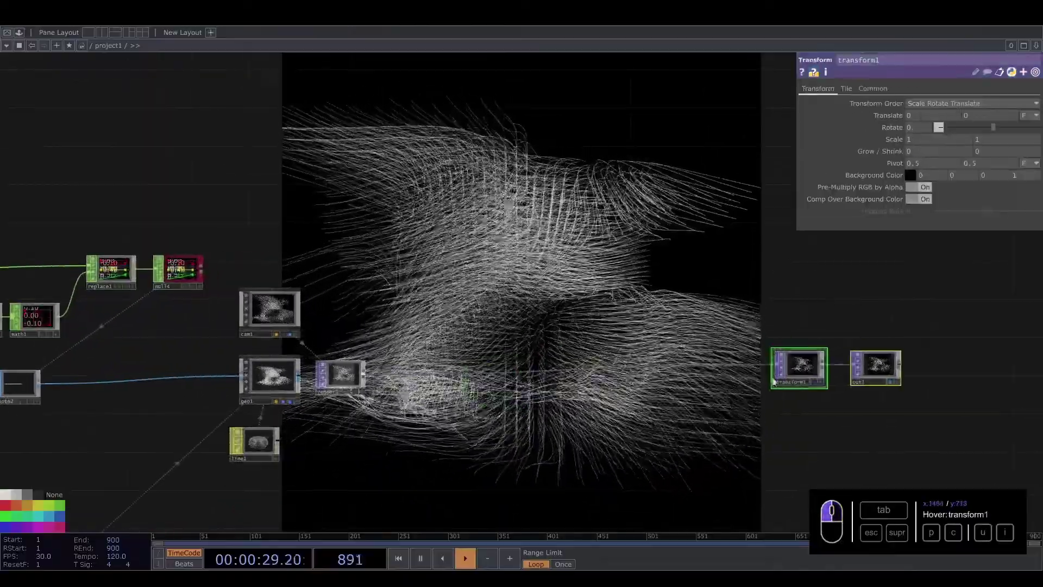
Route render1 through null5 into transform1 feeding out1
middle_click(380, 396)
middle_click(378, 399)
right_click(404, 380)
left_click(416, 369)
middle_click(417, 370)
key("u")
left_click(365, 307)
left_click(362, 314)
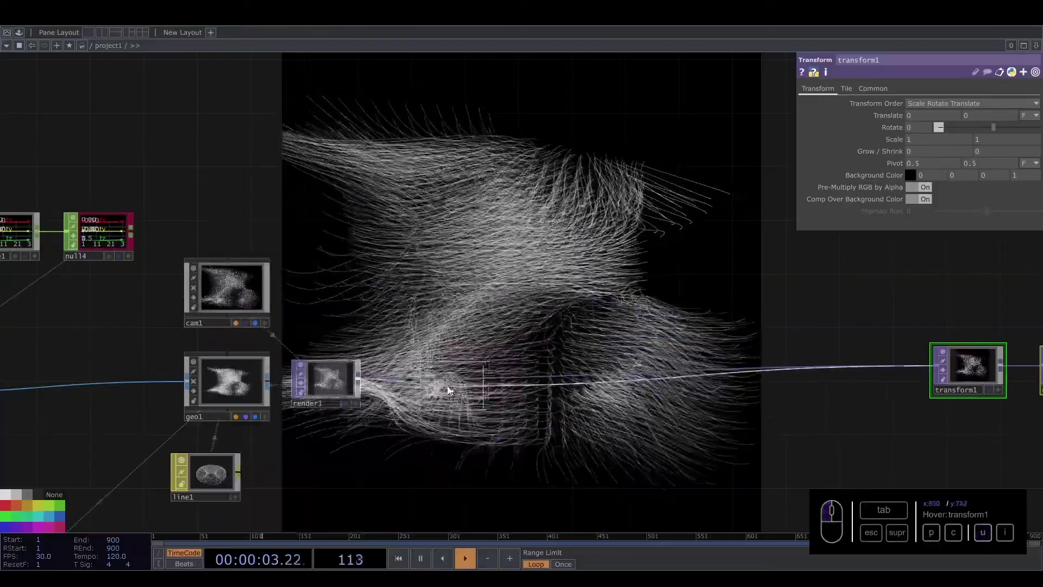
left_click(442, 391)
Add a null after render1 and a Keyboard In CHOP for the feedback loop
left_click(60, 529)
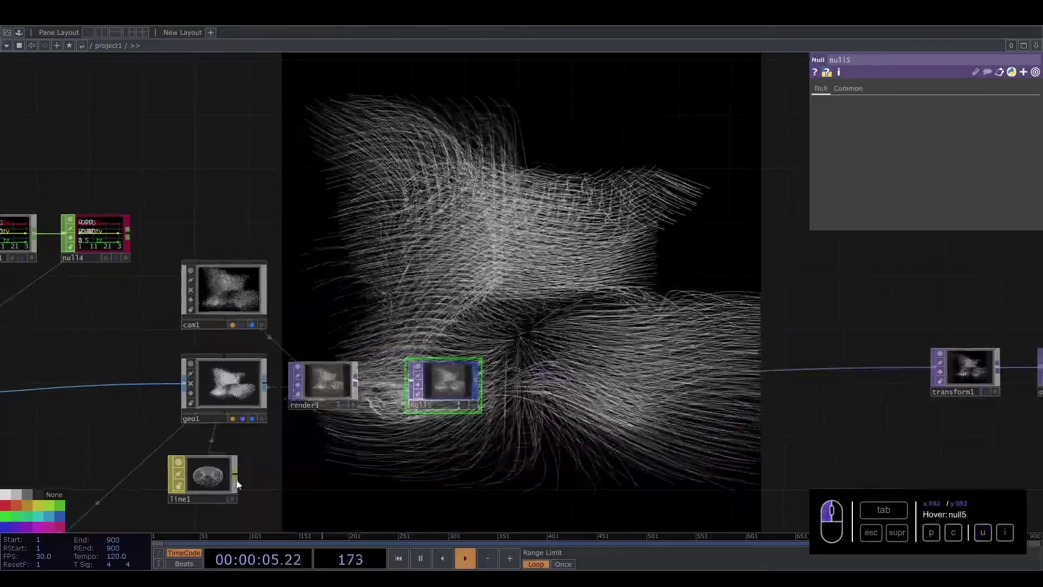
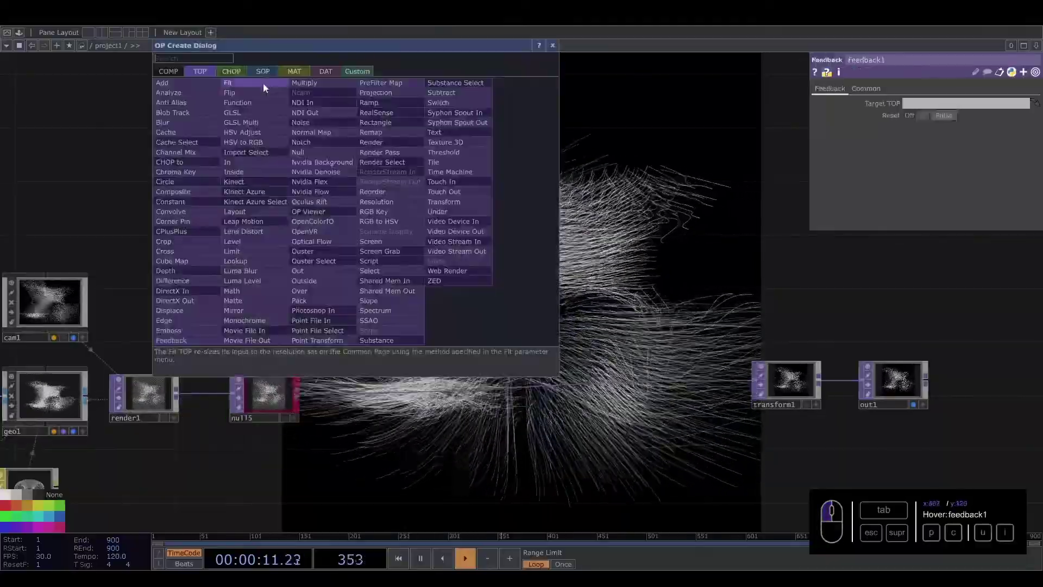
left_click(235, 75)
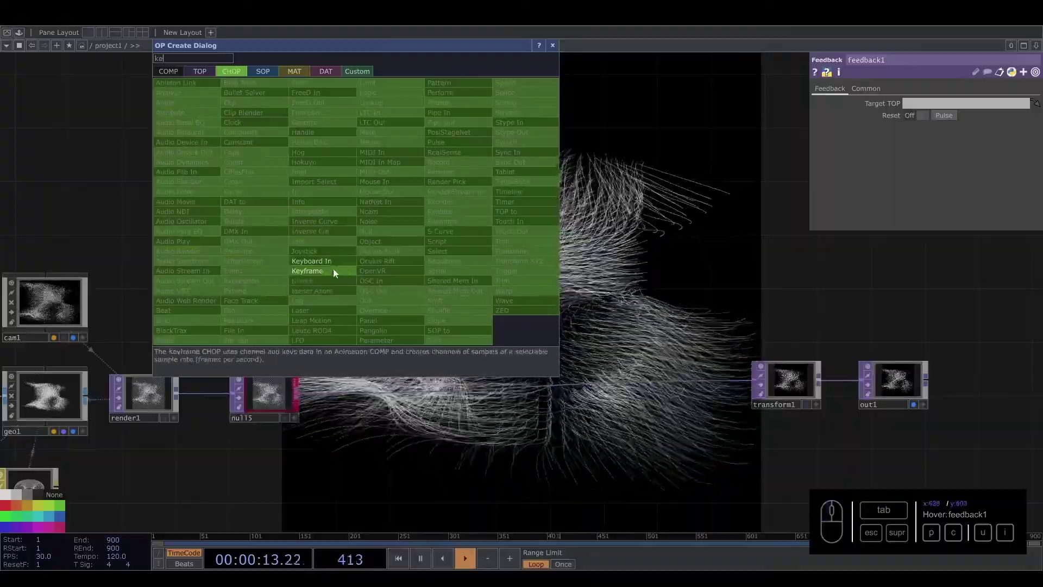
left_click(335, 262)
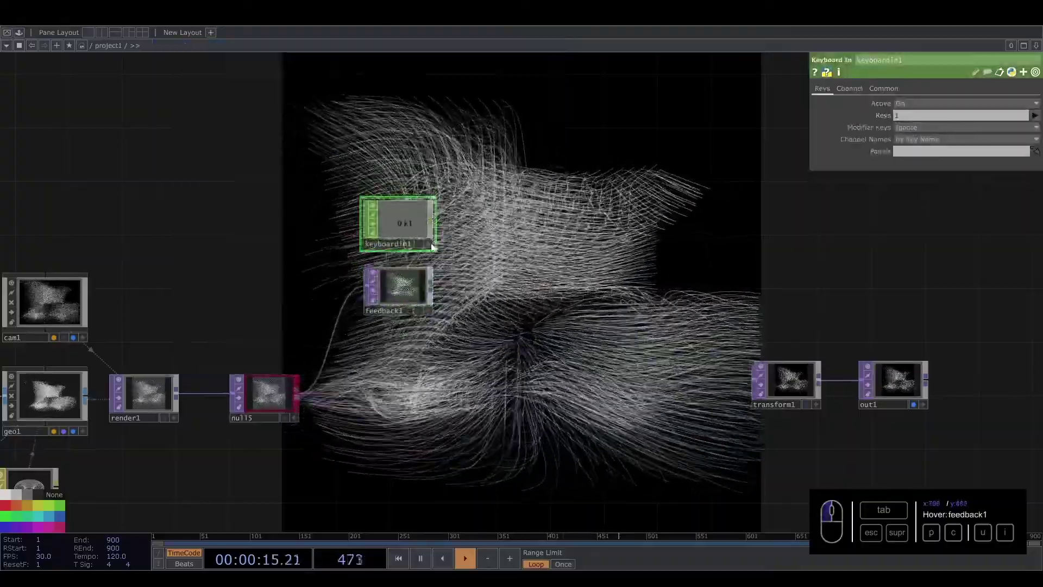
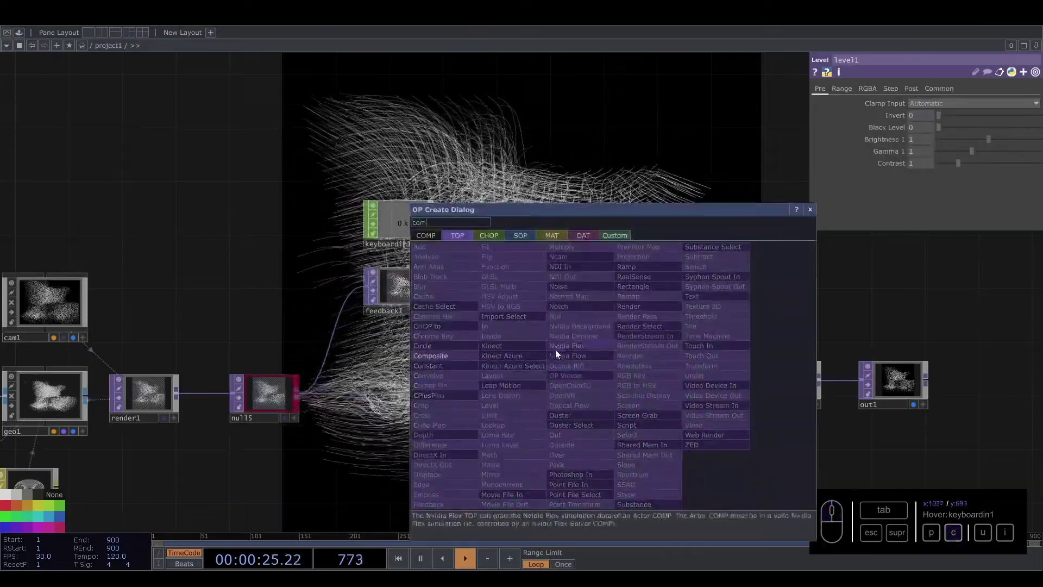
Add comp1 compositing the level1 feedback branch with null5 and choose its blend operation
left_click(437, 360)
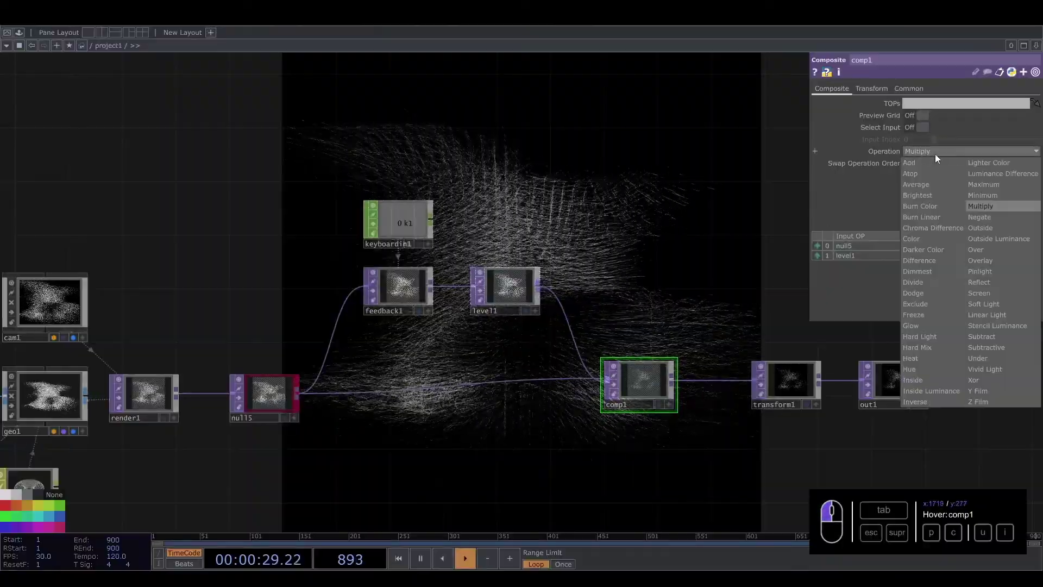
left_click(985, 189)
left_click(519, 295)
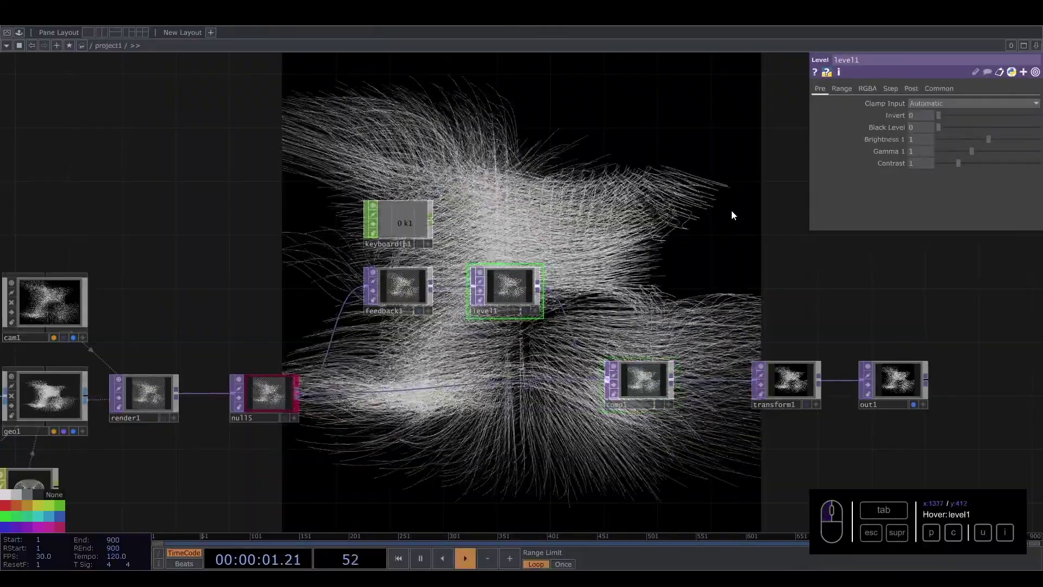
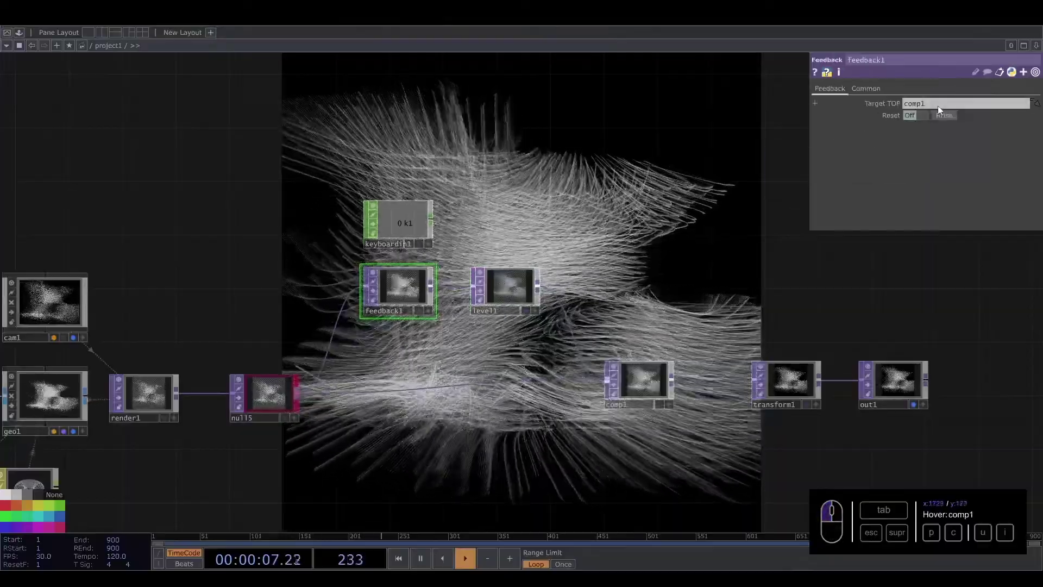
Target feedback1 at comp1 and lower level1's Post opacity to 0.581 for fading trails
left_click(676, 202)
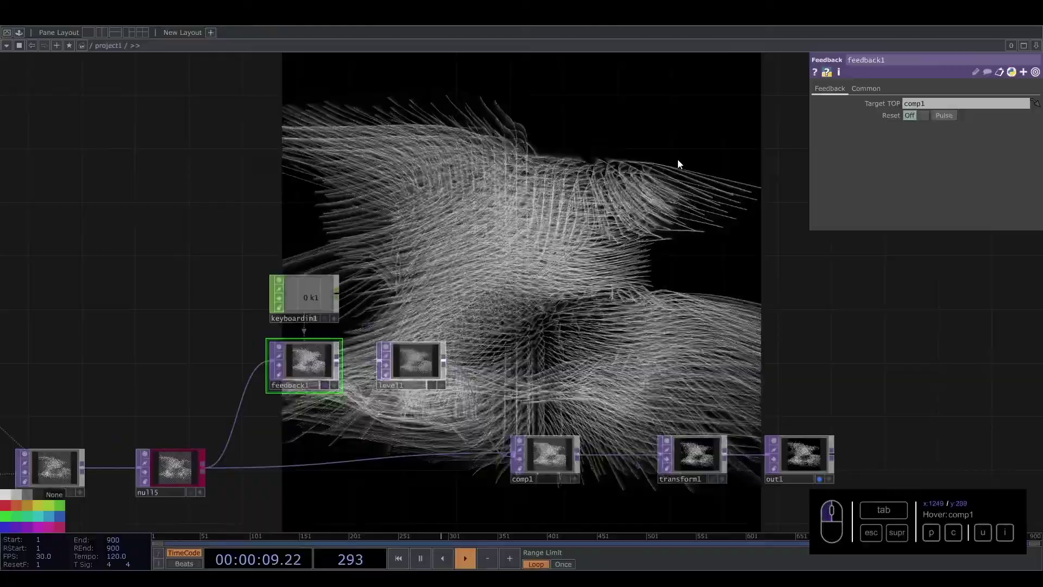
left_click(398, 368)
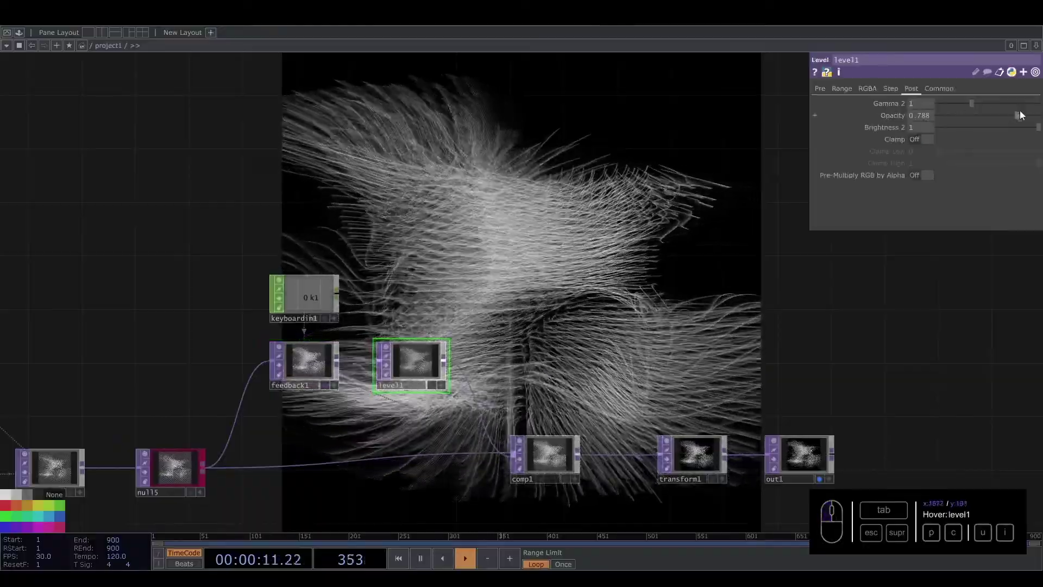
left_click_drag(1016, 116, 998, 118)
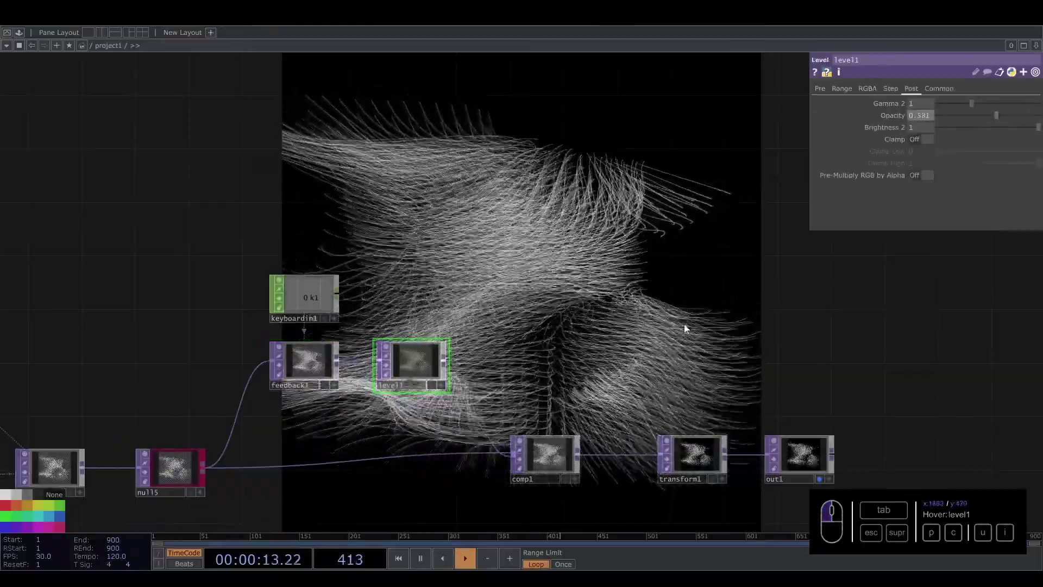
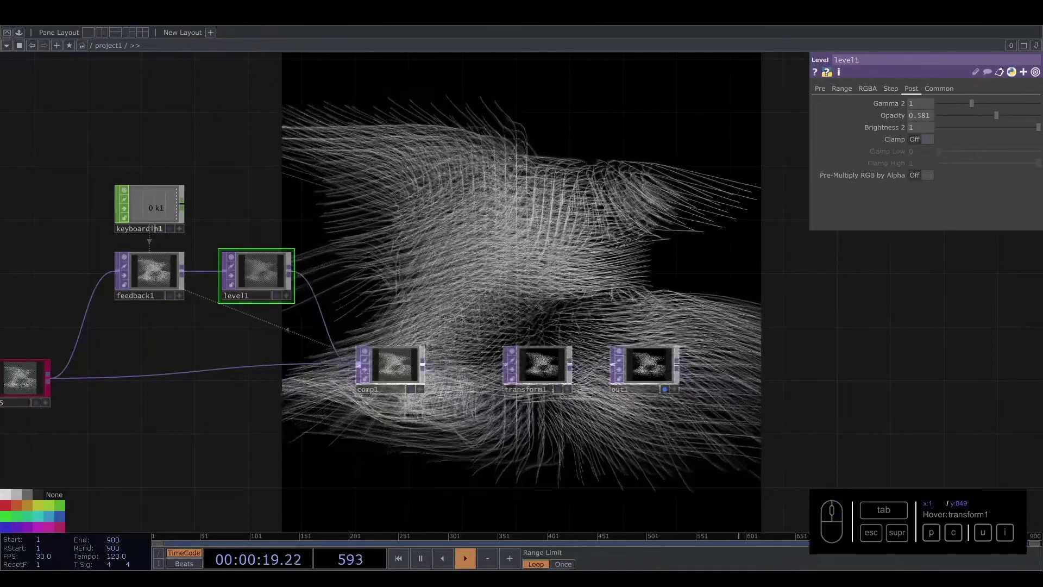
left_click(677, 375)
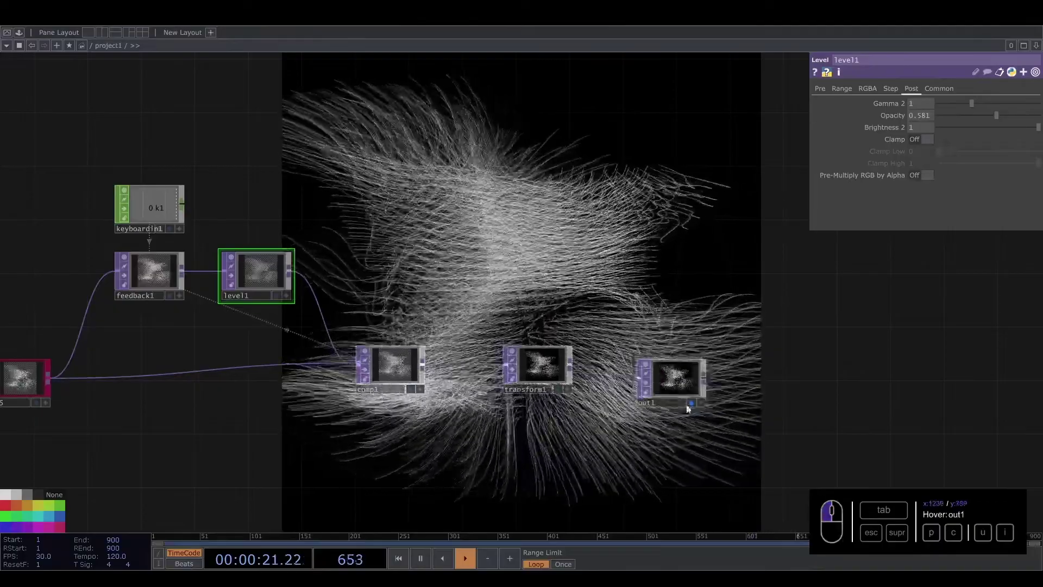
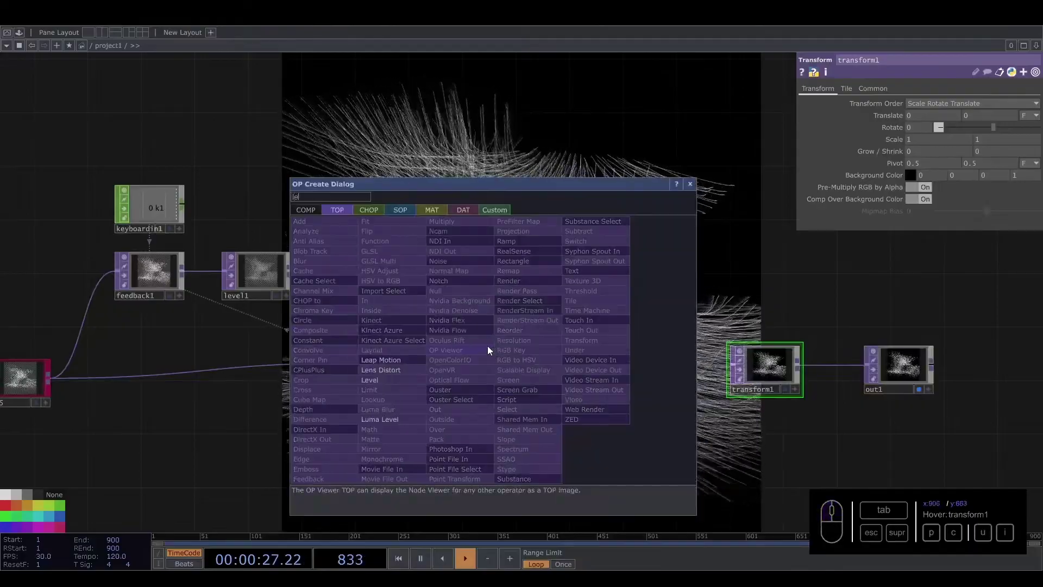
On level2 raise Contrast to 1.24 and lower Brightness 1 to 0.8
left_click(371, 384)
left_click(493, 372)
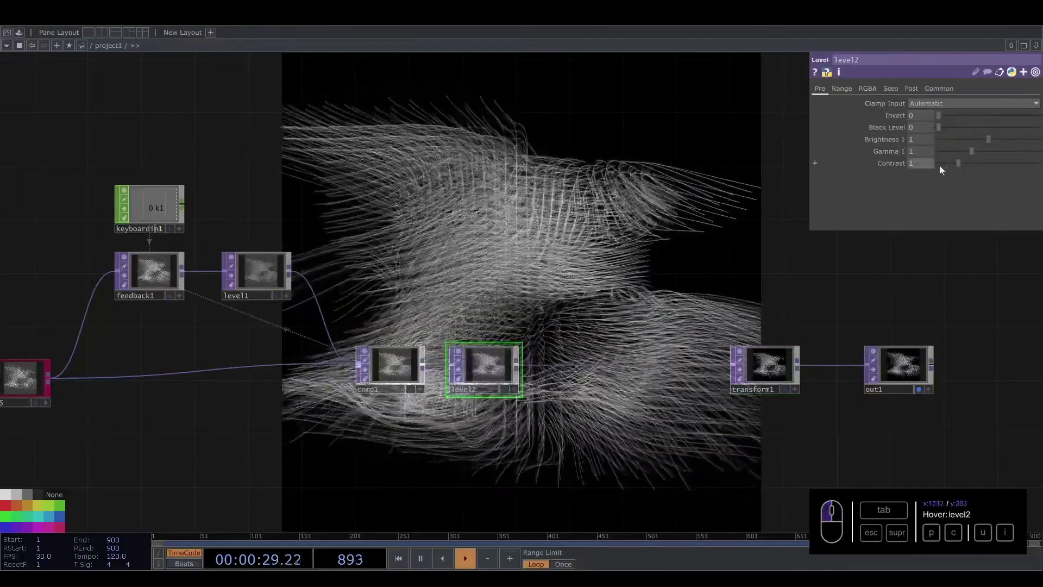
left_click(964, 166)
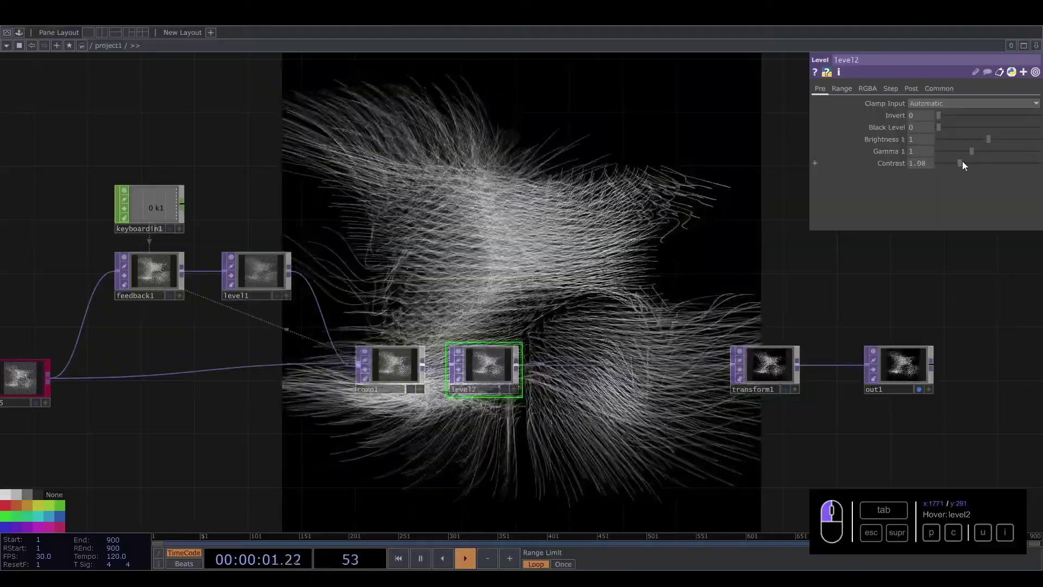
left_click(993, 140)
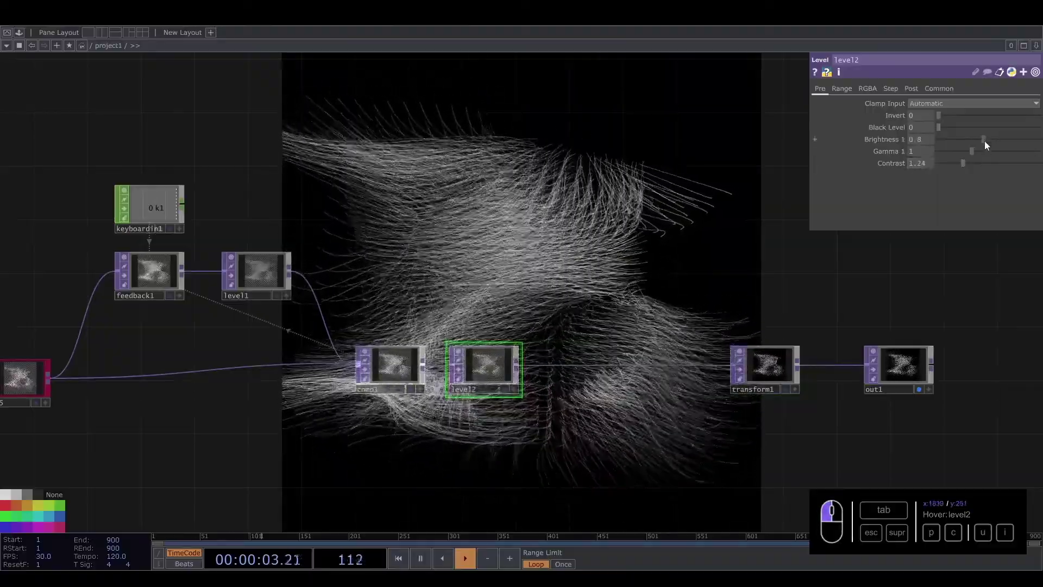
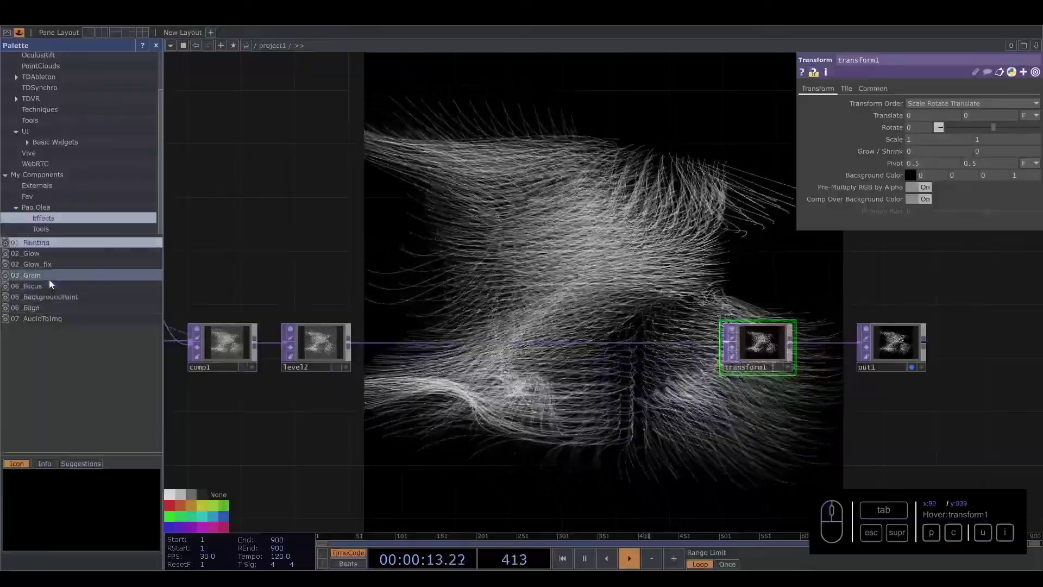
Drop the 04_Focus component from the Palette and wire it between level2 and transform1
left_click_drag(39, 290, 170, 45)
left_click(161, 45)
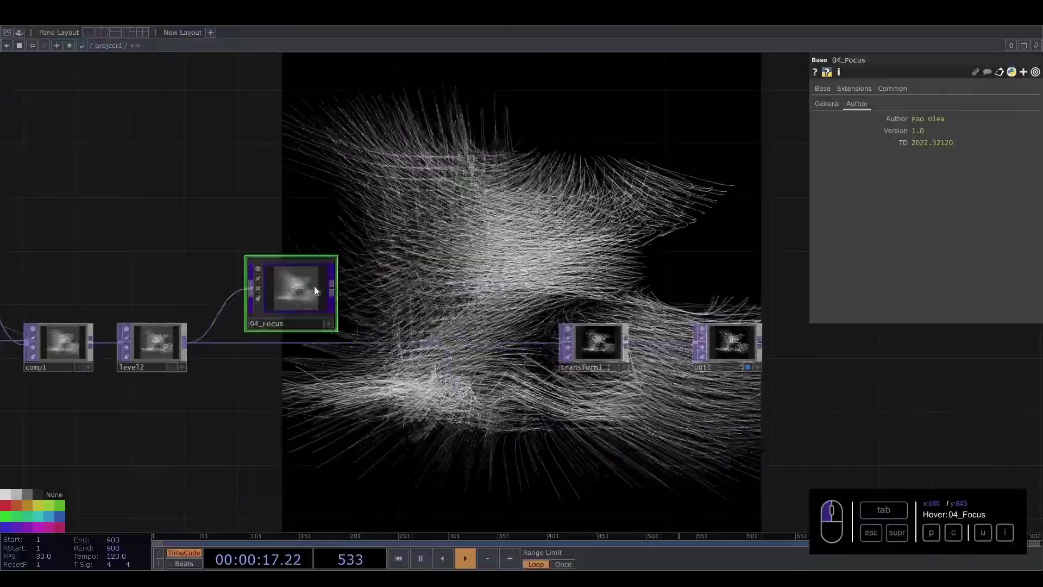
left_click(309, 311)
left_click(831, 112)
Set the Focus effect to Vertical type with Intensity 42.7
left_click(930, 120)
left_click(931, 147)
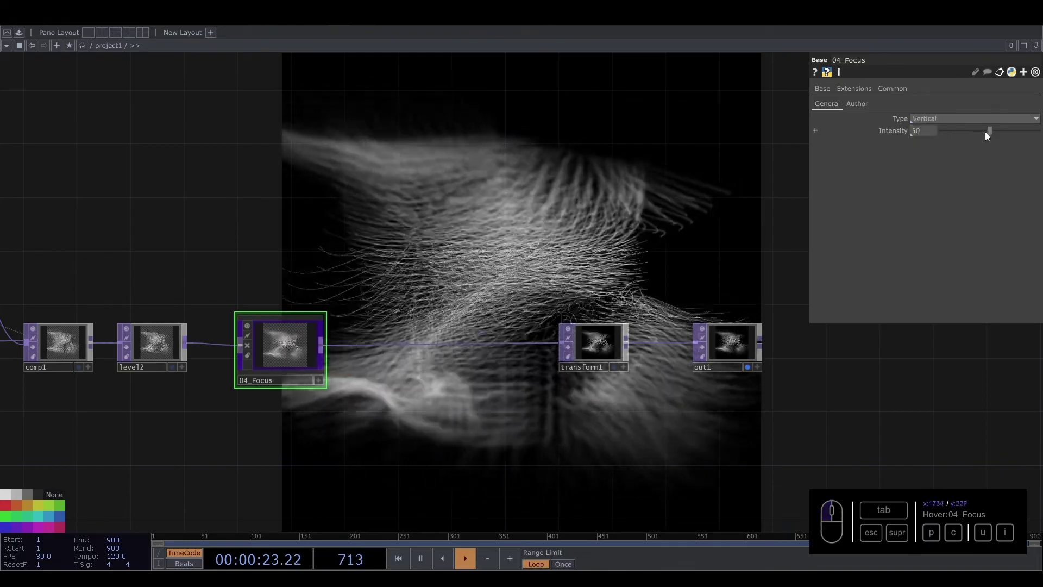
left_click_drag(988, 131, 986, 138)
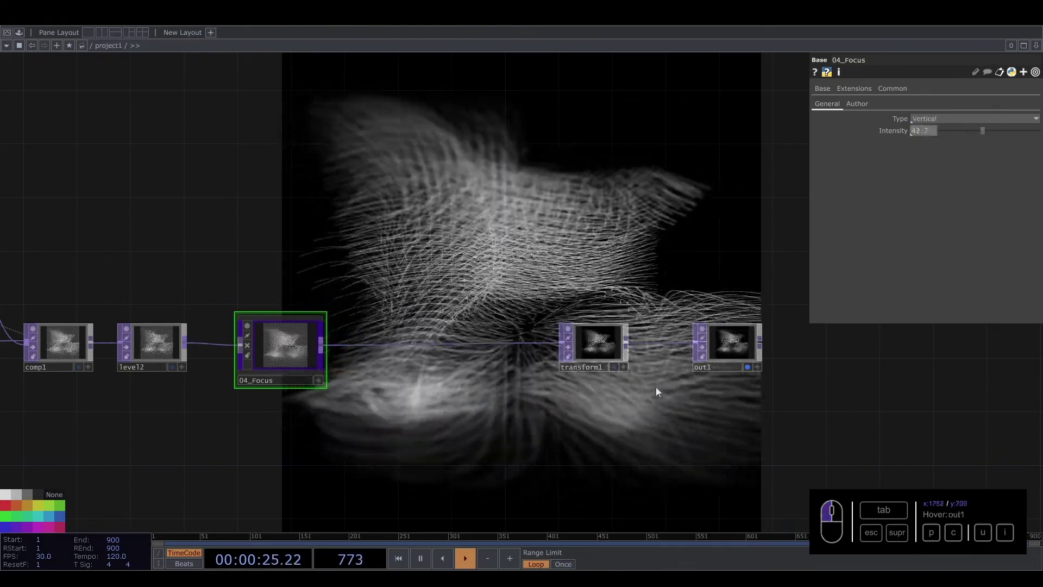
left_click_drag(487, 435, 261, 331)
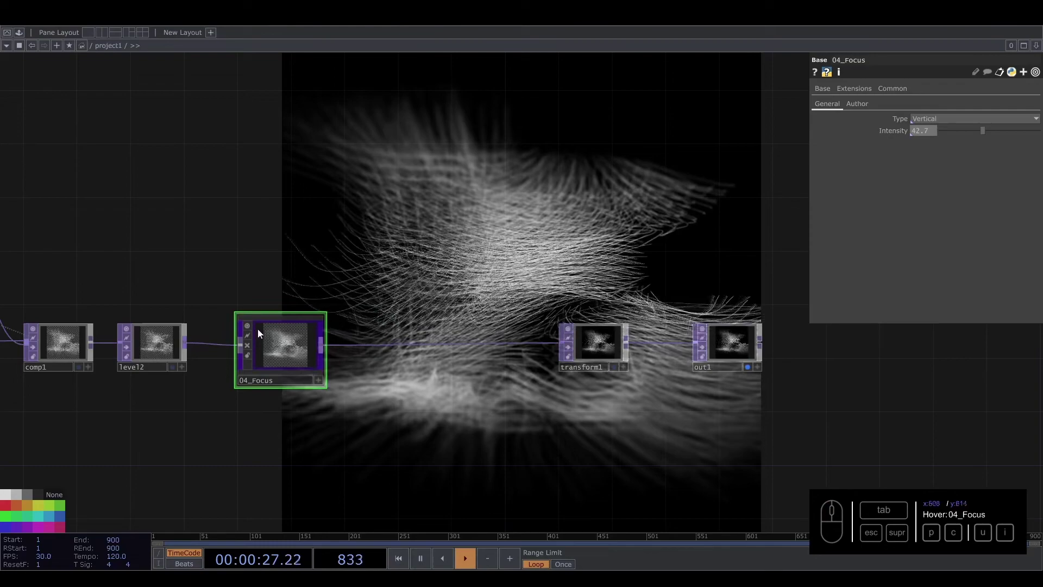
left_click(281, 353)
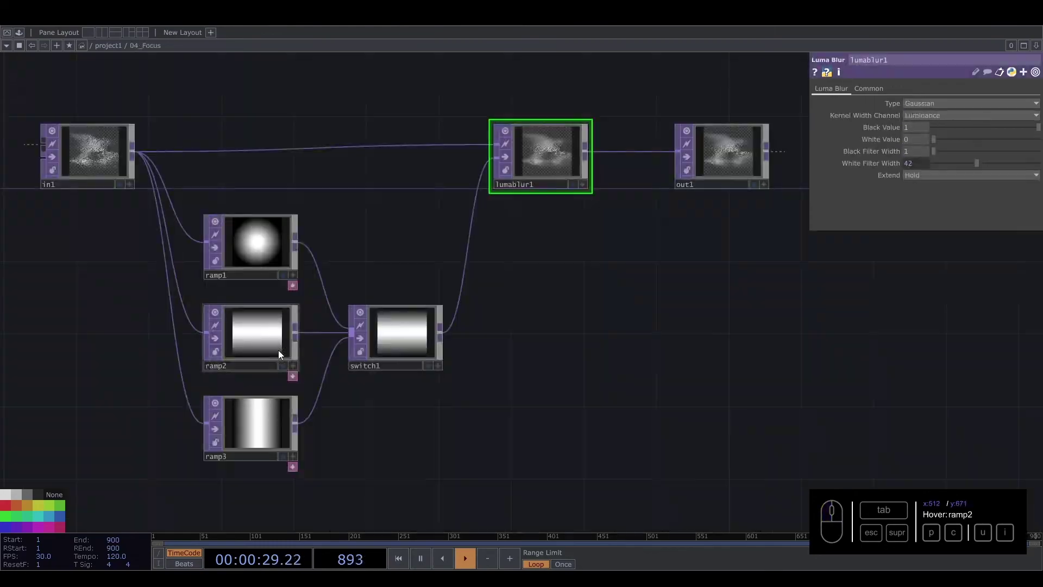
left_click_drag(447, 254, 262, 294)
left_click(268, 300)
left_click_drag(280, 413, 291, 341)
left_click_drag(288, 330, 601, 223)
left_click(585, 206)
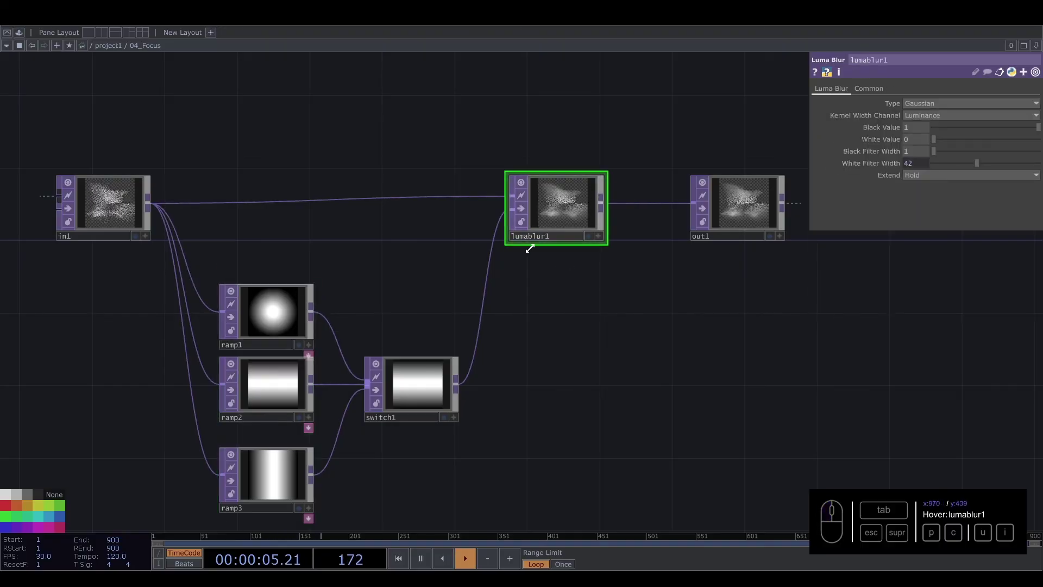
key("u")
left_click(637, 254)
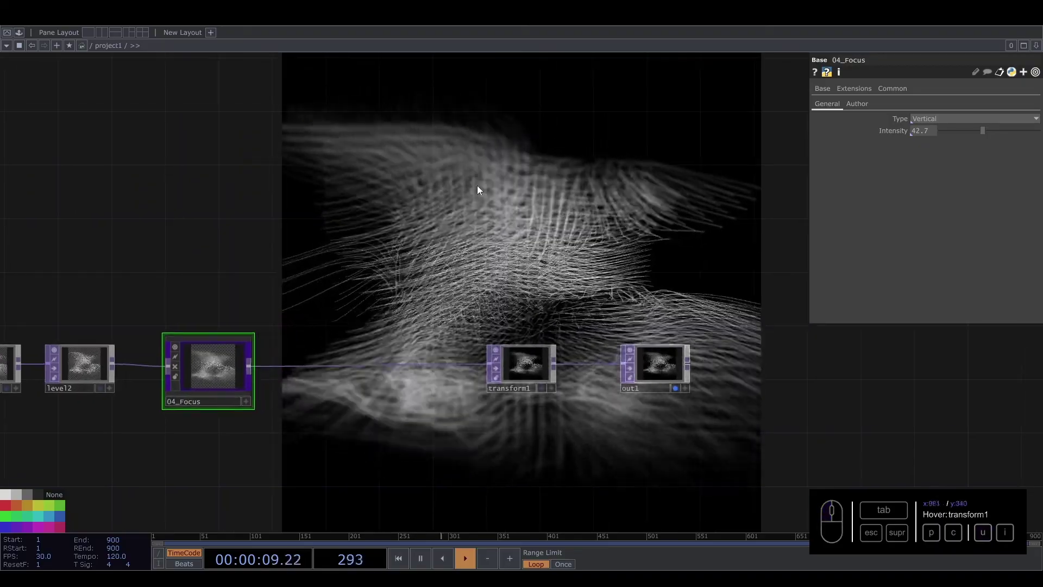
Add 02_Glow_fix from the Palette after level2 and rewire 04_Focus after transform1
left_click(735, 264)
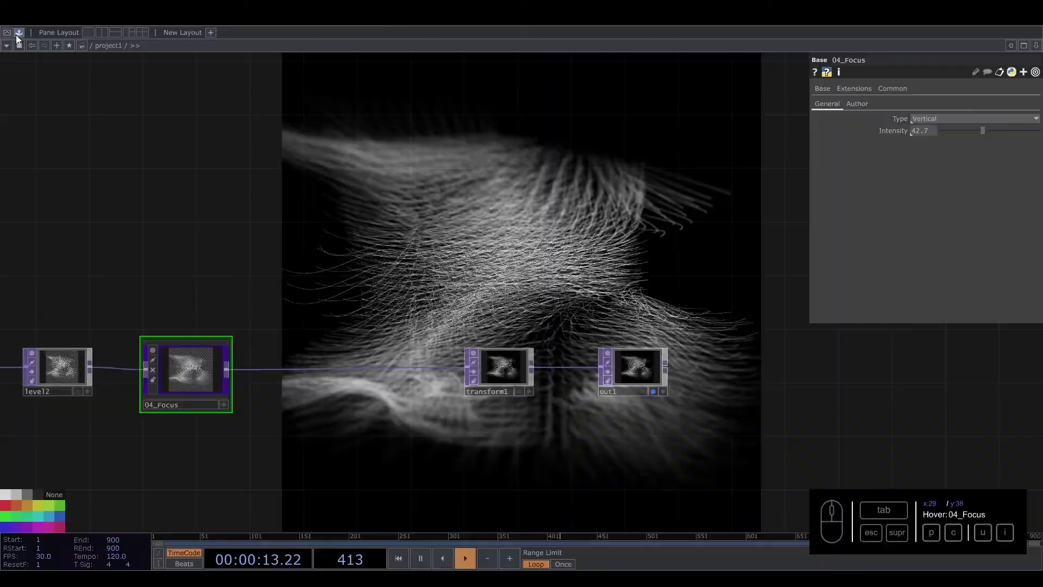
left_click(19, 37)
left_click_drag(39, 265, 163, 48)
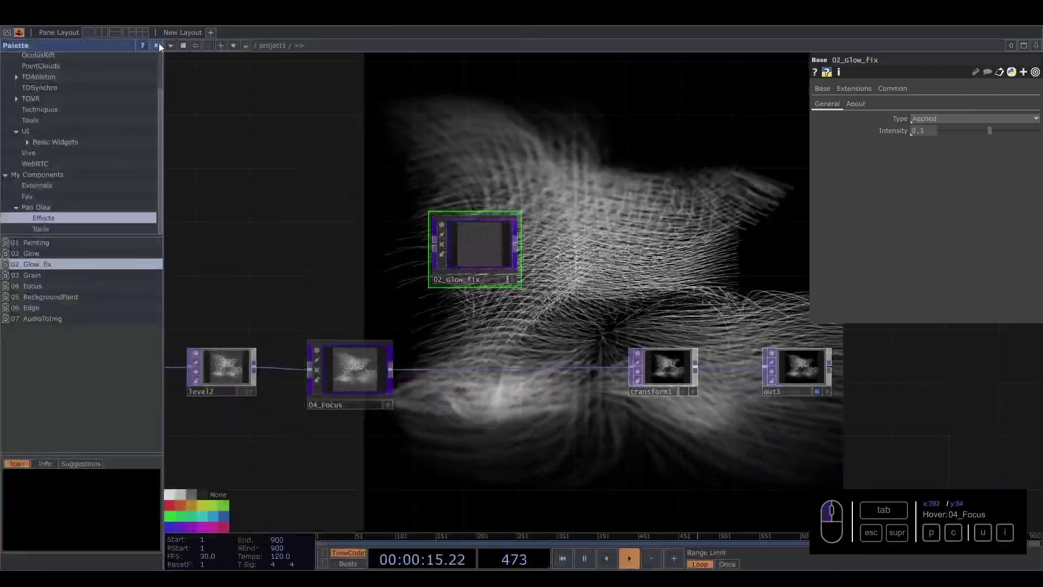
left_click(162, 49)
left_click_drag(302, 241, 439, 240)
left_click(202, 398)
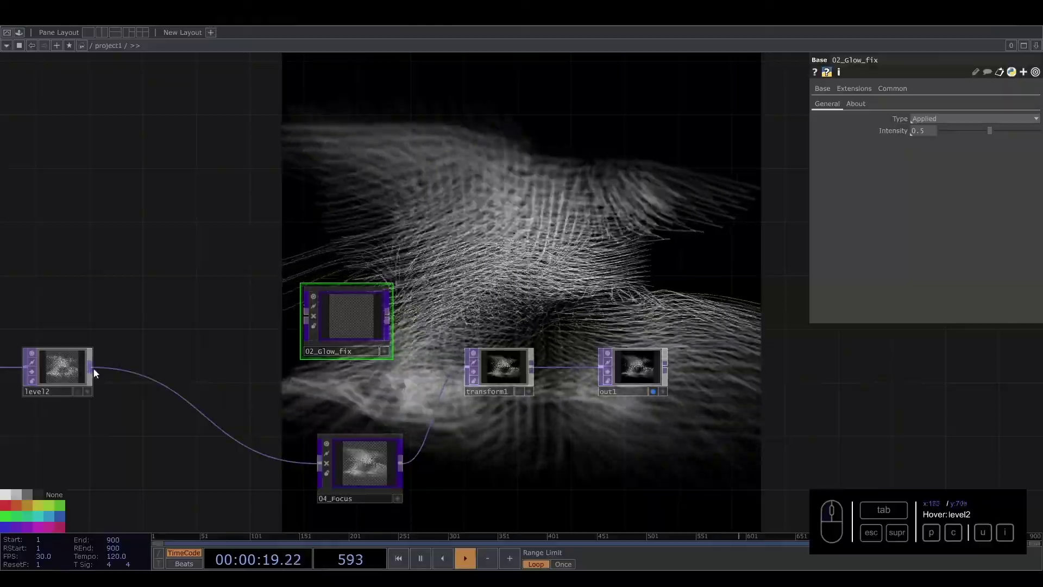
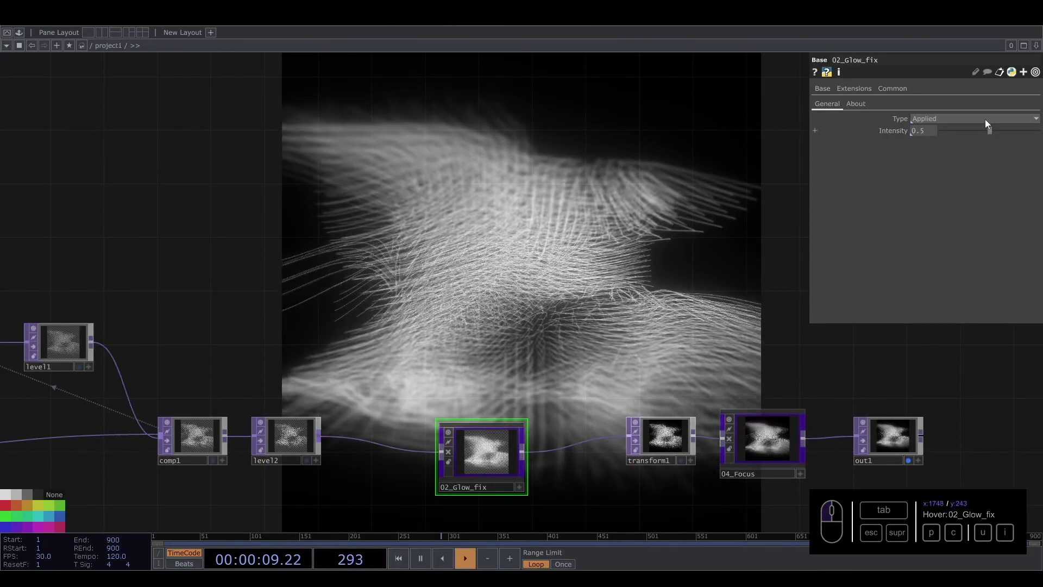
Lower the glow Intensity to 0.095
left_click_drag(986, 136, 952, 151)
left_click_drag(480, 463, 481, 394)
left_click(469, 299)
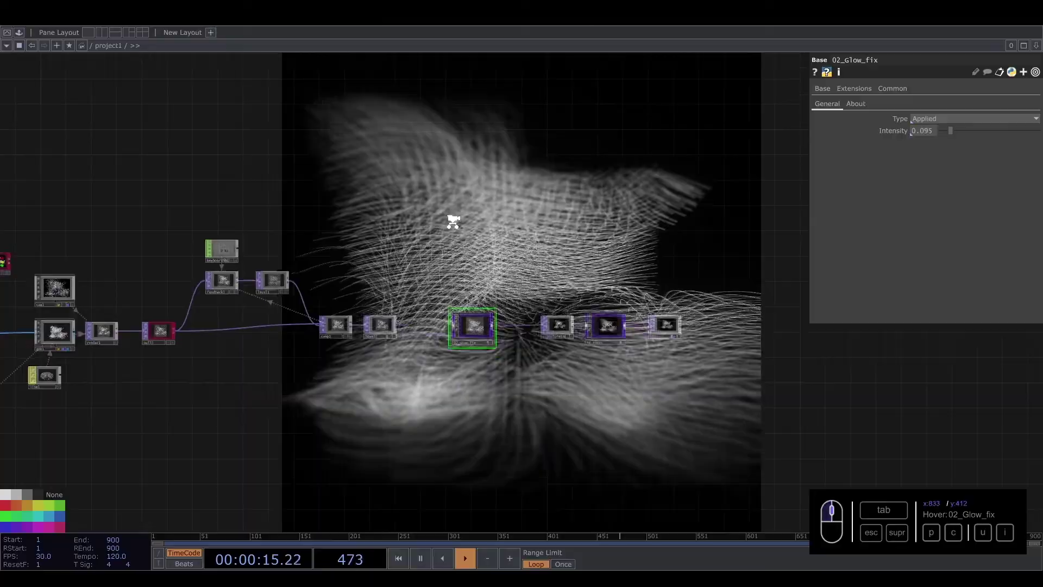
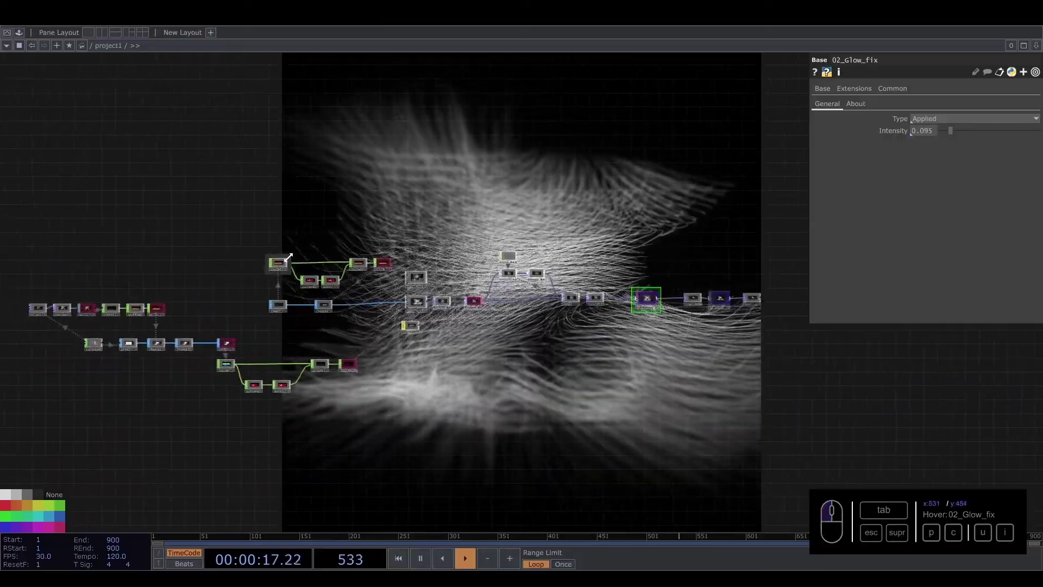
left_click(295, 206)
left_click(365, 301)
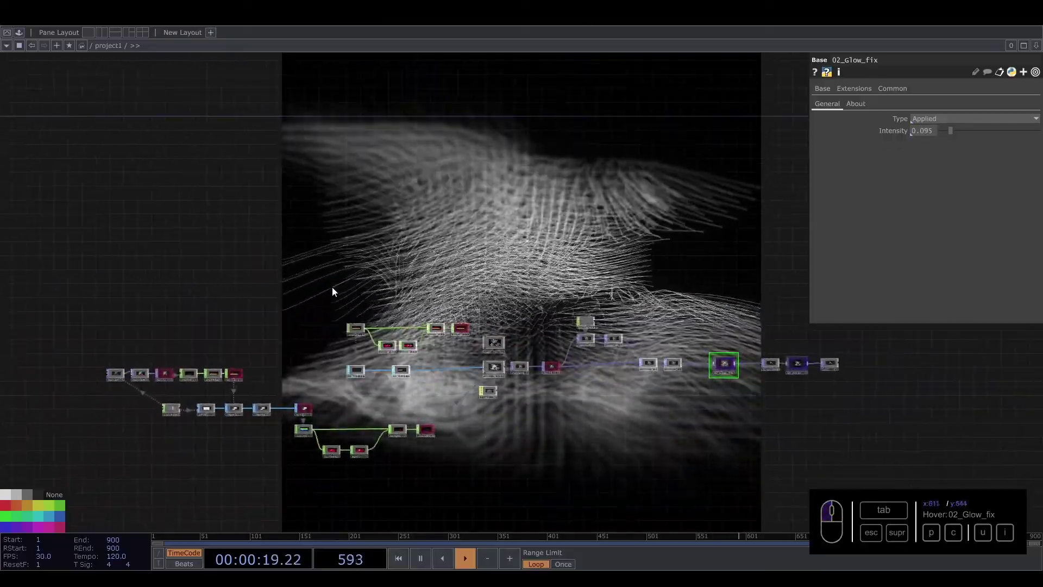
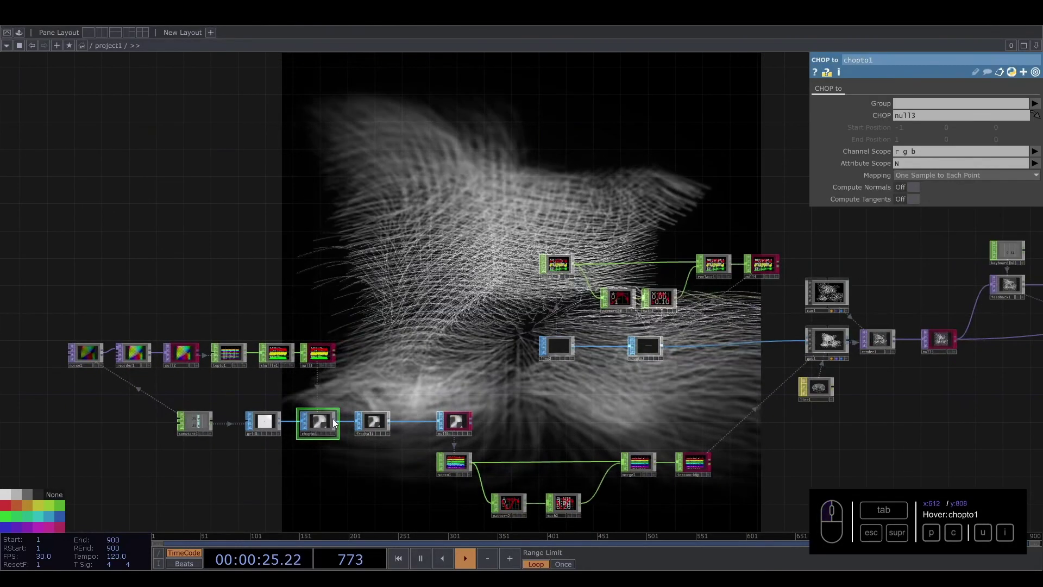
left_click_drag(321, 430, 58, 517)
left_click(58, 517)
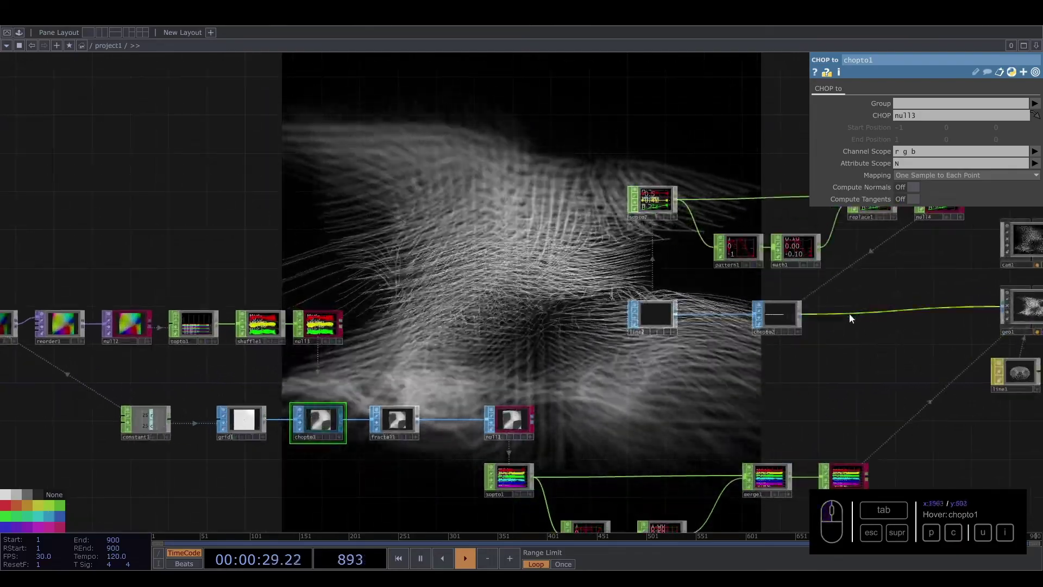
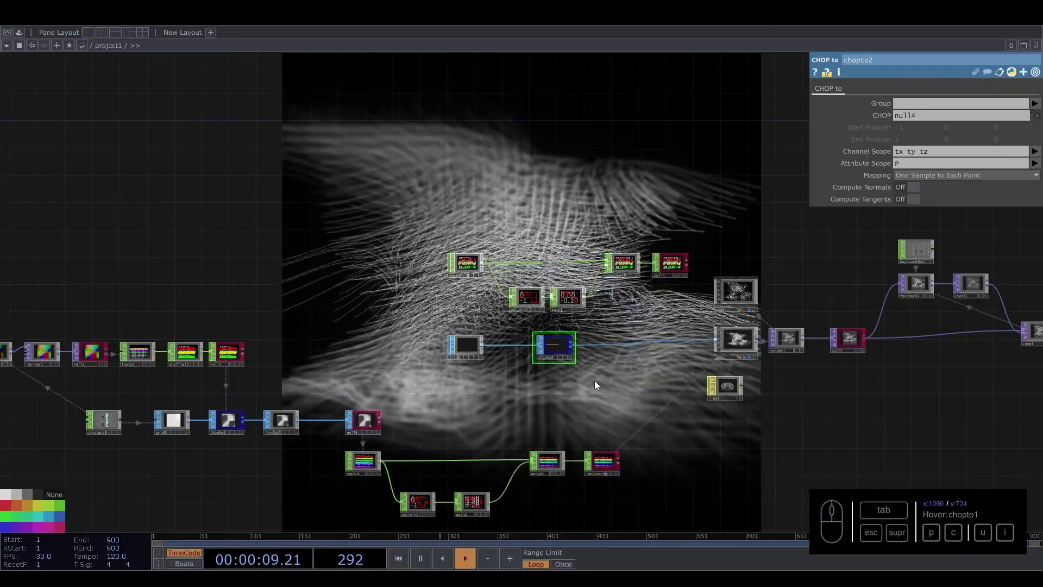
left_click_drag(556, 400, 456, 376)
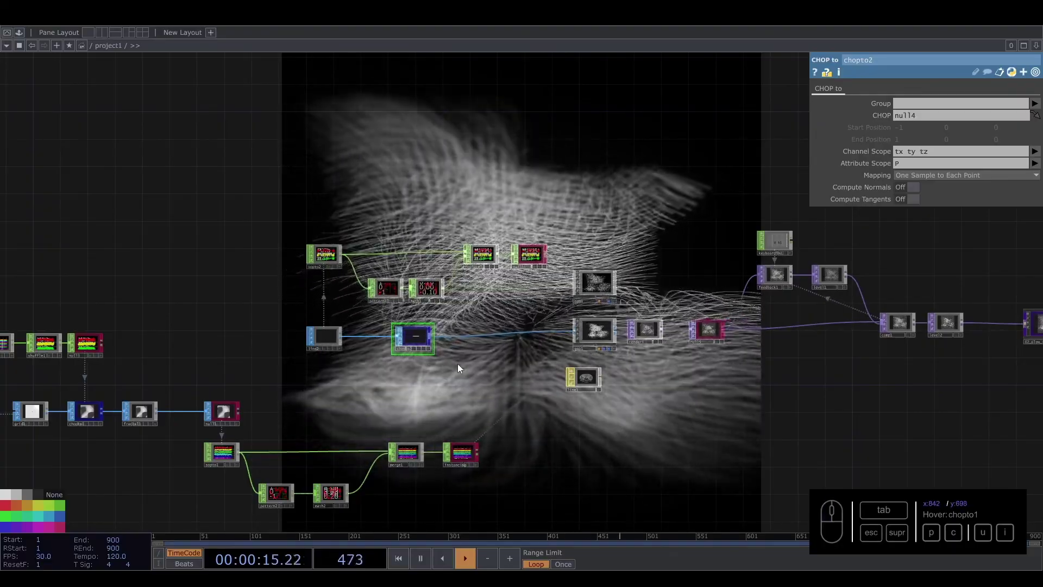
left_click_drag(463, 357, 463, 357)
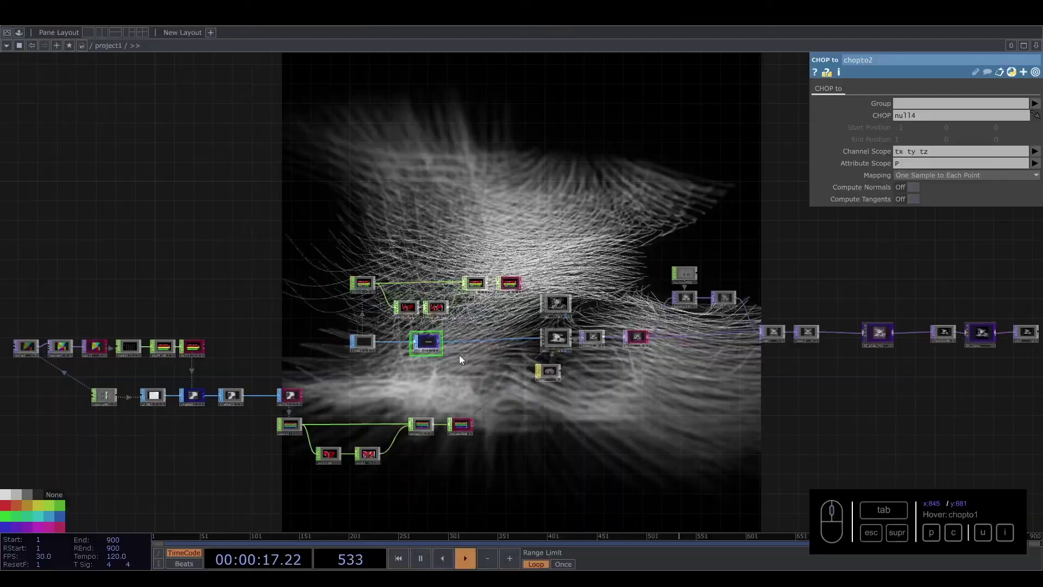
left_click_drag(463, 357, 463, 357)
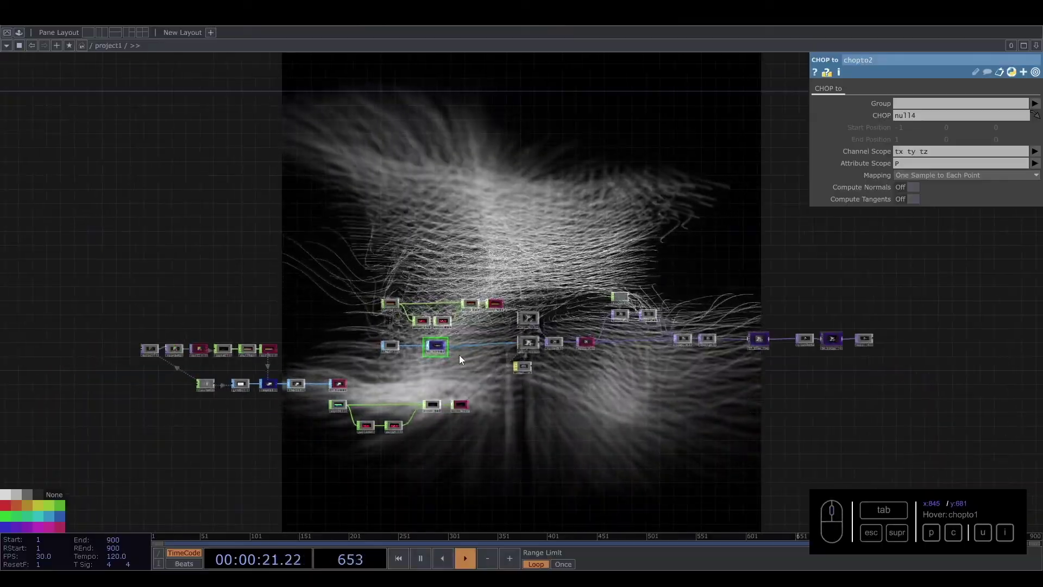